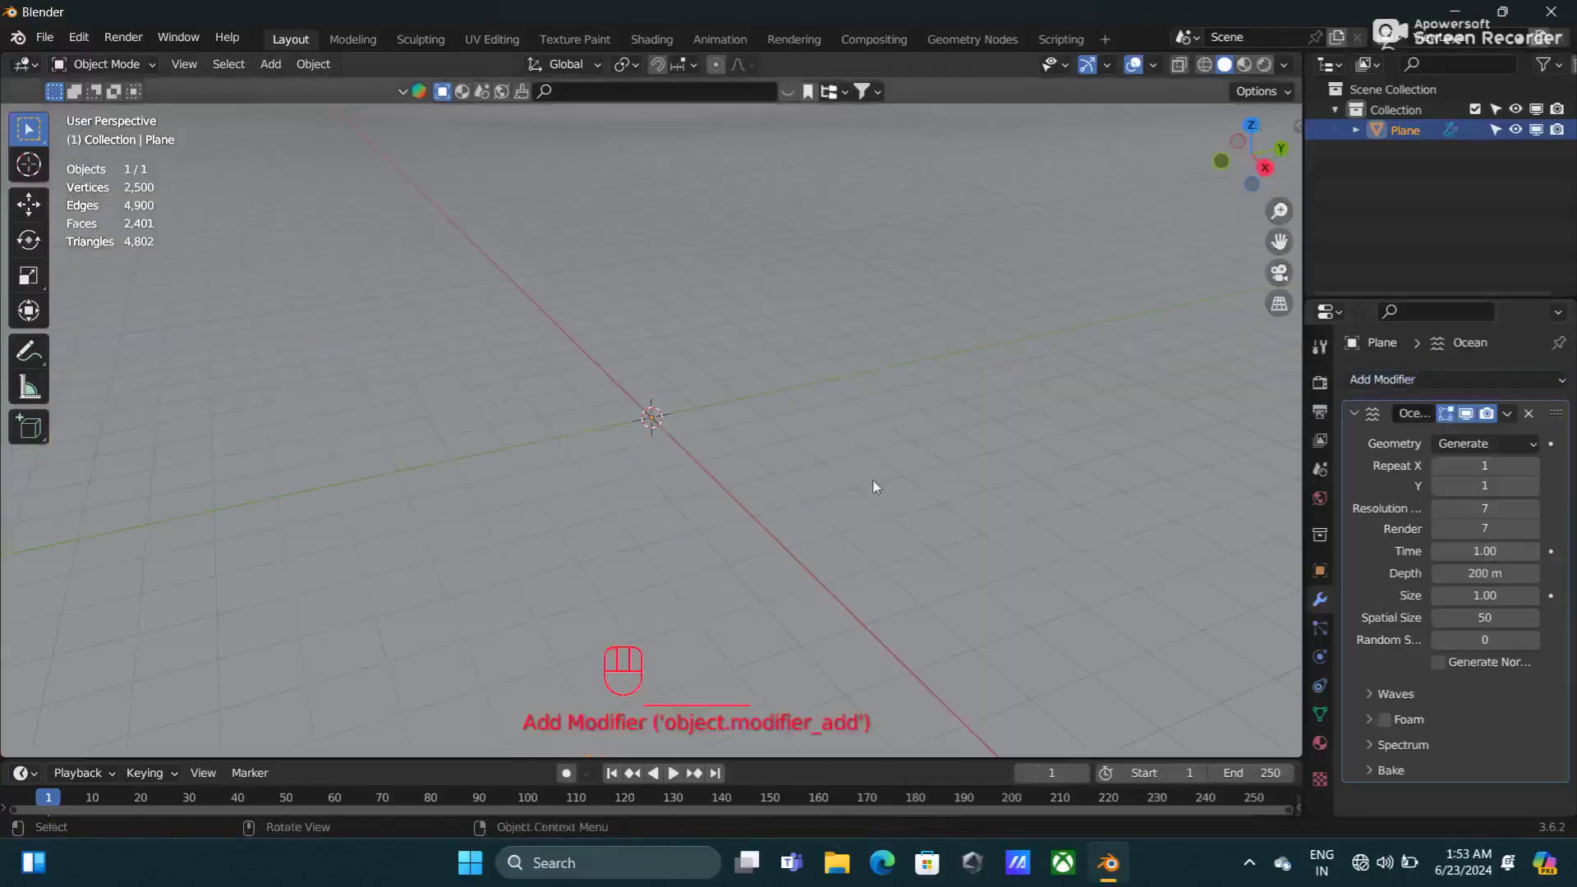
Step: Orbit the view to inspect the ocean surface
drag(882, 489, 927, 480)
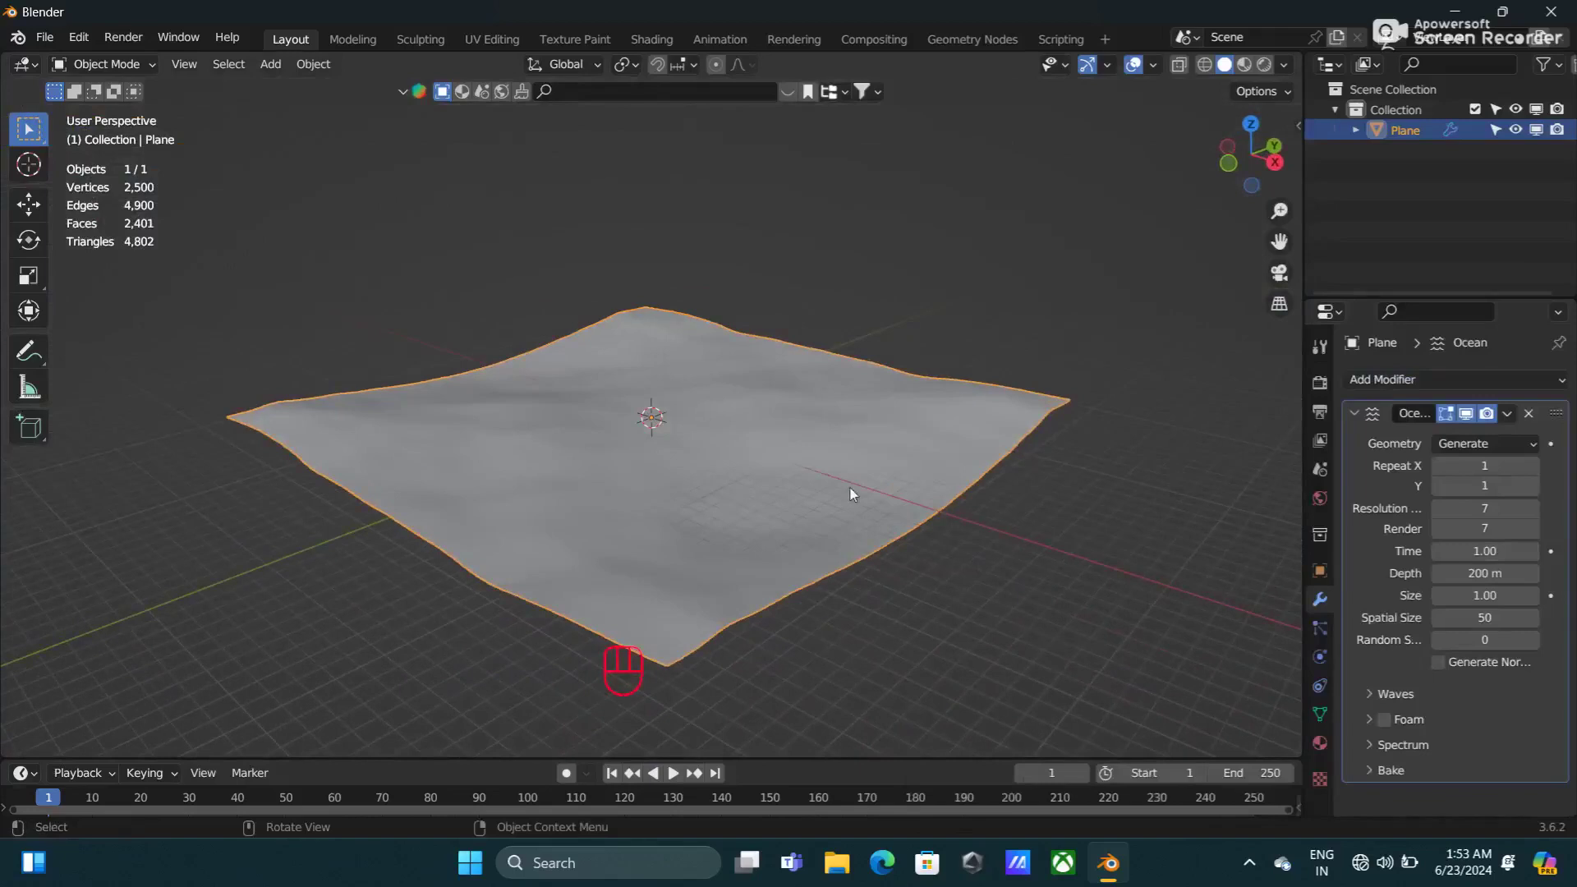
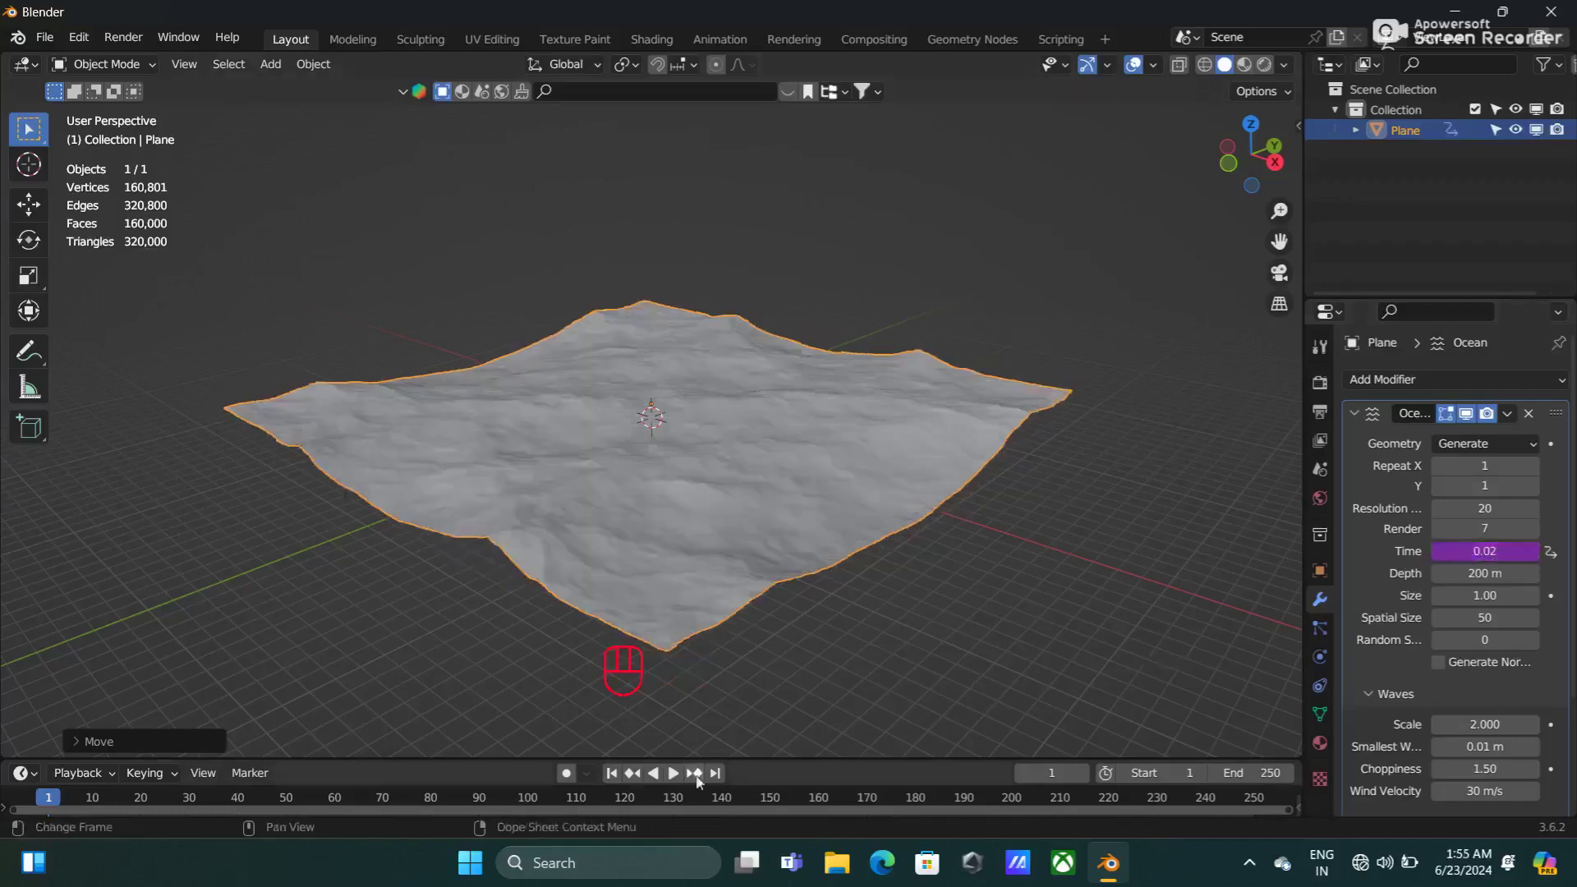
Step: Preview the wave playback, then repeat the ocean tiles 2× along X and Y
key(space)
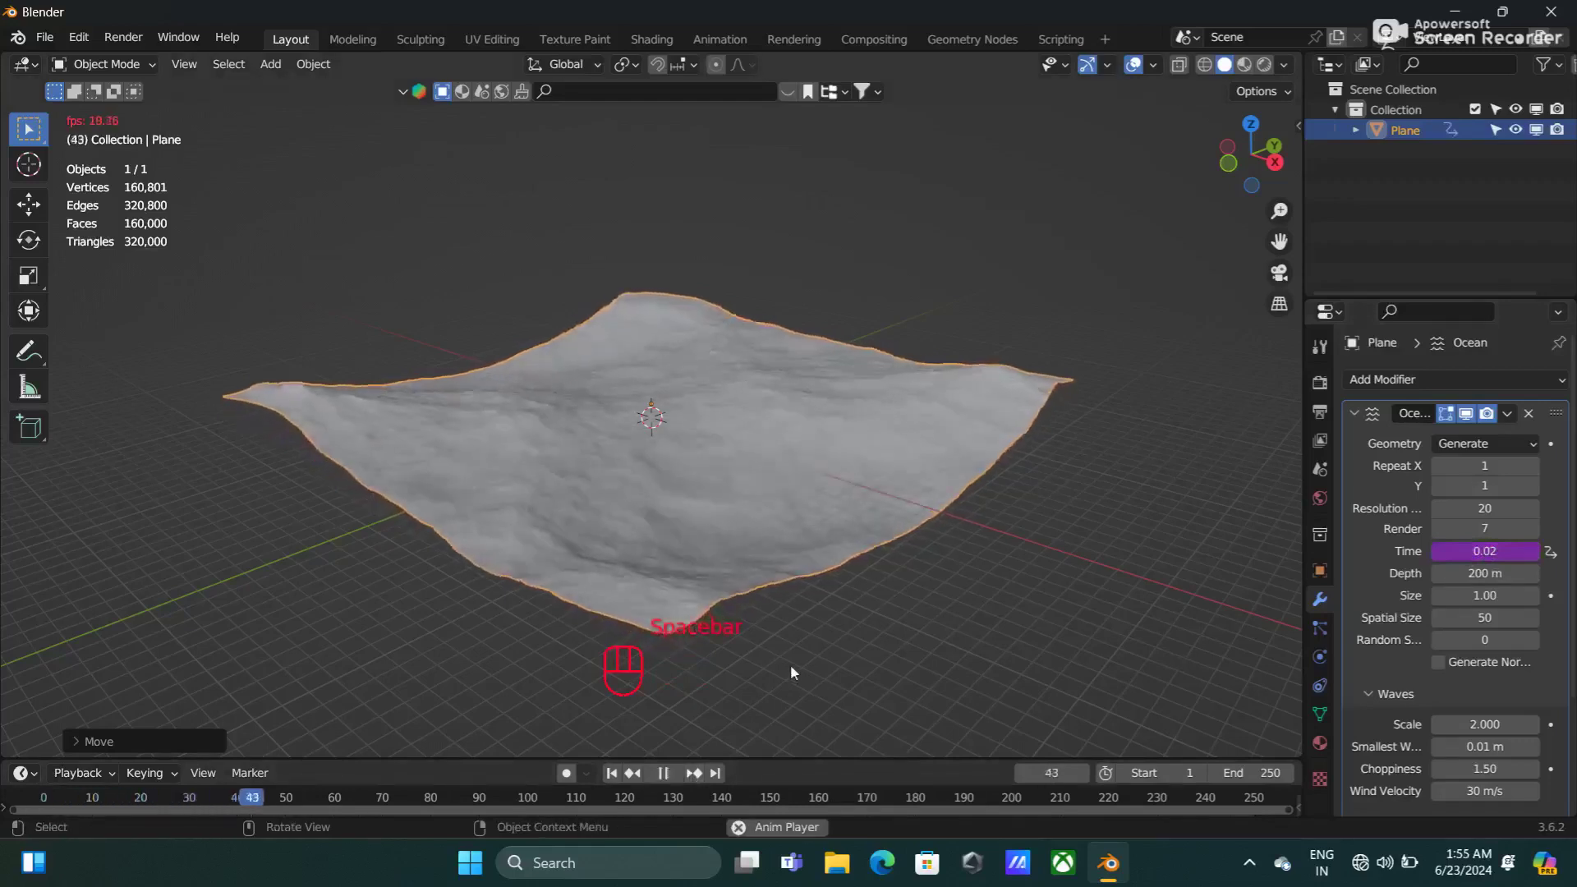
key(space)
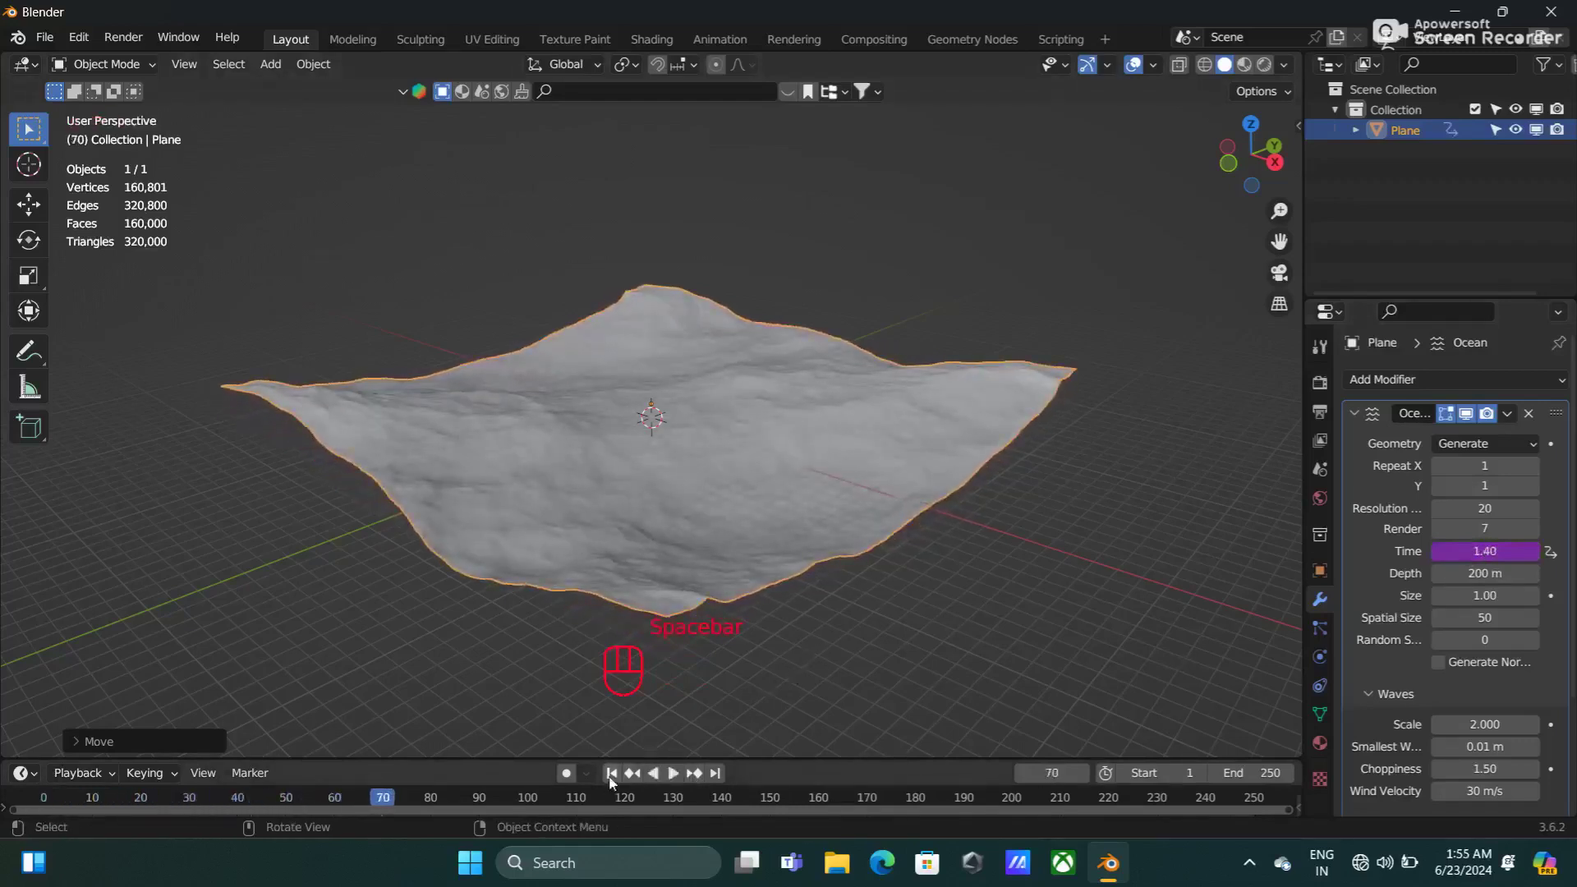
click(1539, 475)
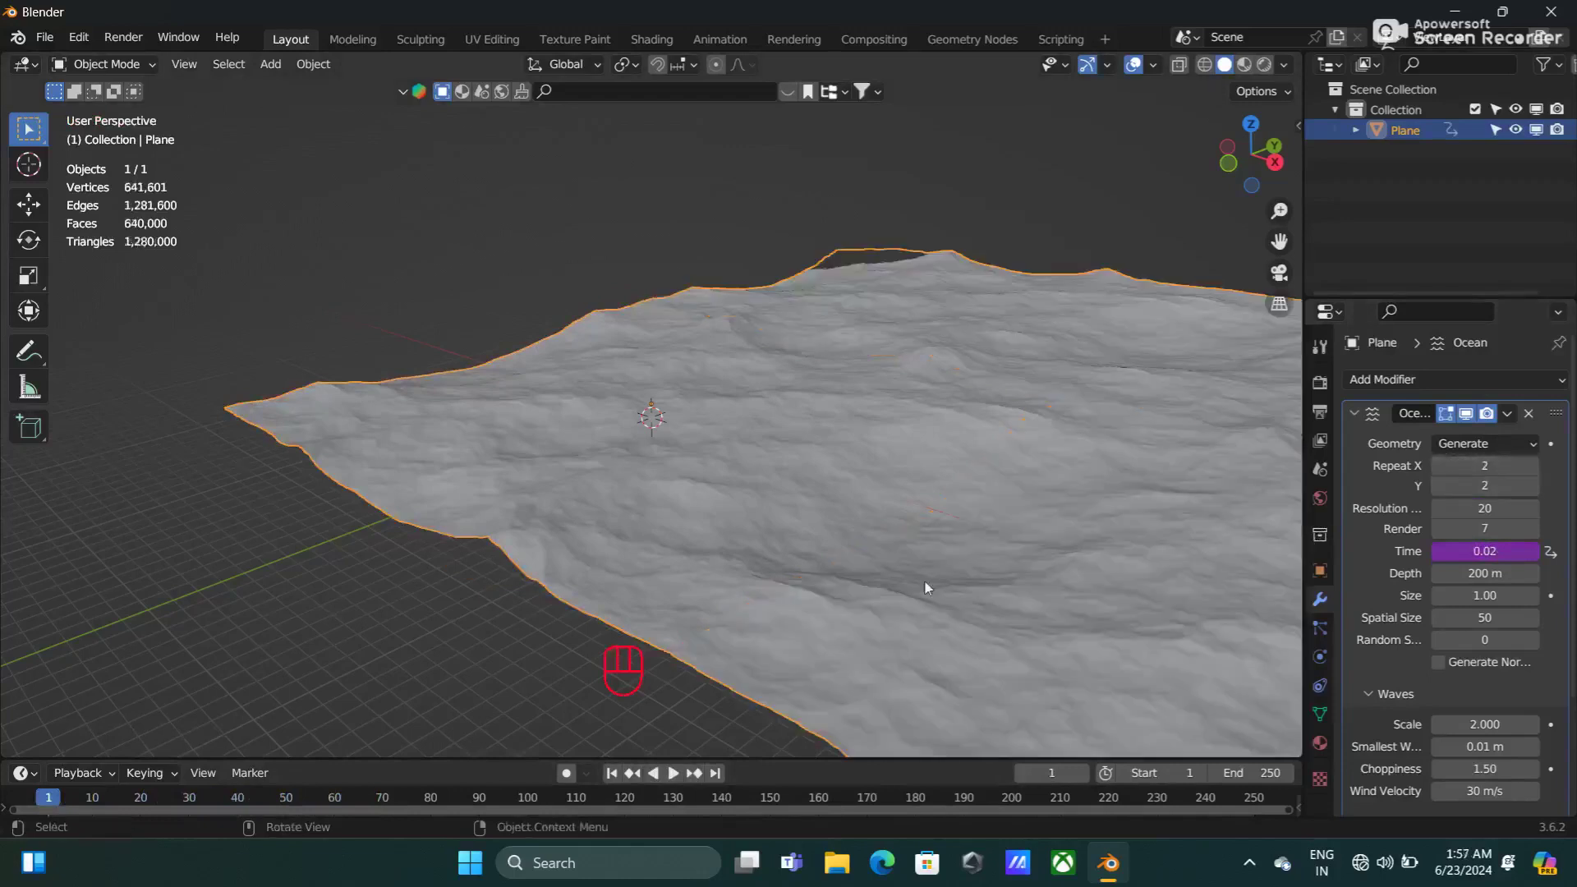
drag(958, 593, 1080, 586)
drag(859, 553, 996, 585)
drag(1003, 582, 1152, 639)
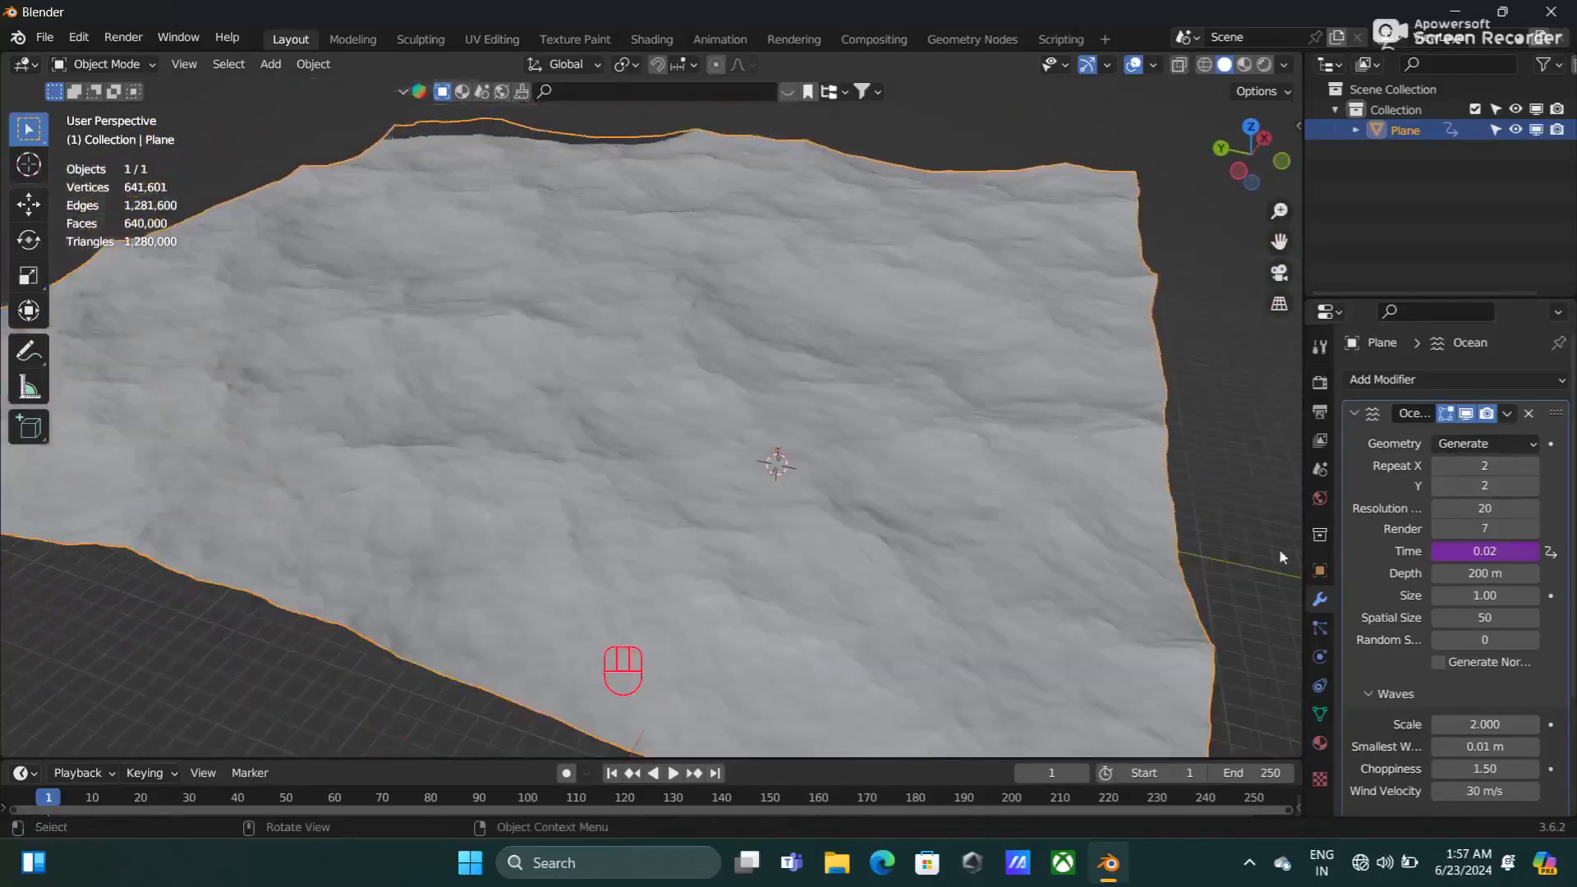
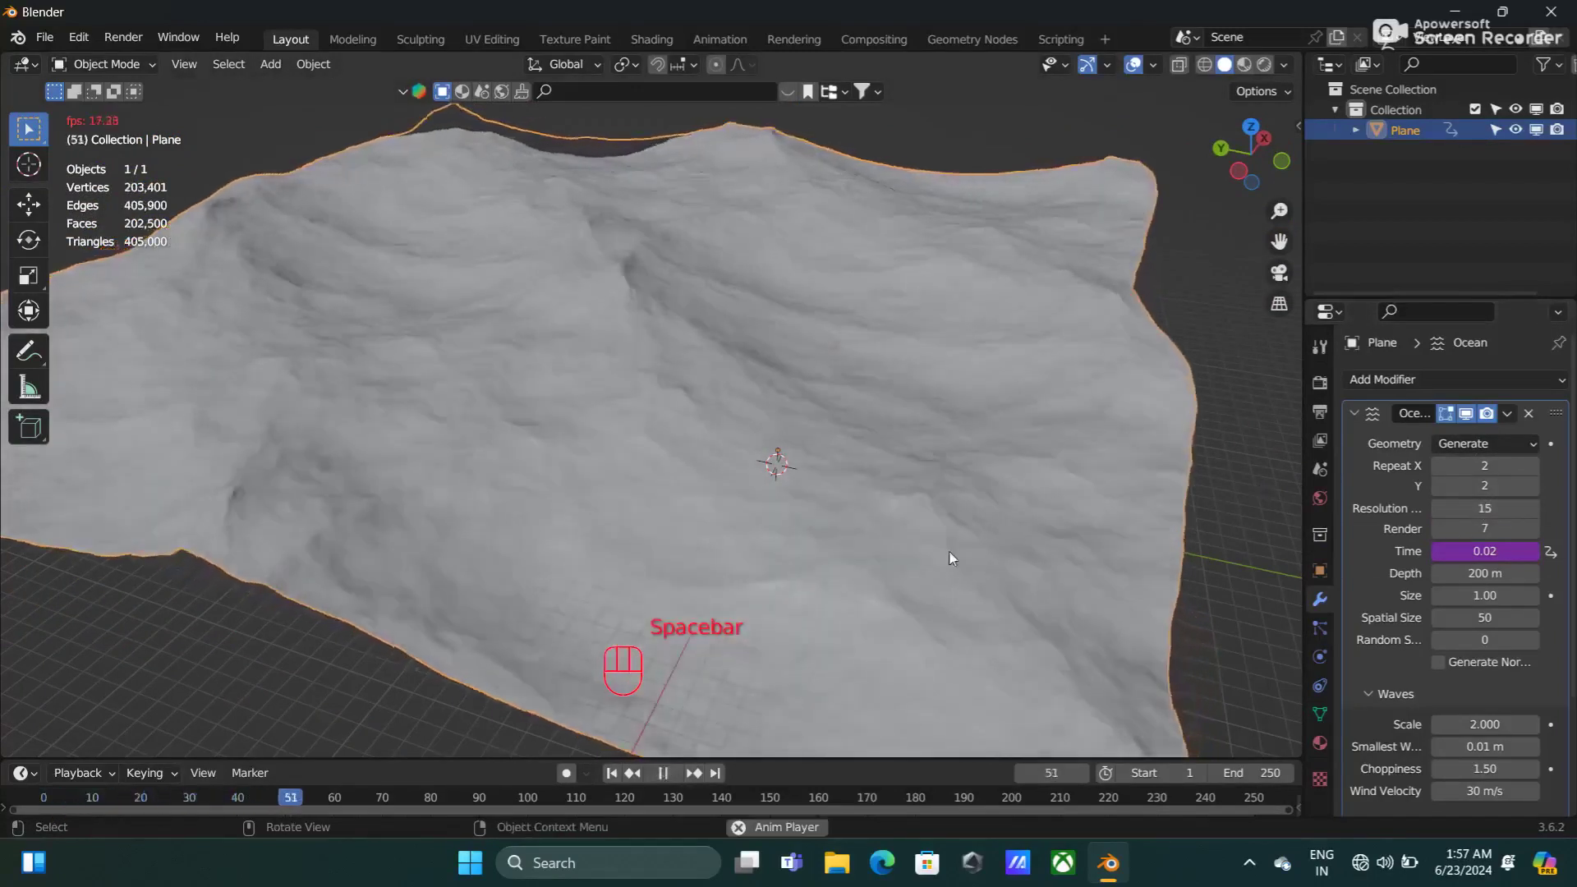
Step: Stop the playback and return the timeline to frame 1
key(space)
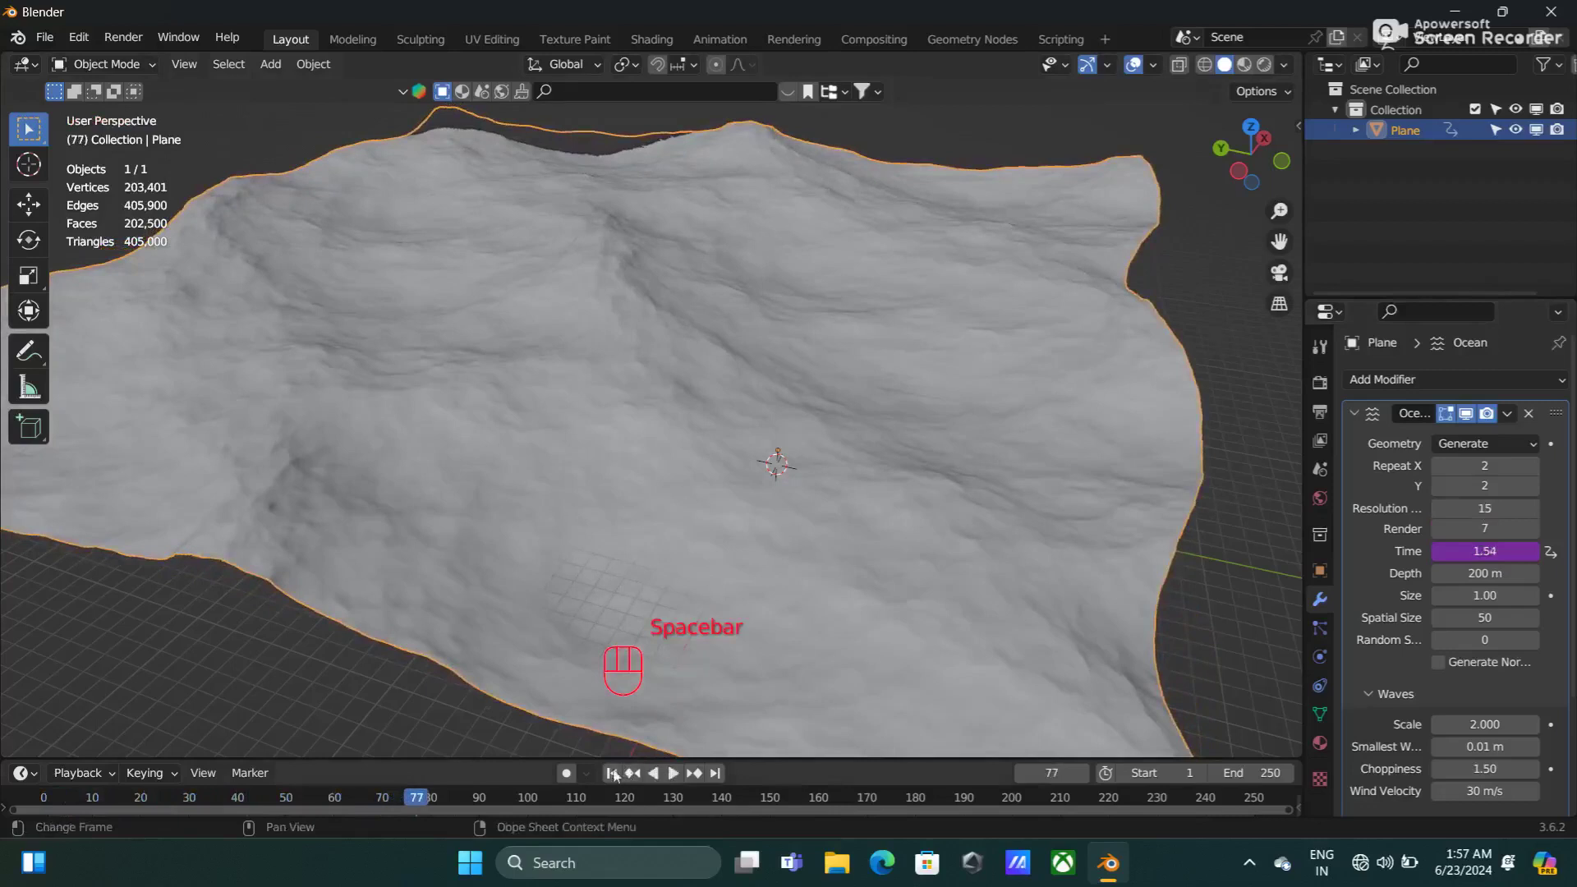
click(628, 777)
drag(827, 670, 927, 653)
click(927, 653)
Step: Add a new plane via Shift+A and shrink it down near the ocean
key(shift+a)
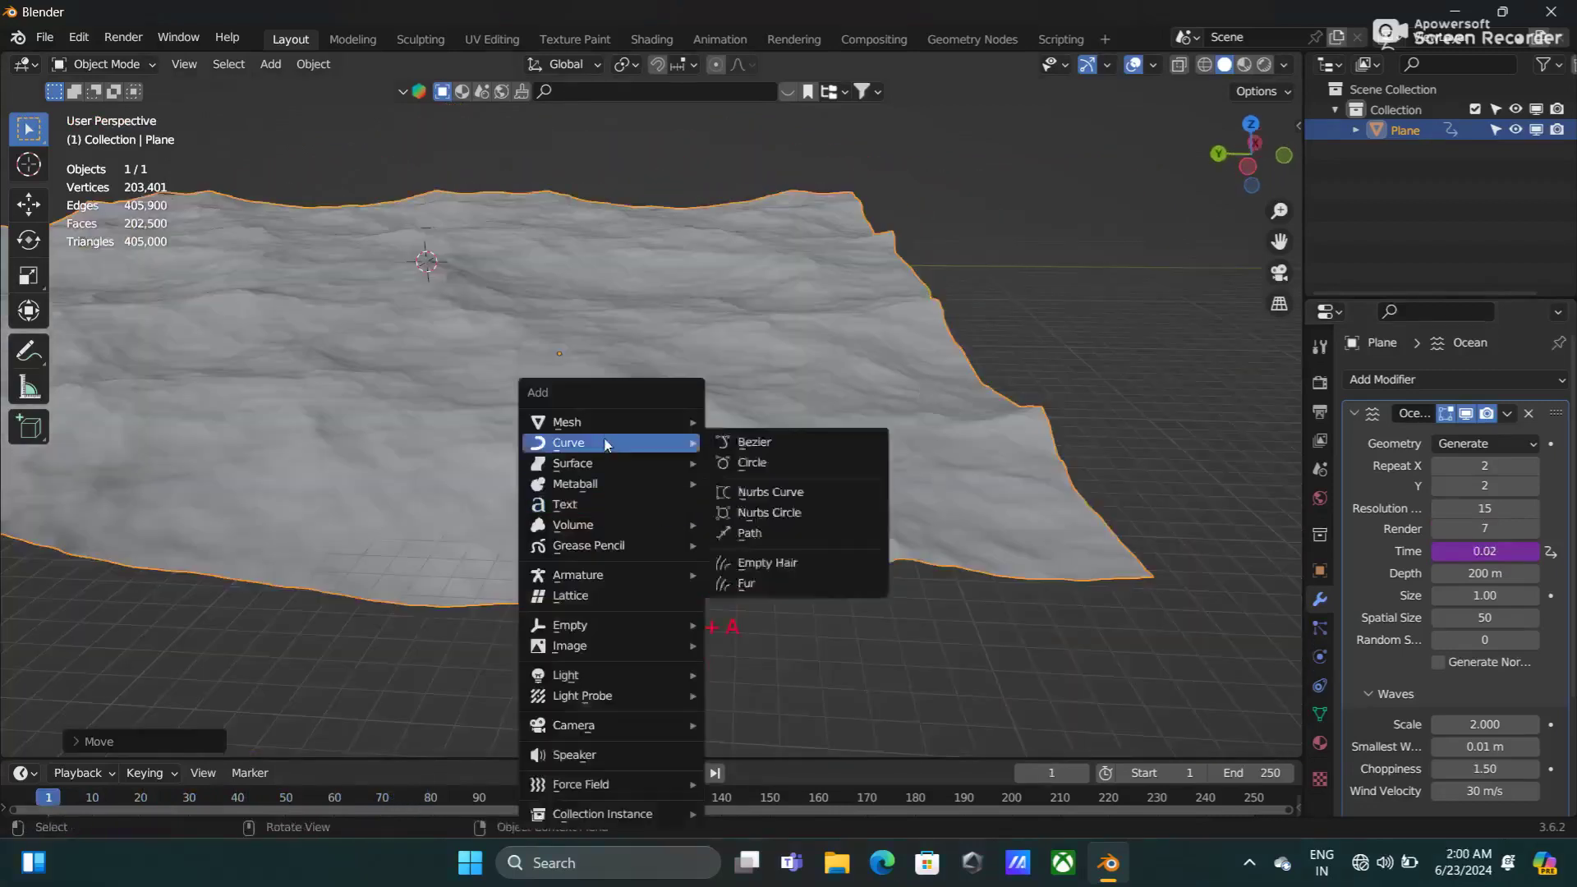
key(shift+a)
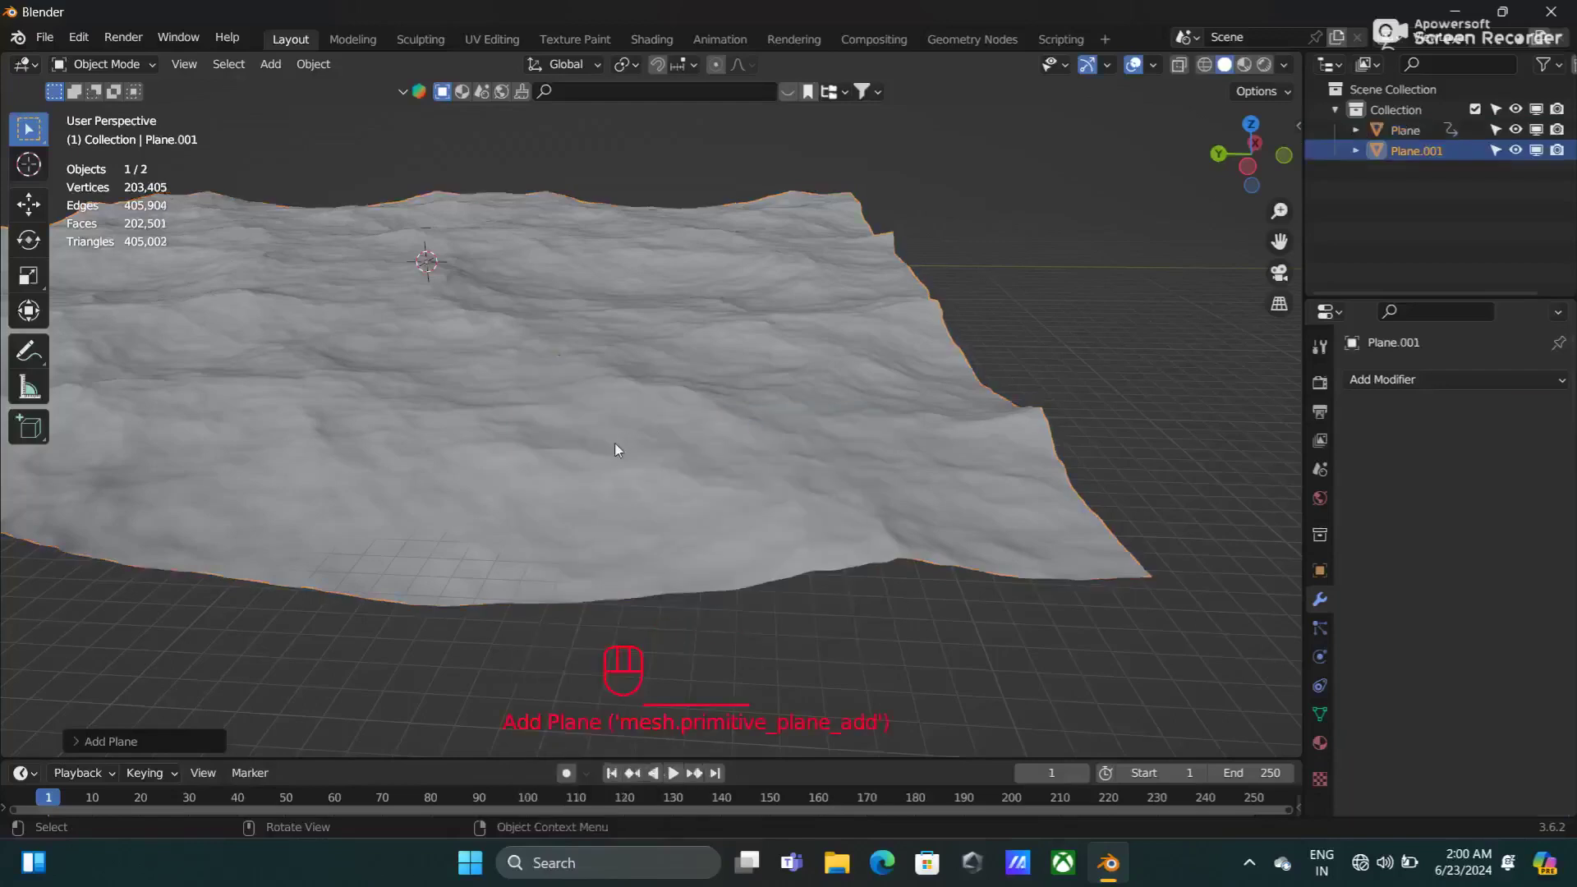
drag(520, 400, 554, 400)
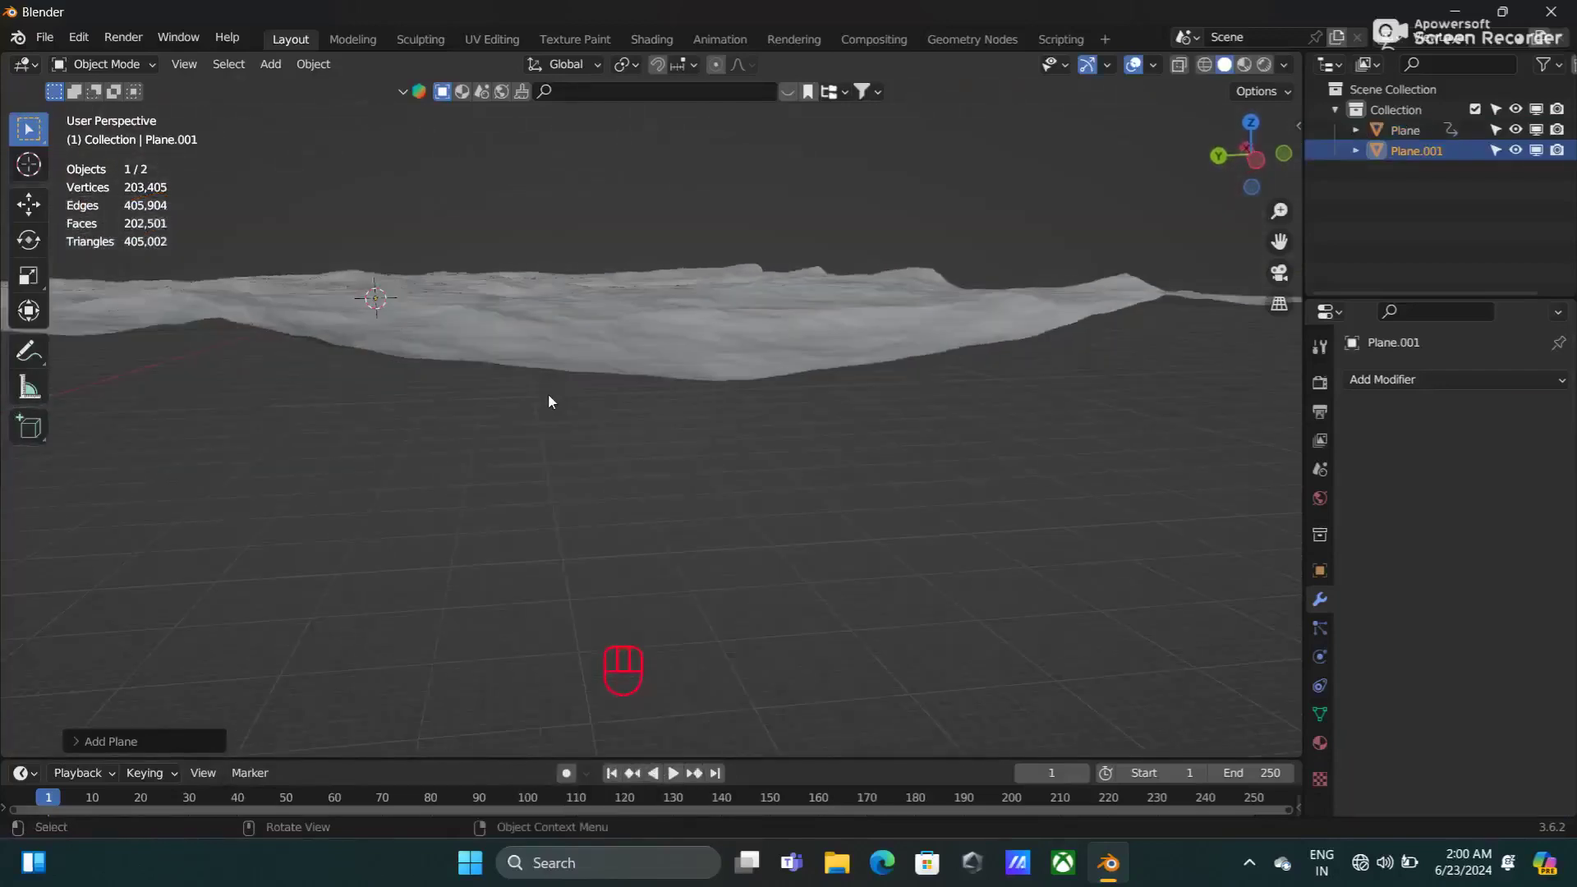
key(g)
middle_click(572, 433)
Step: Navigate the view close in on the small plane
drag(578, 479, 575, 531)
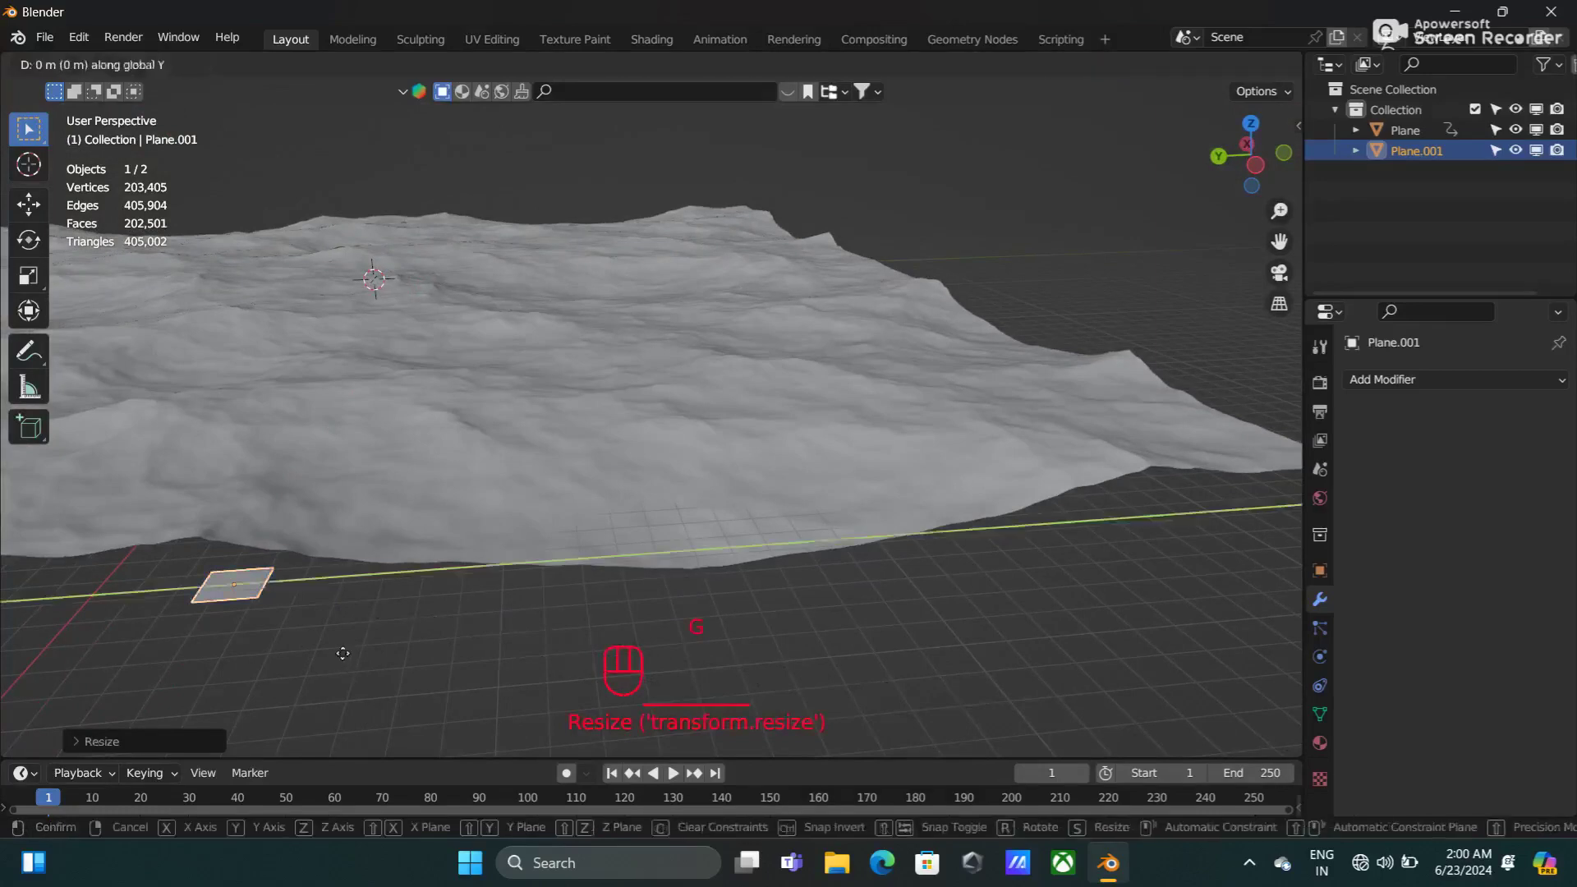
drag(1160, 662, 1105, 652)
drag(969, 696, 900, 637)
drag(900, 656, 905, 658)
Step: Subdivide the small plane's mesh into a 12×12 grid of faces and return to Object Mode
key(Tab)
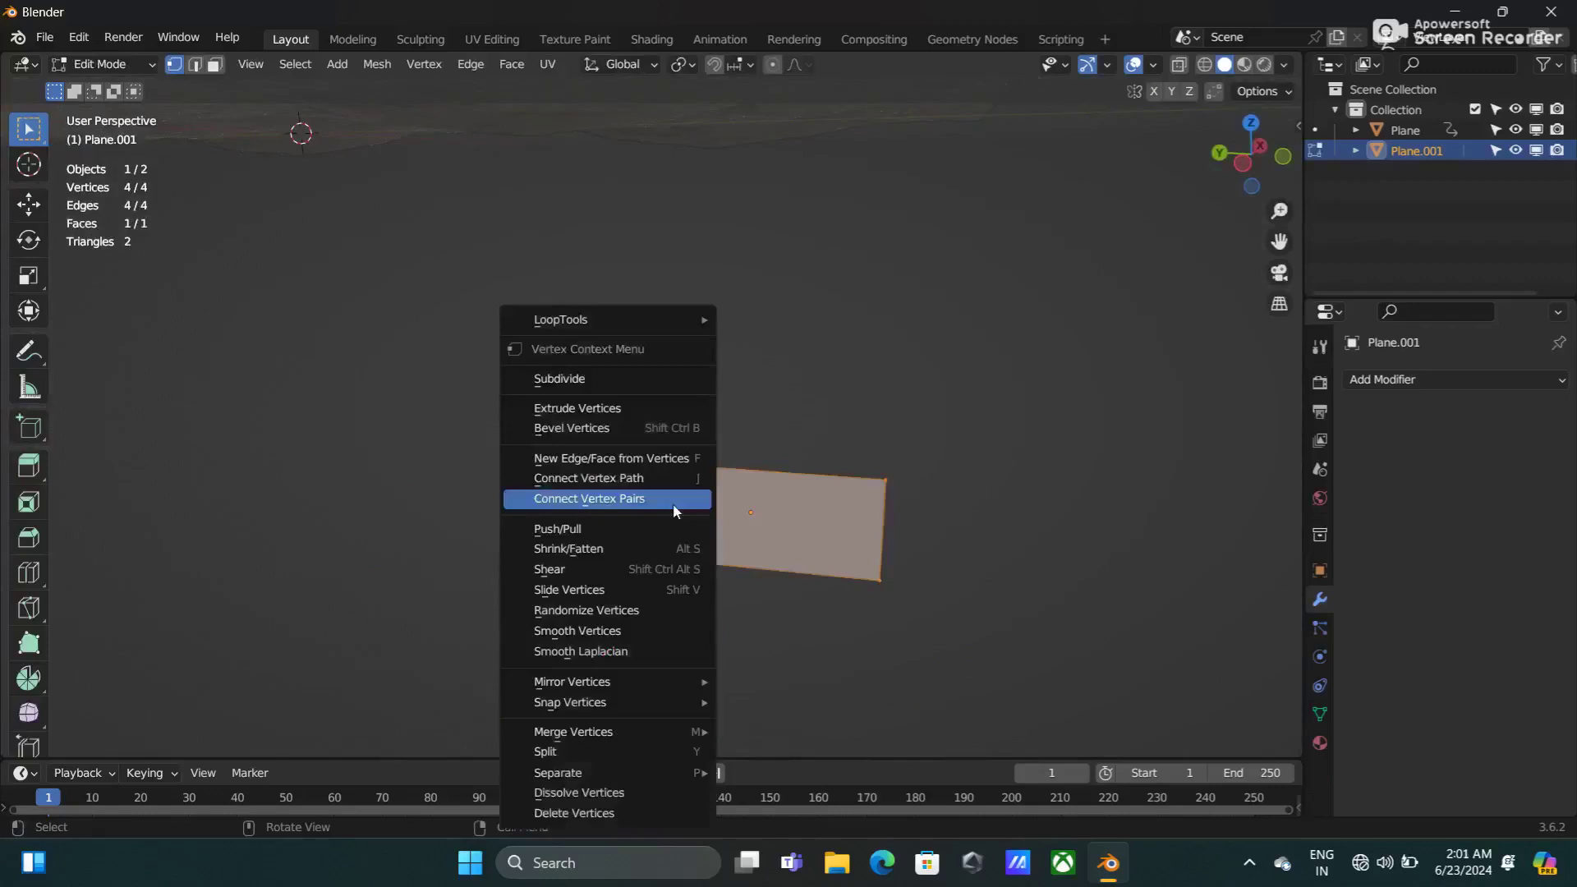
click(186, 745)
click(334, 605)
click(346, 605)
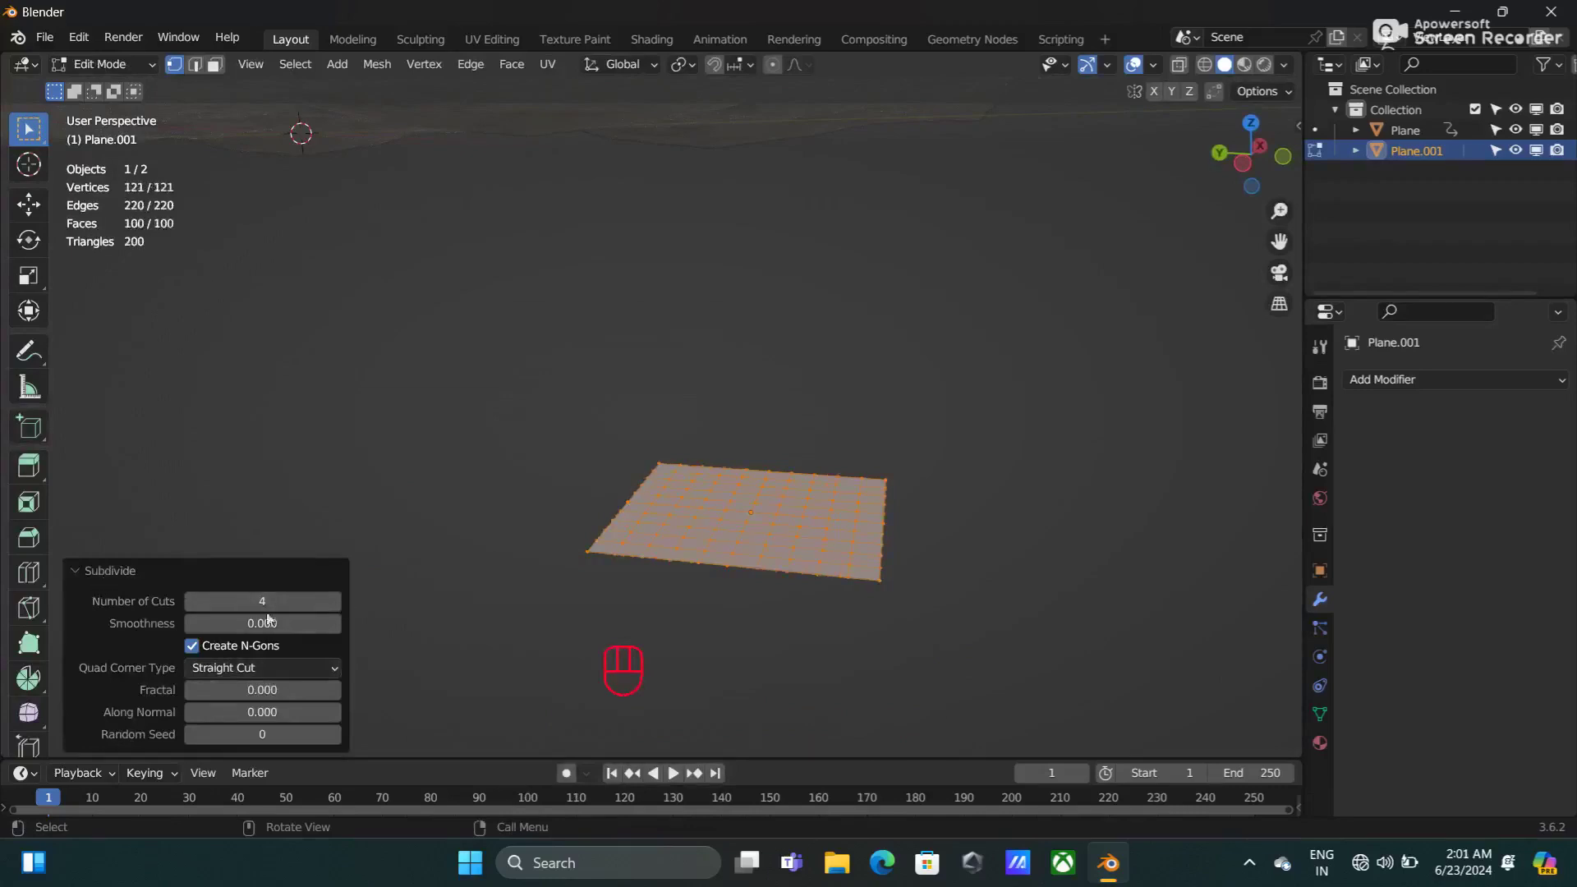
click(107, 577)
key(Tab)
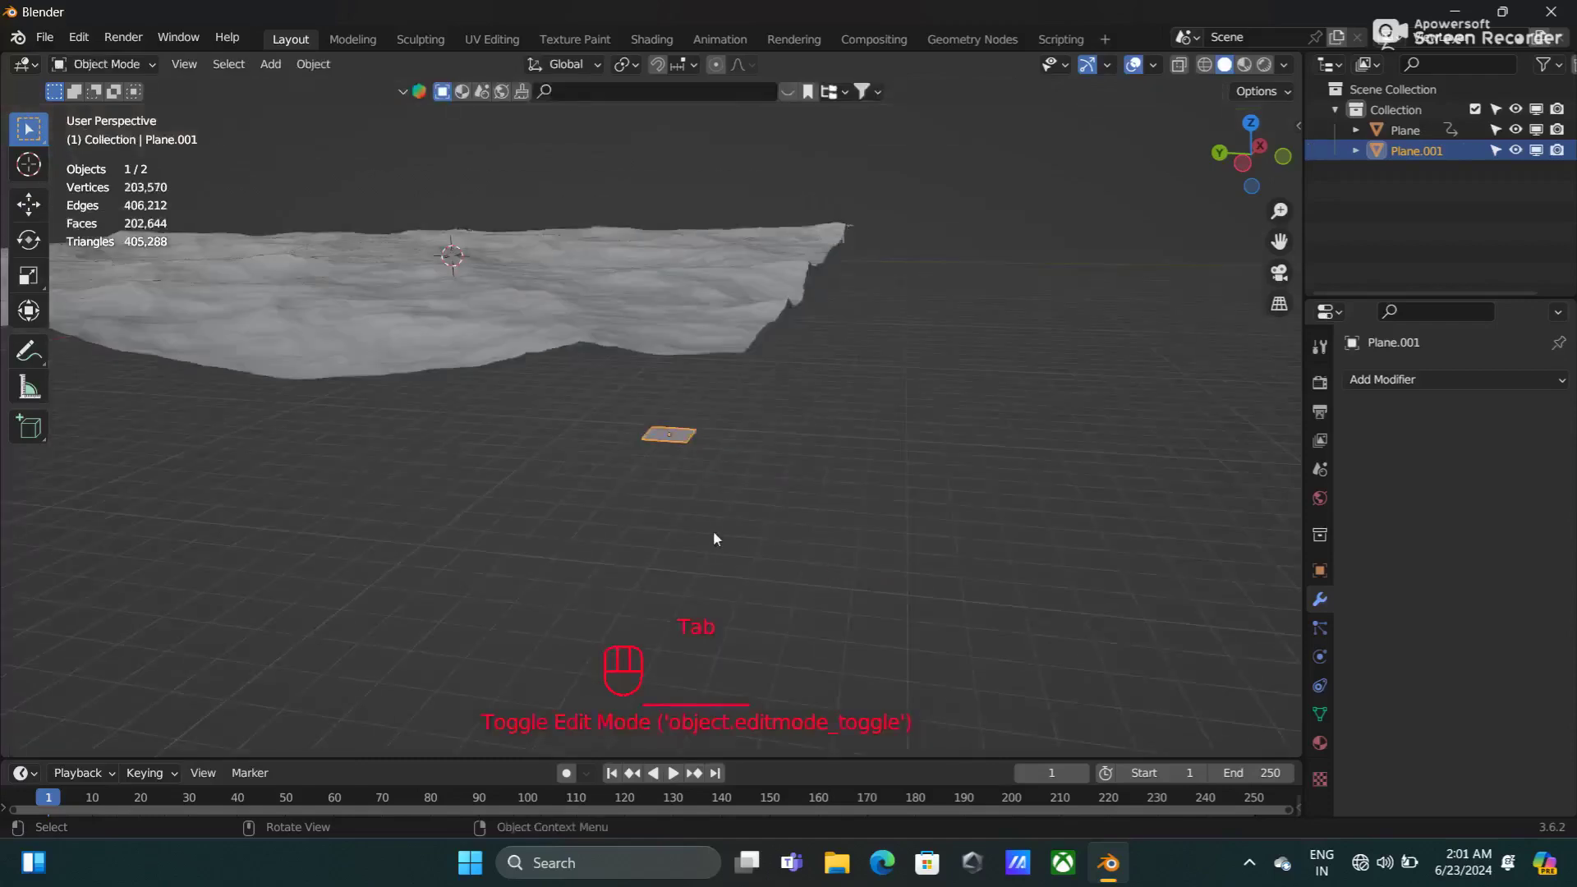
Step: Add a Shrinkwrap modifier to the small plane targeting the ocean Plane
drag(718, 537, 742, 544)
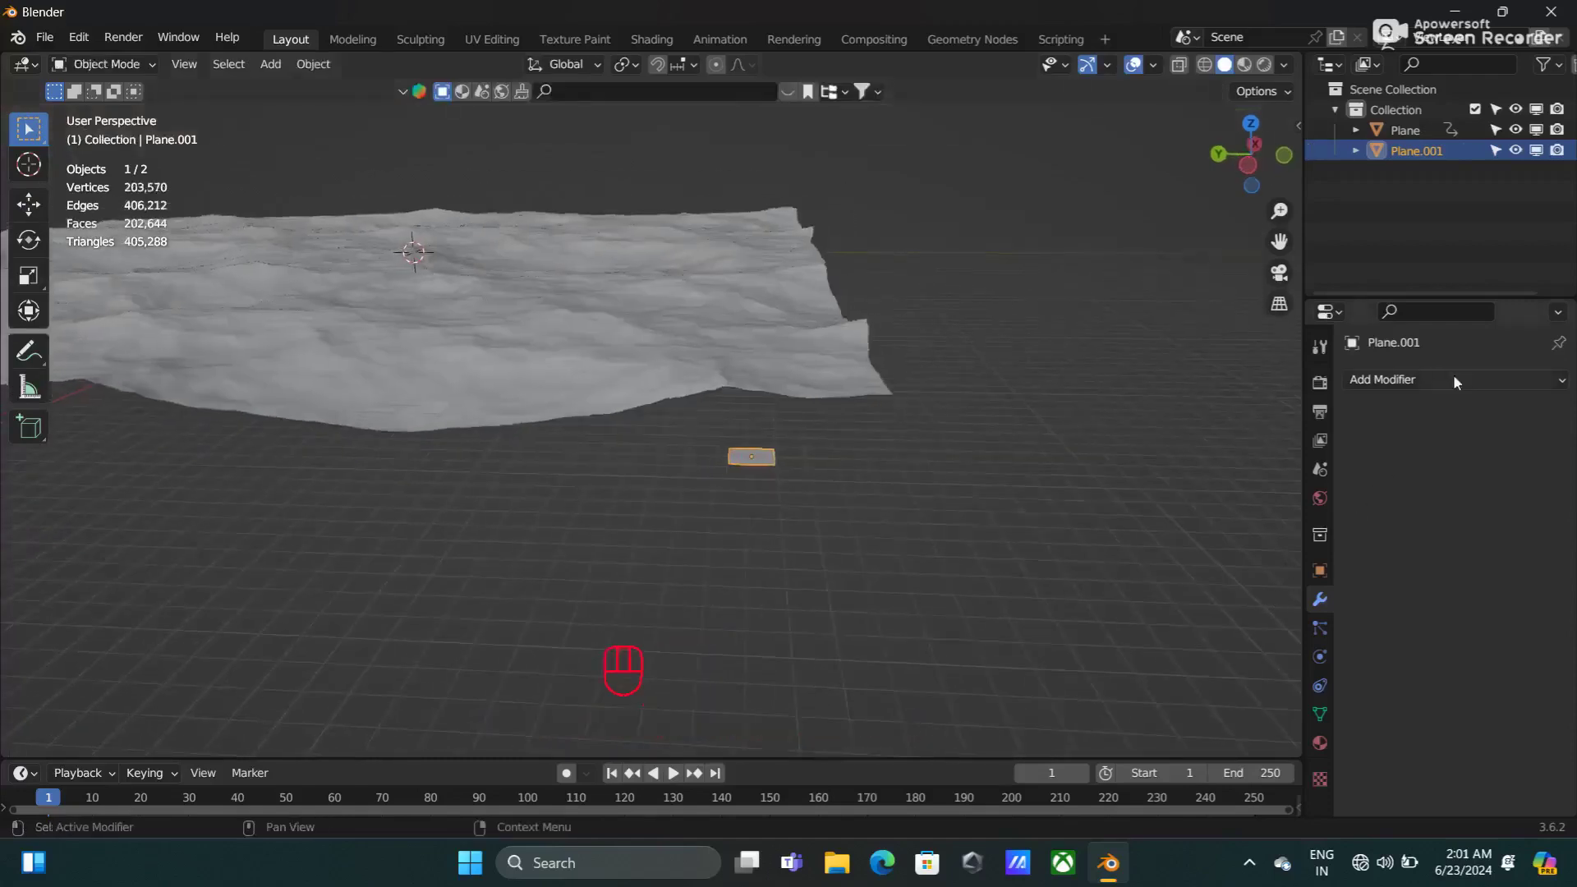
drag(1449, 383, 1338, 620)
click(1541, 504)
drag(913, 420, 893, 444)
Step: Play the animation to check the wrapping, then go to the plane's mesh data settings
key(space)
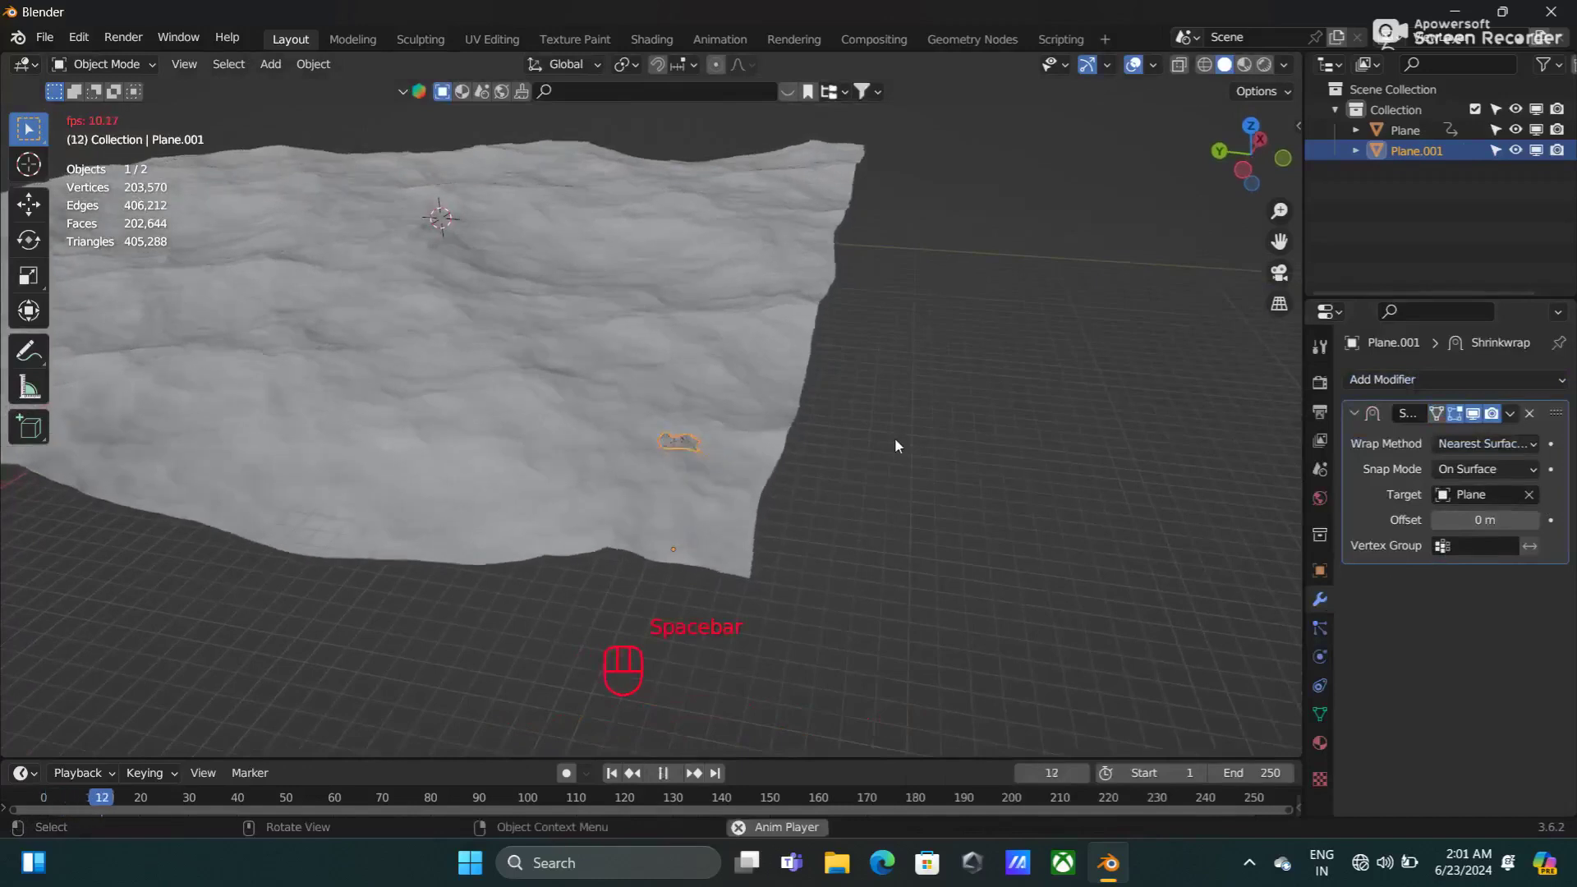
key(space)
click(614, 776)
click(1323, 718)
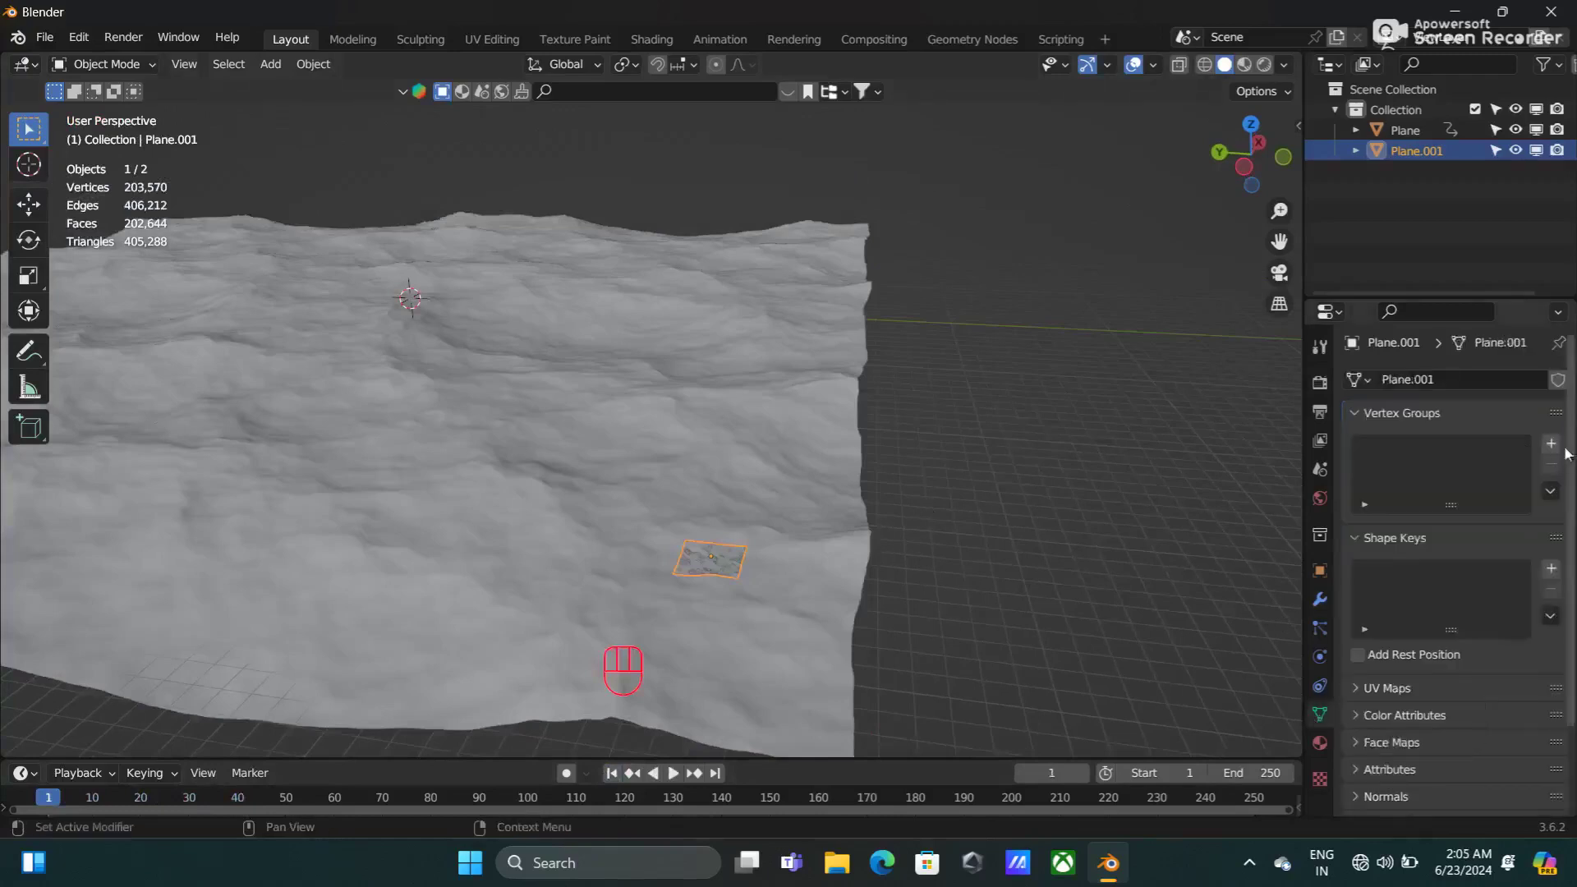
Step: Assign all the small plane's vertices to a vertex group renamed 'for cam'
key(Tab)
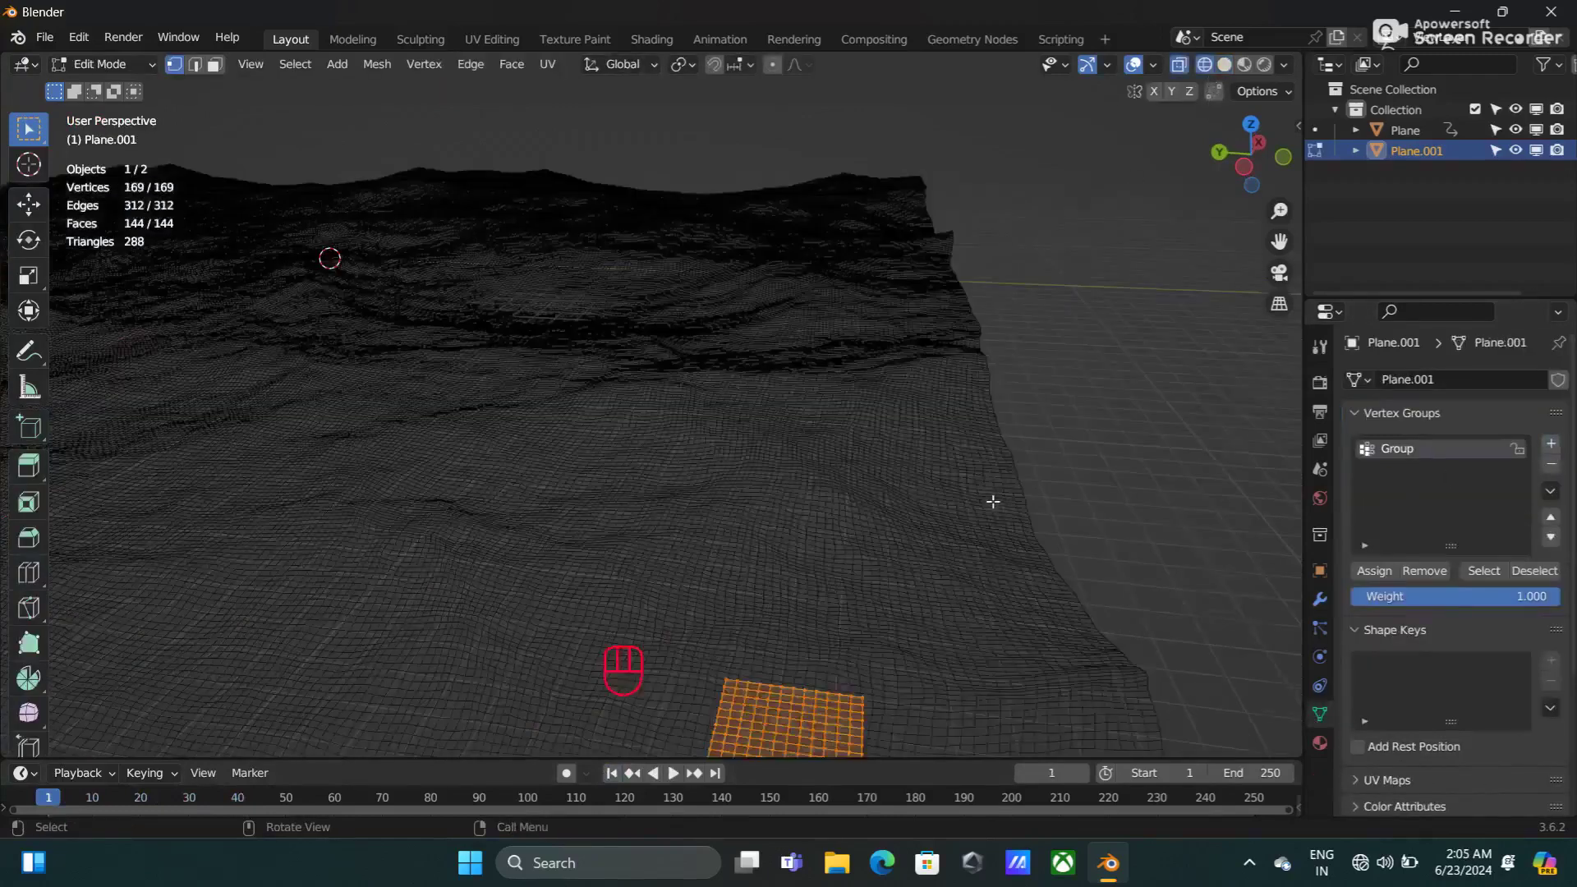
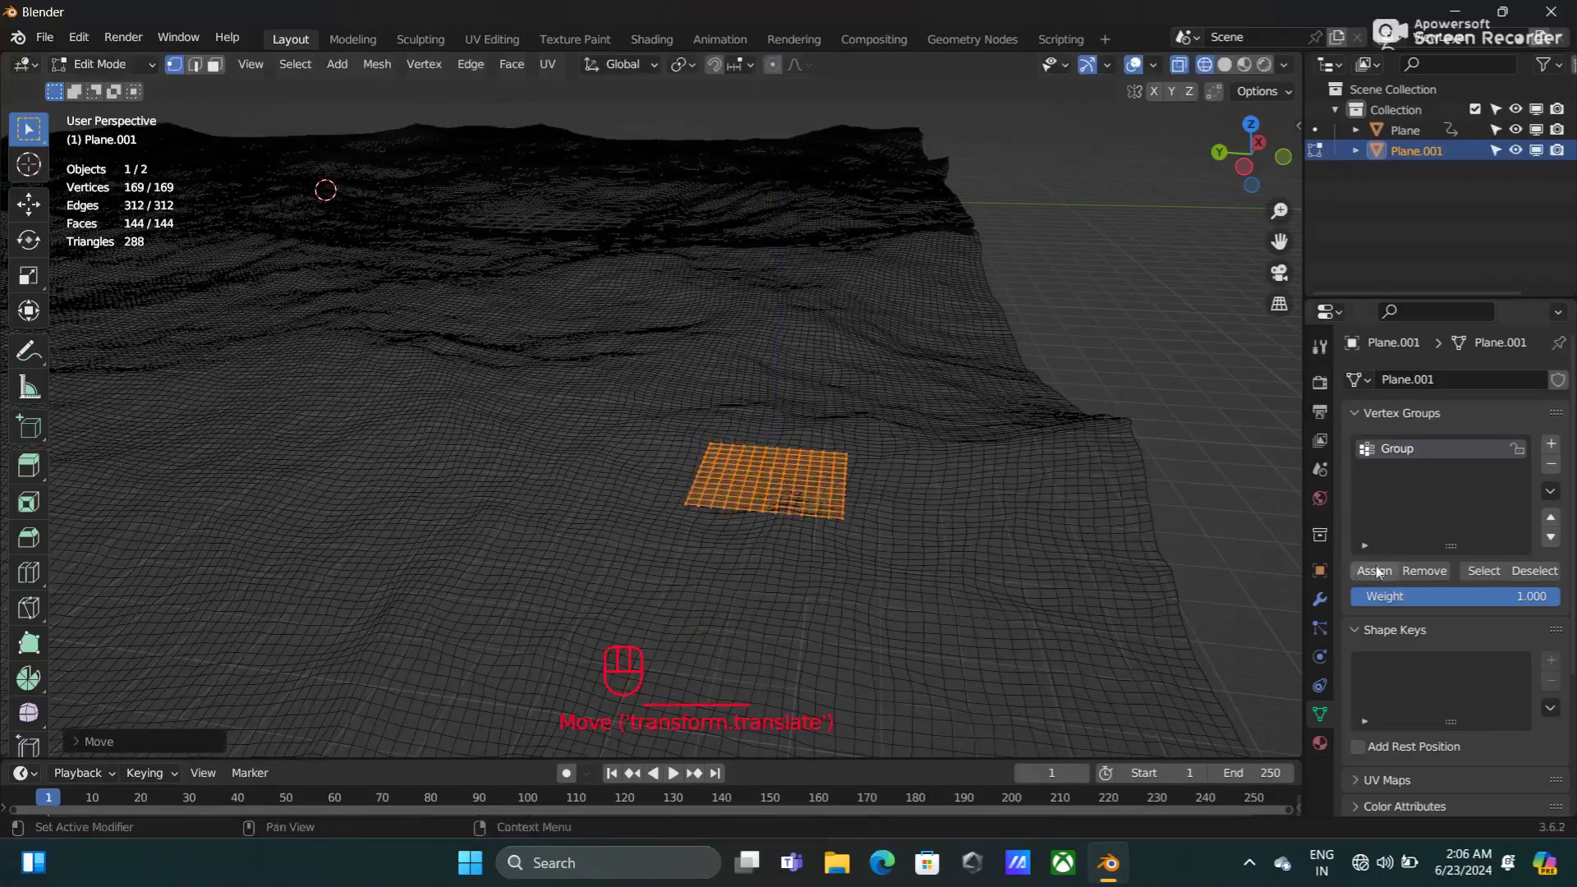
click(1383, 572)
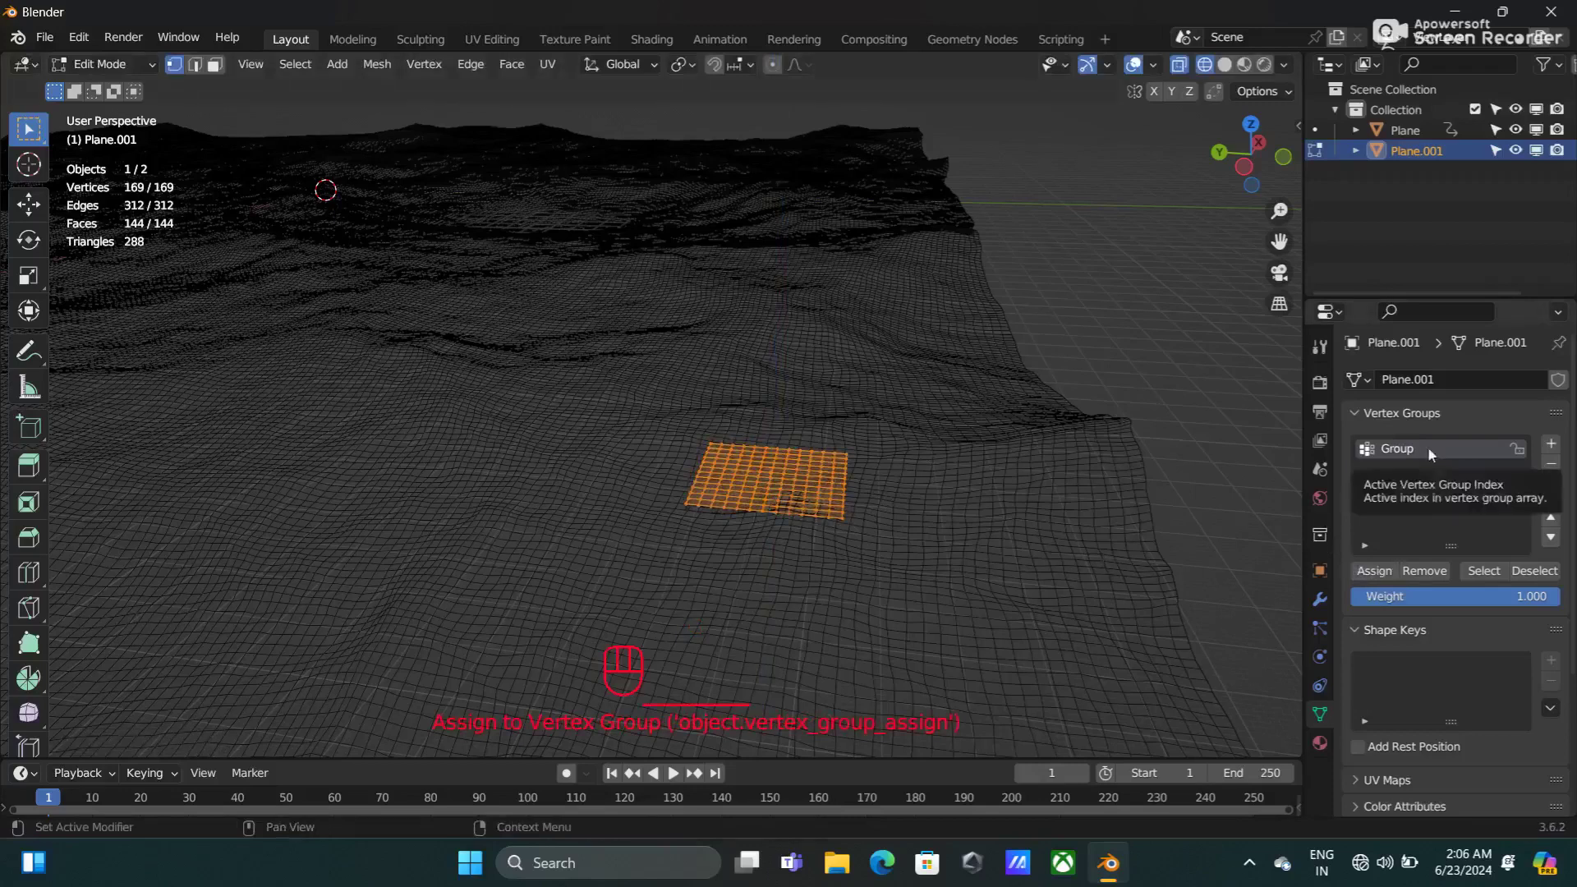
drag(1452, 454, 1204, 541)
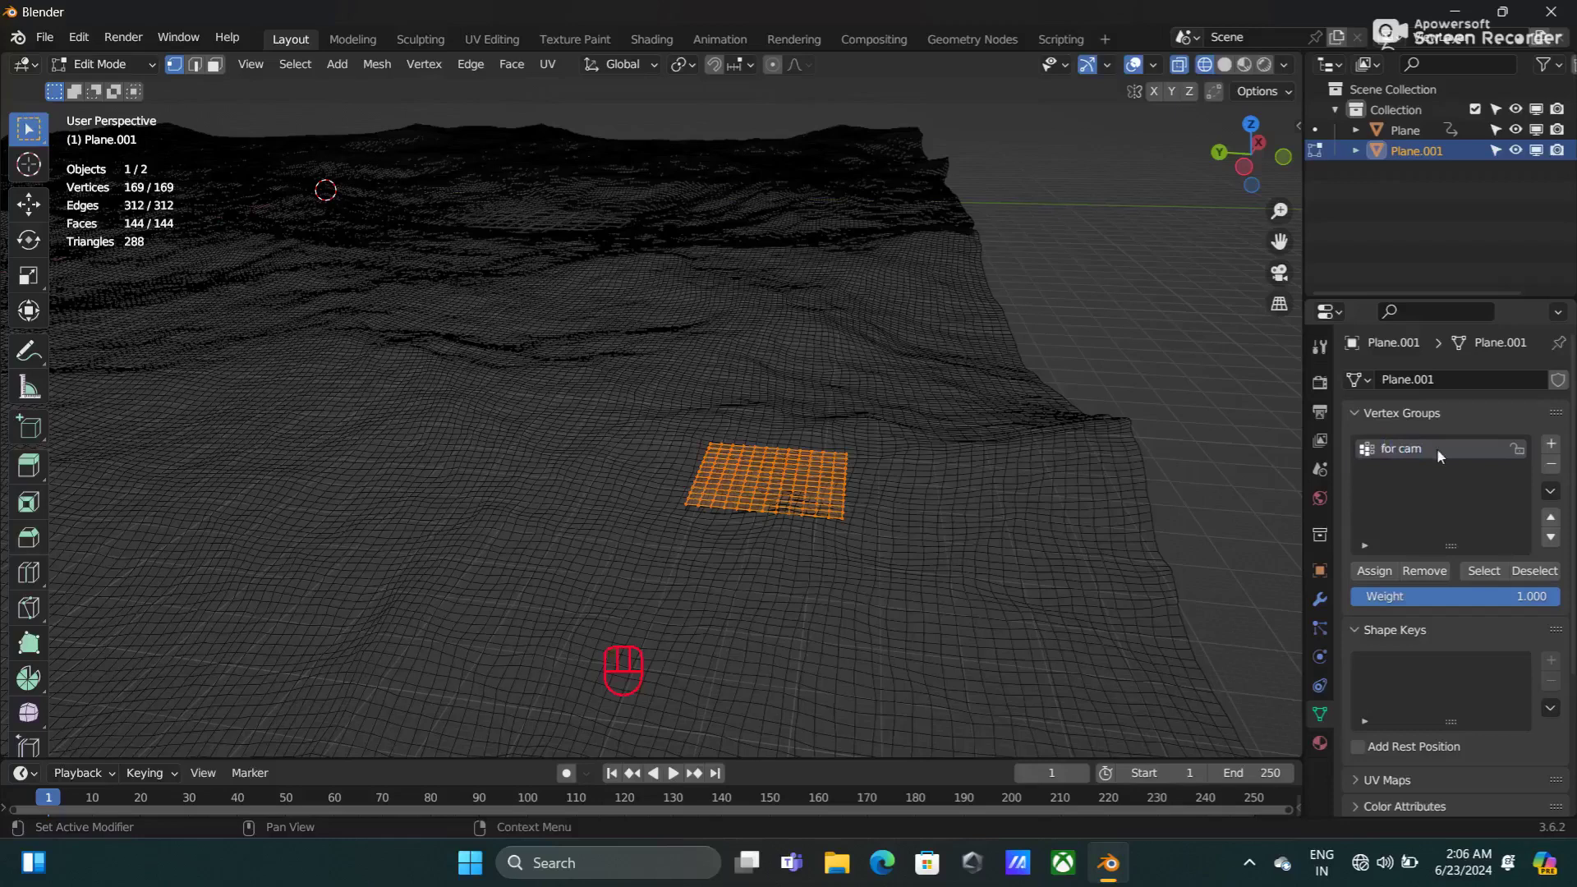
drag(1382, 575, 1231, 68)
Step: Return to Object Mode and frame the whole ocean in the top orthographic view
key(Tab)
key(KP_7)
drag(654, 459, 893, 497)
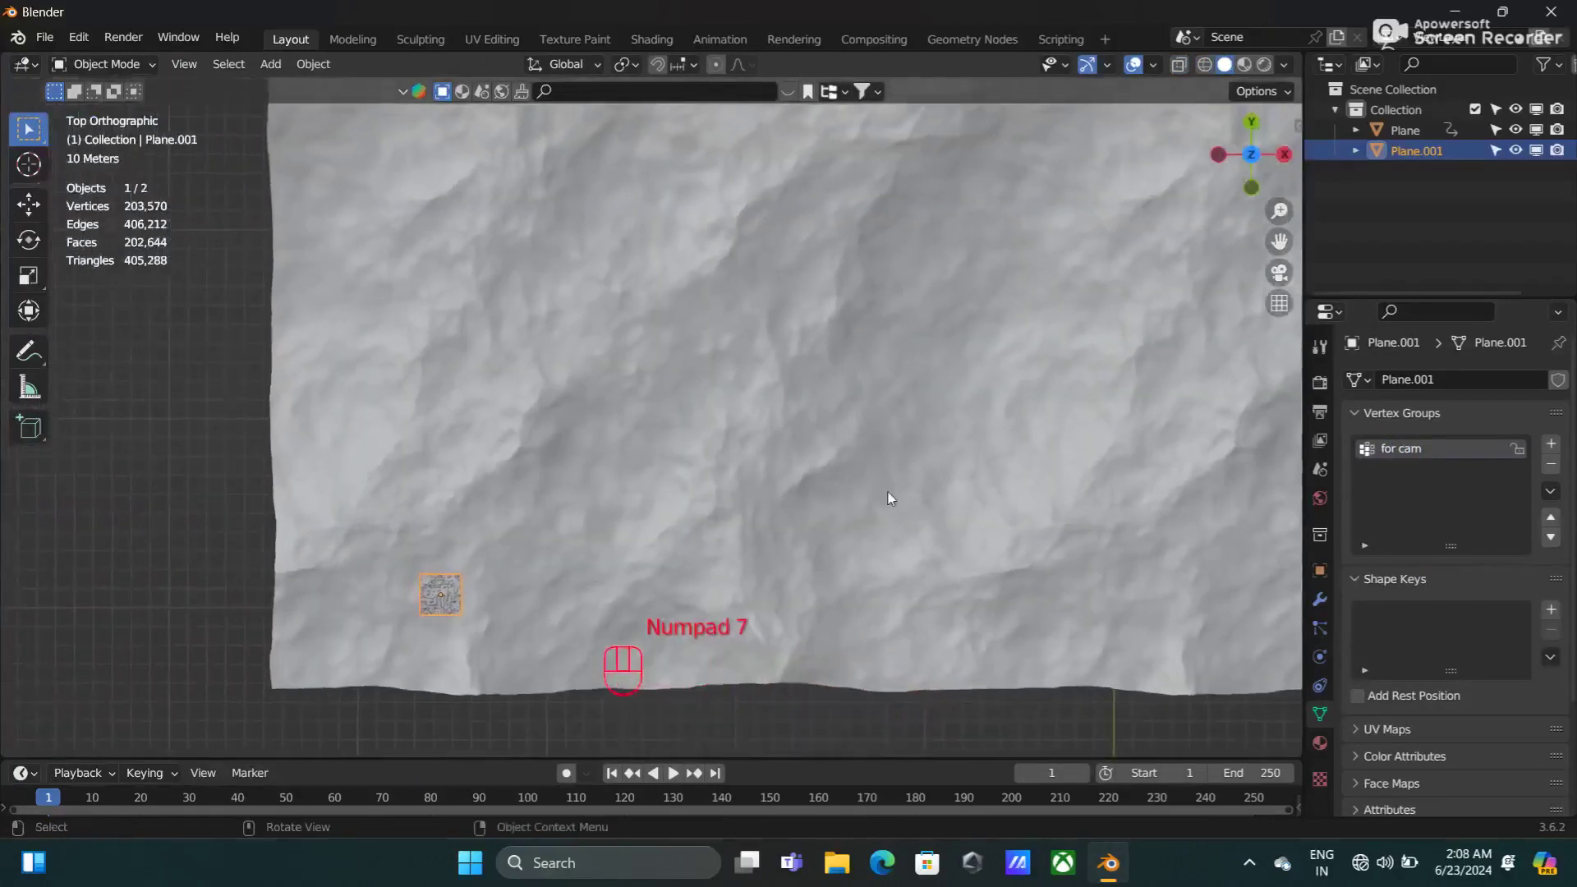
Step: Add a camera, raise it along Z and enlarge it beside the ocean
key(shift+a)
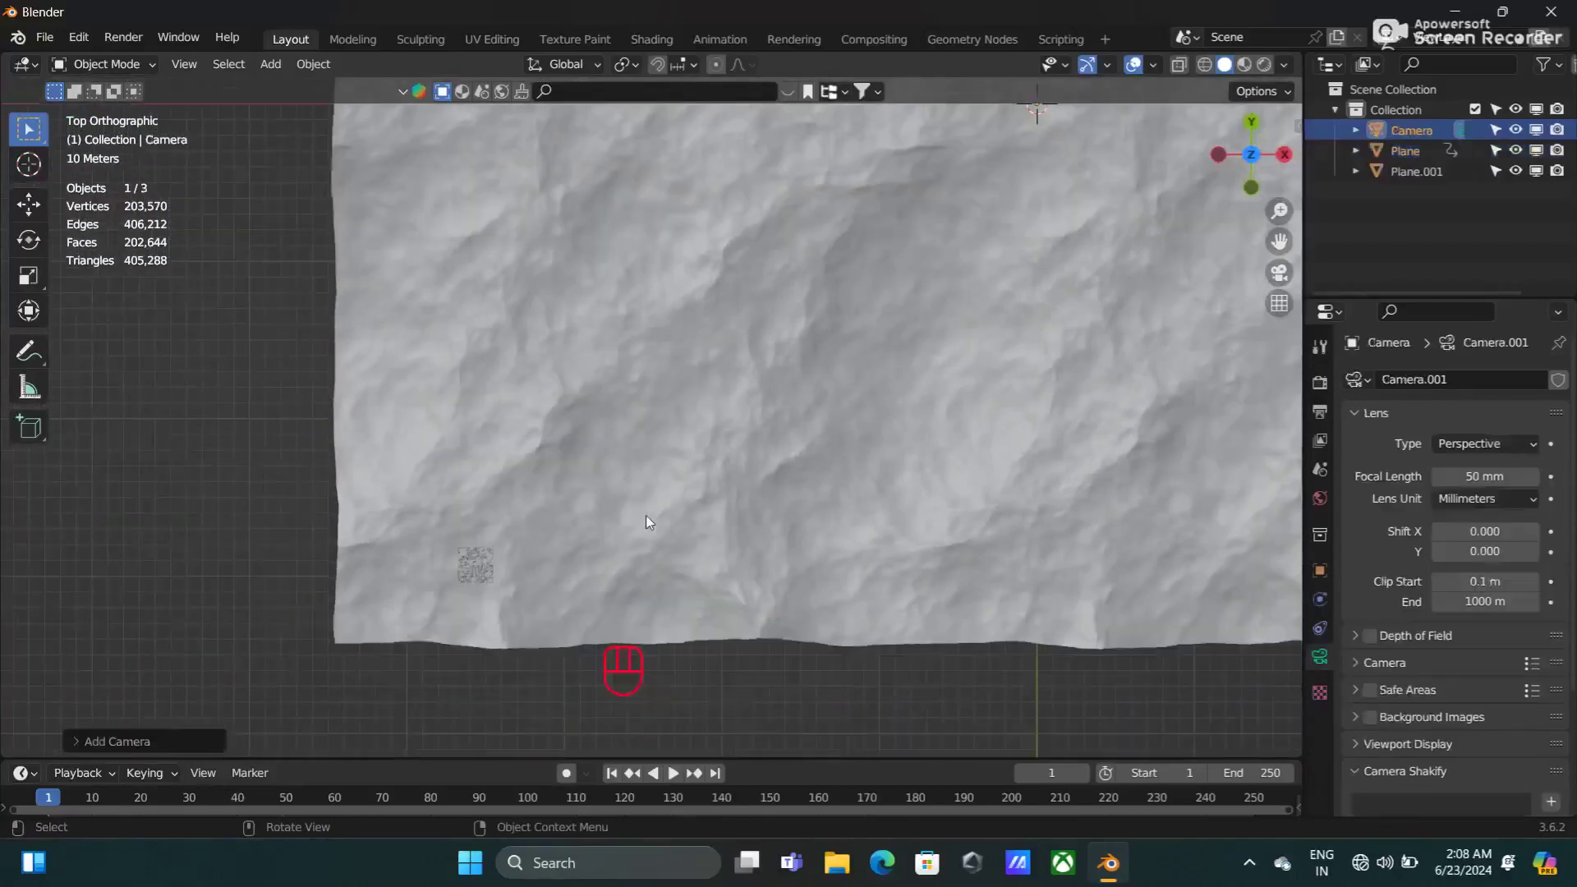
drag(651, 522, 841, 356)
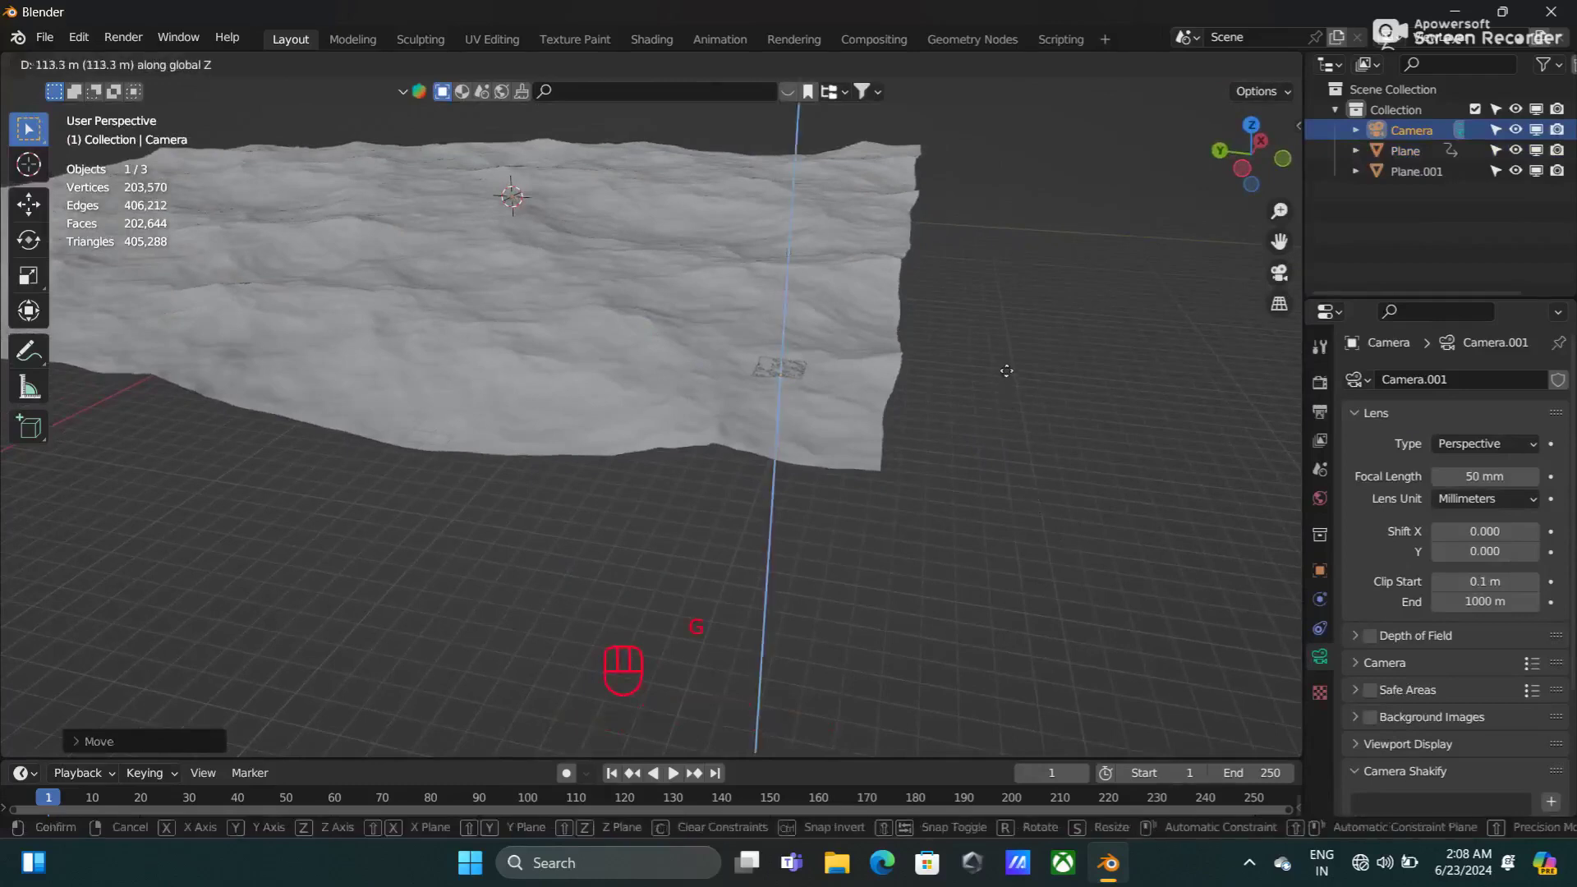
drag(972, 396, 813, 332)
drag(814, 332, 769, 372)
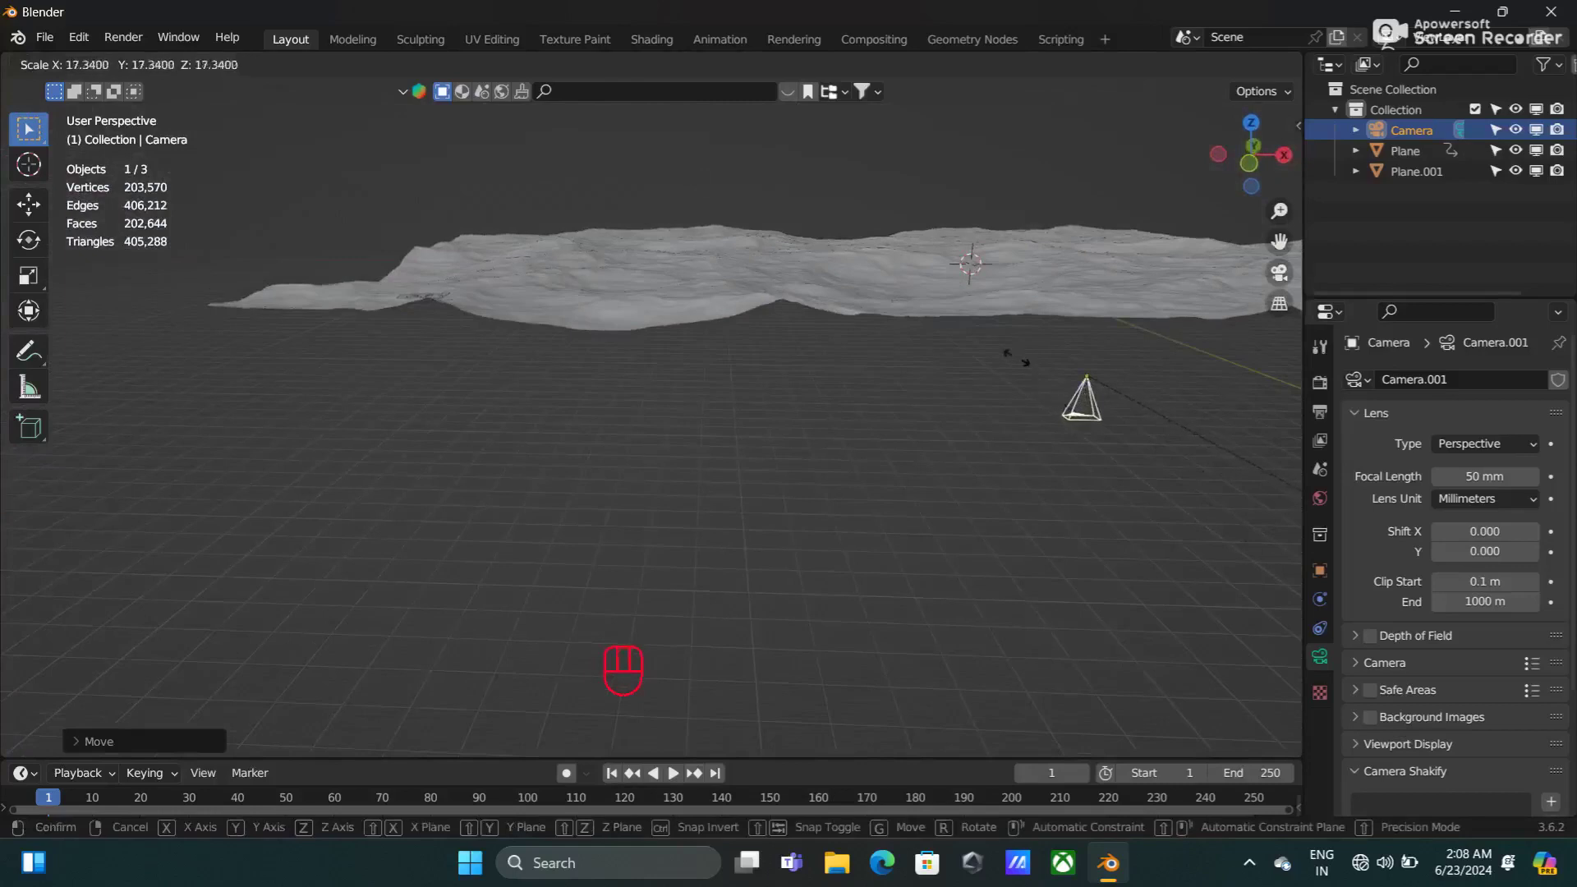
Step: Slide the camera across the ground plane and set it down on the wave surface
drag(583, 406, 582, 404)
drag(582, 404, 593, 417)
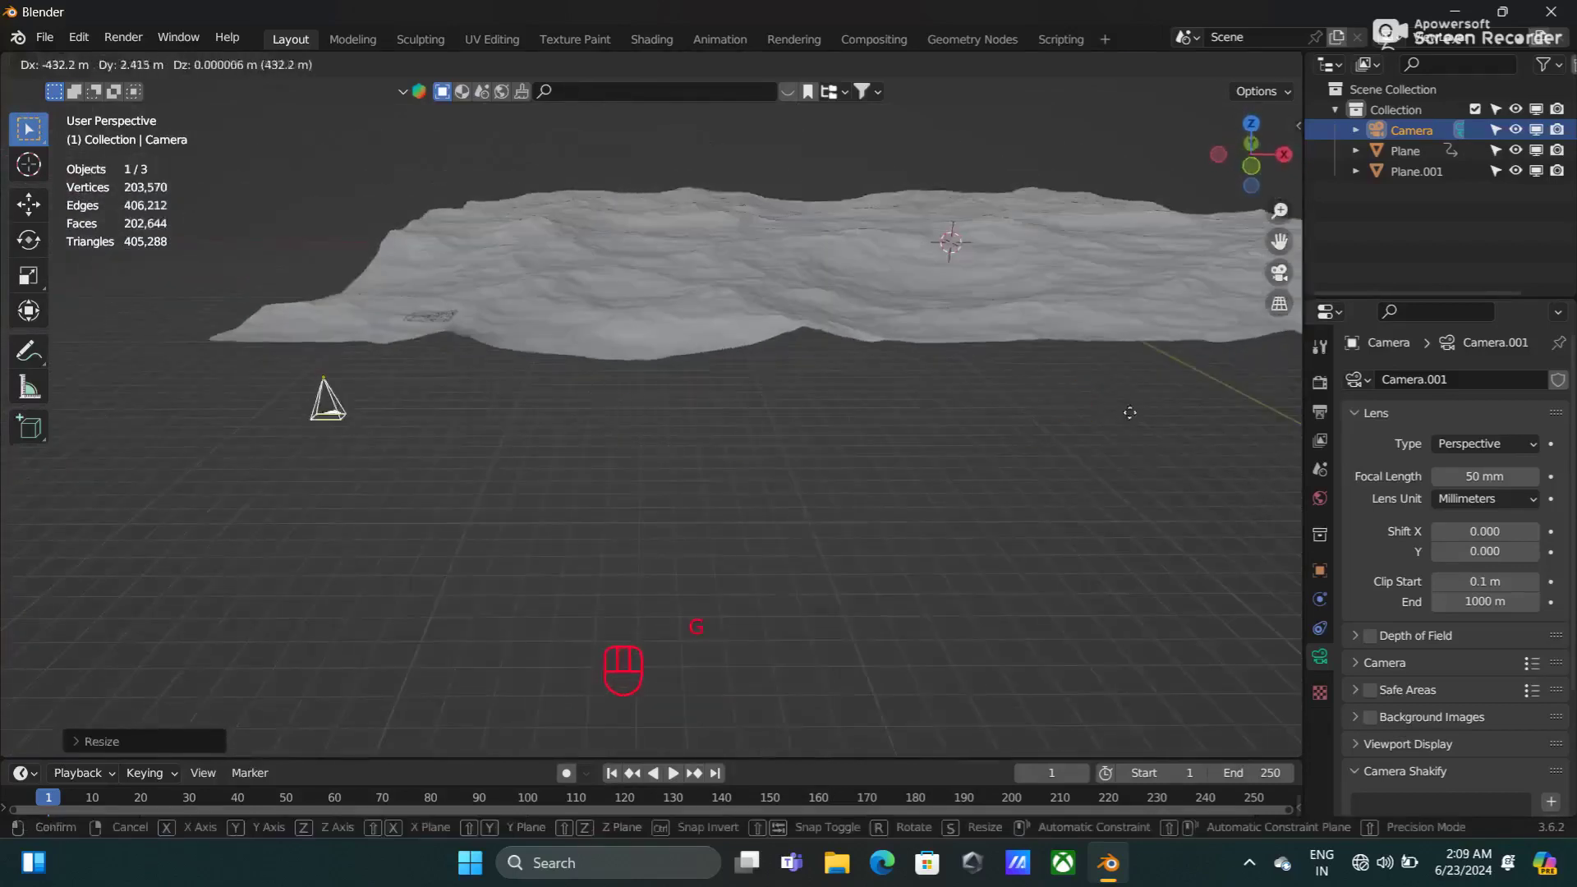
drag(561, 362, 767, 361)
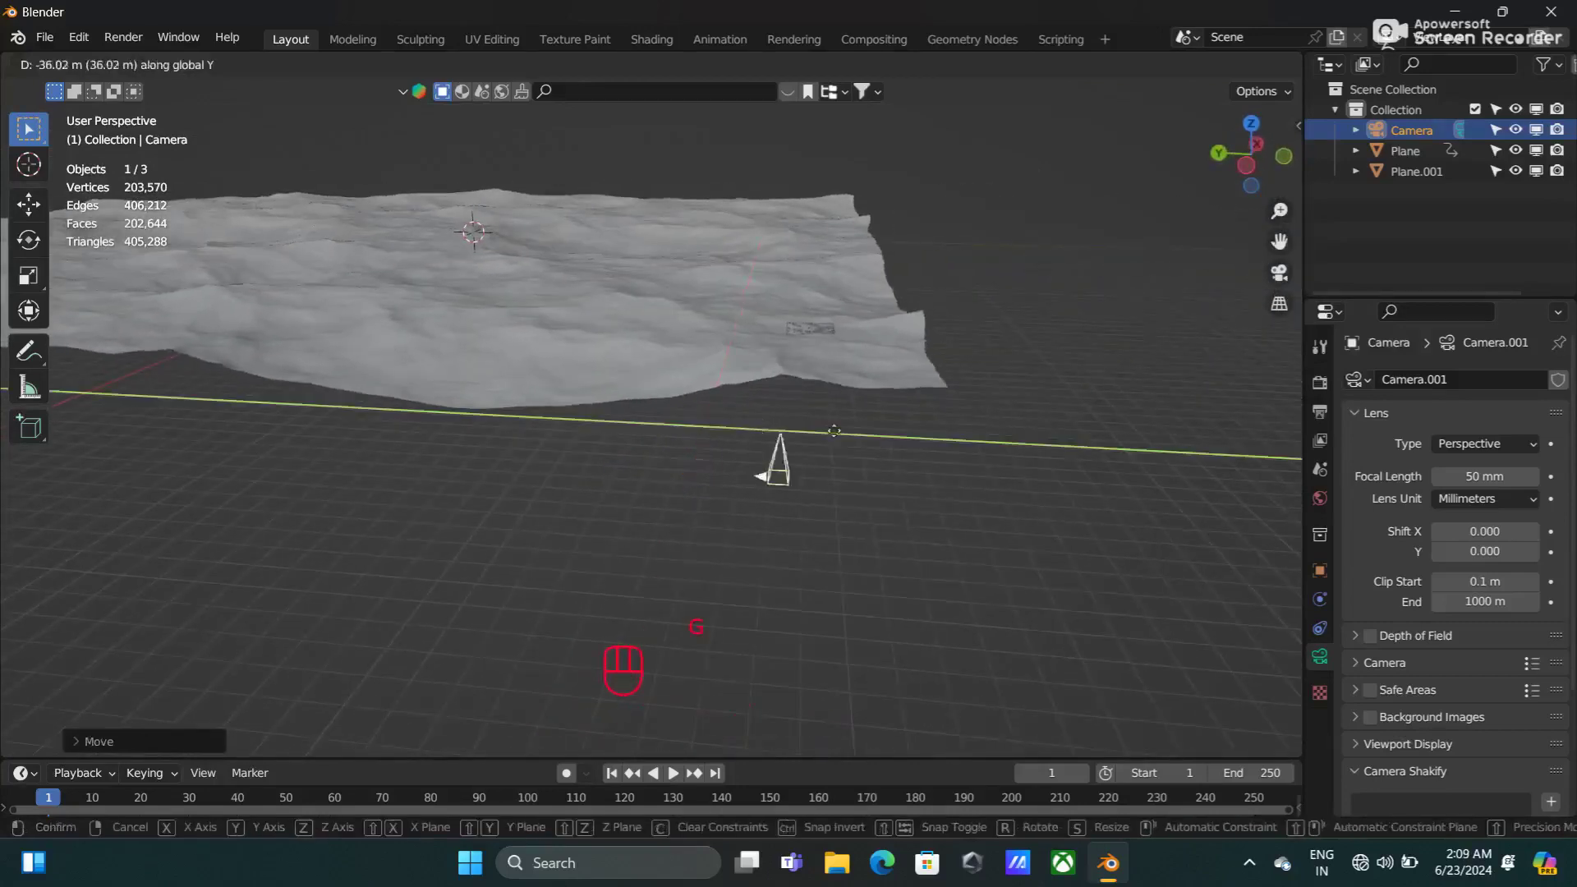
drag(878, 449, 713, 498)
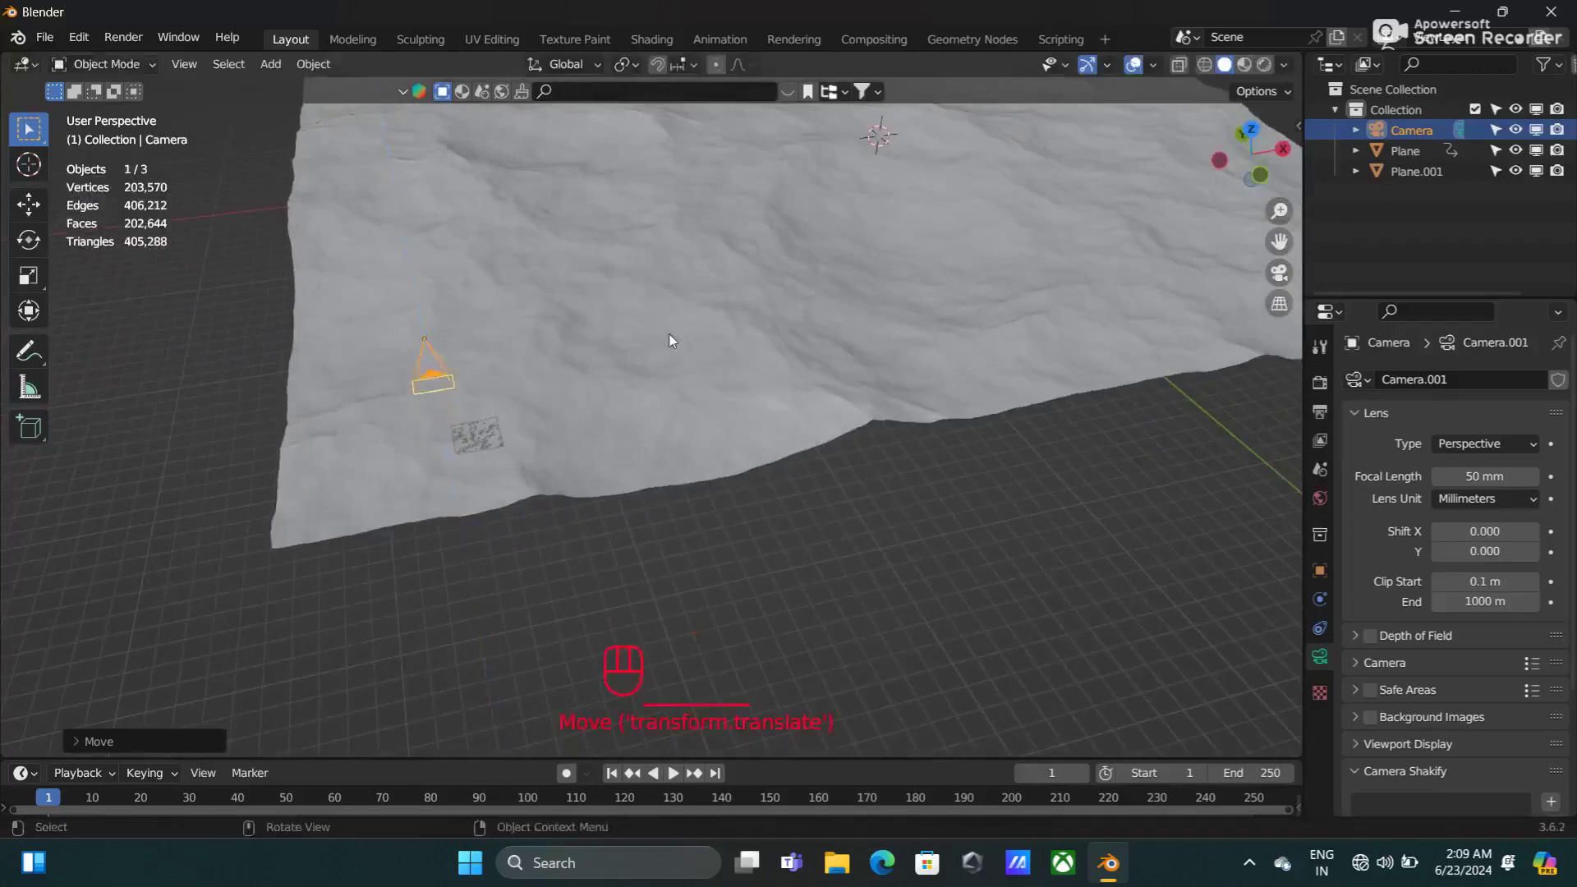
Step: Nudge the camera along Y from the top view and confirm its position
key(KP_7)
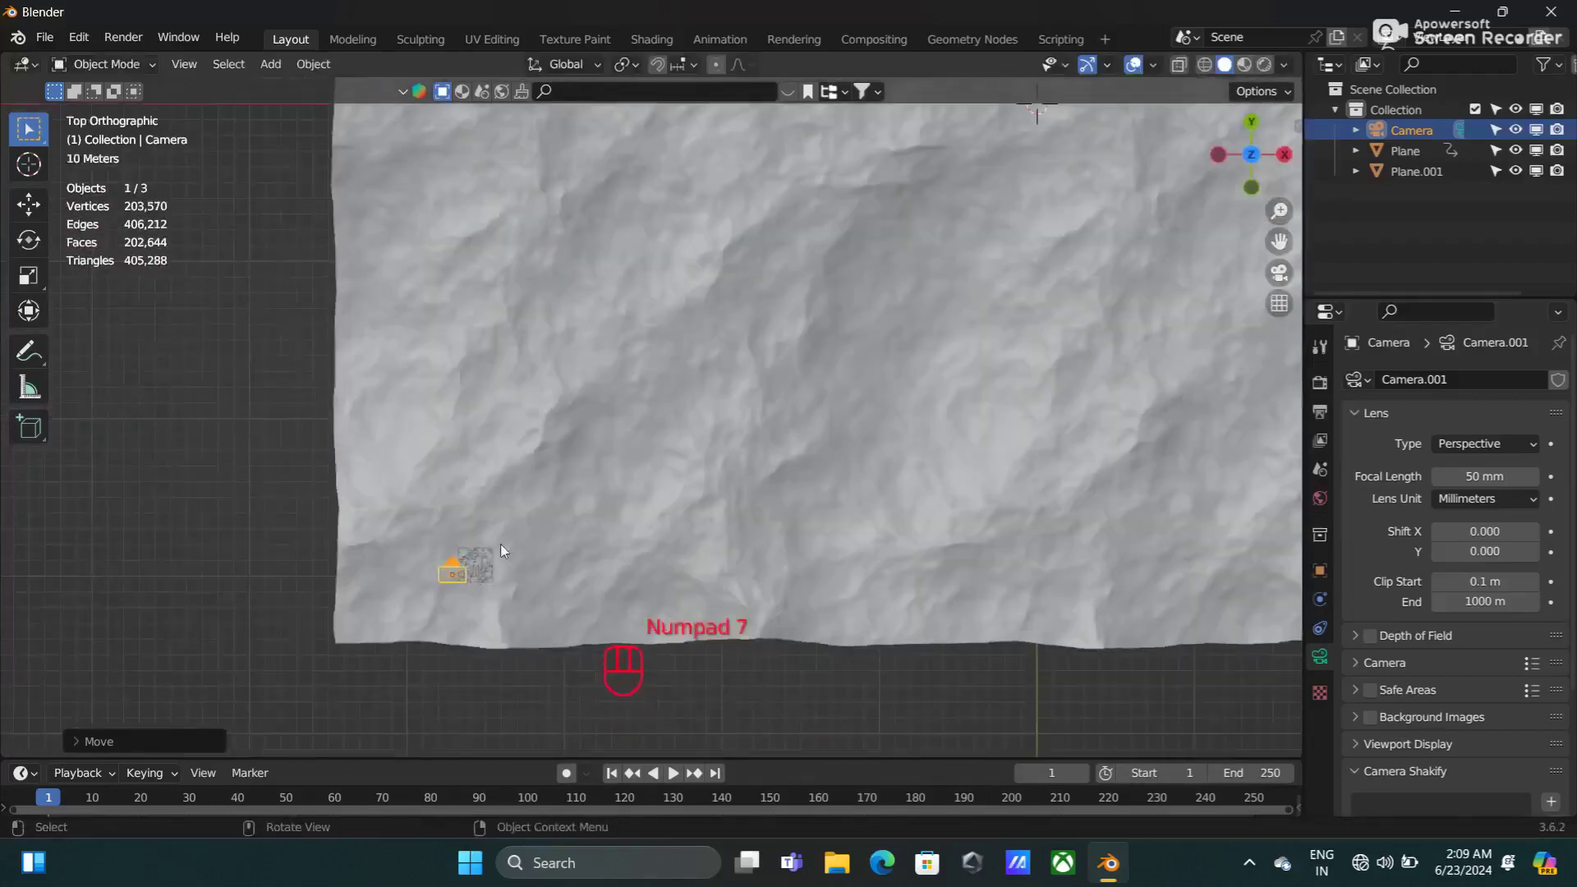
key(g)
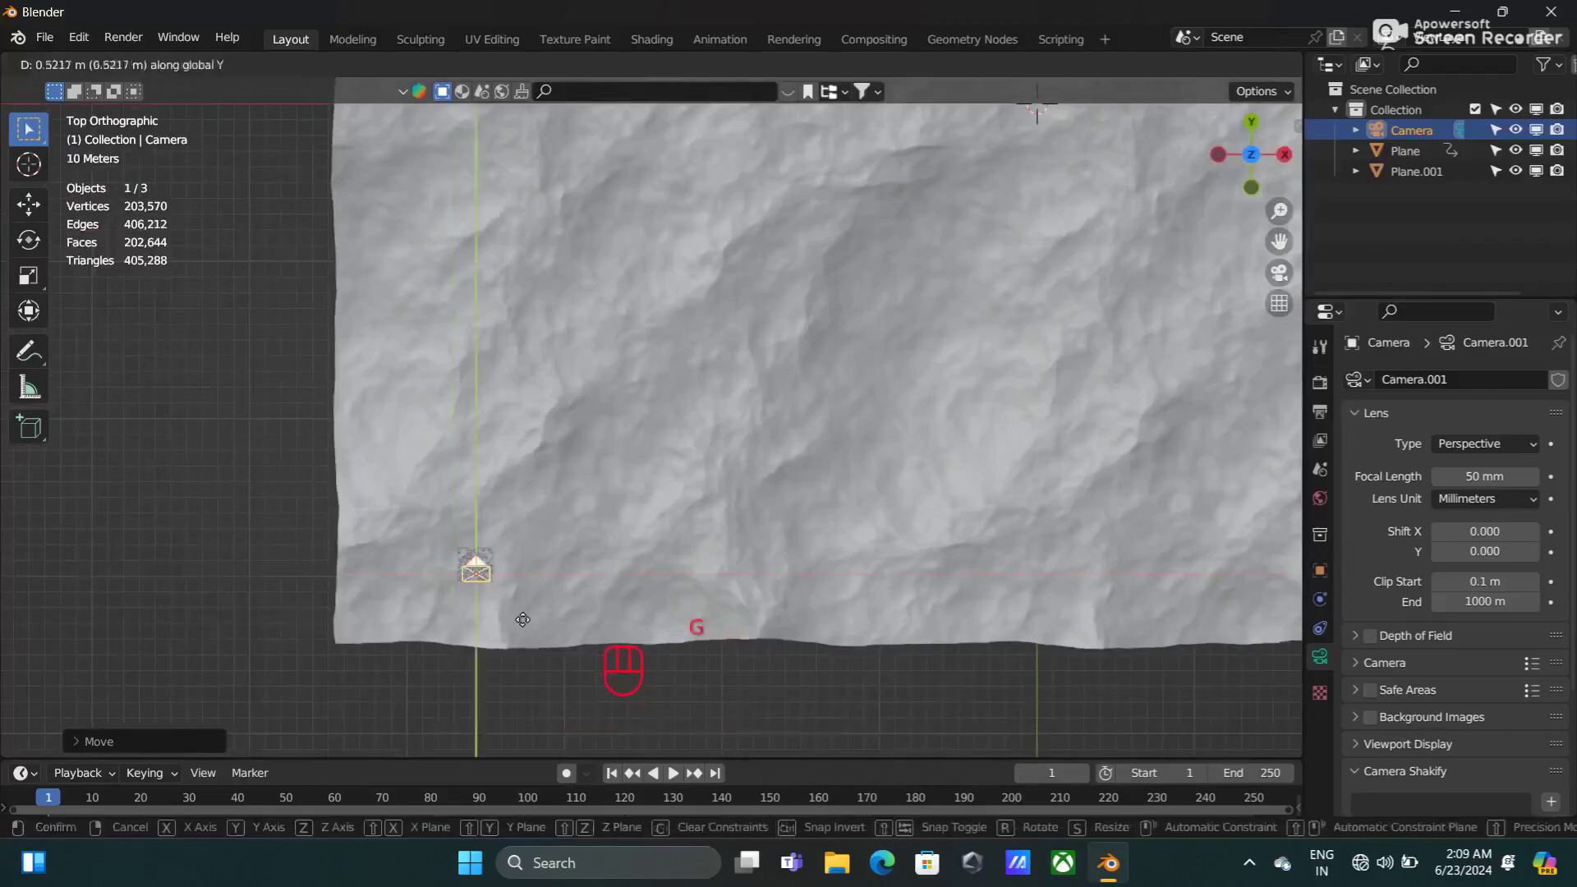
drag(541, 607, 563, 593)
click(563, 593)
Step: Raise the camera above the ocean just behind the small boat and check the placement
drag(594, 574, 613, 551)
drag(613, 551, 630, 514)
drag(631, 515, 741, 424)
drag(907, 434, 843, 479)
middle_click(857, 490)
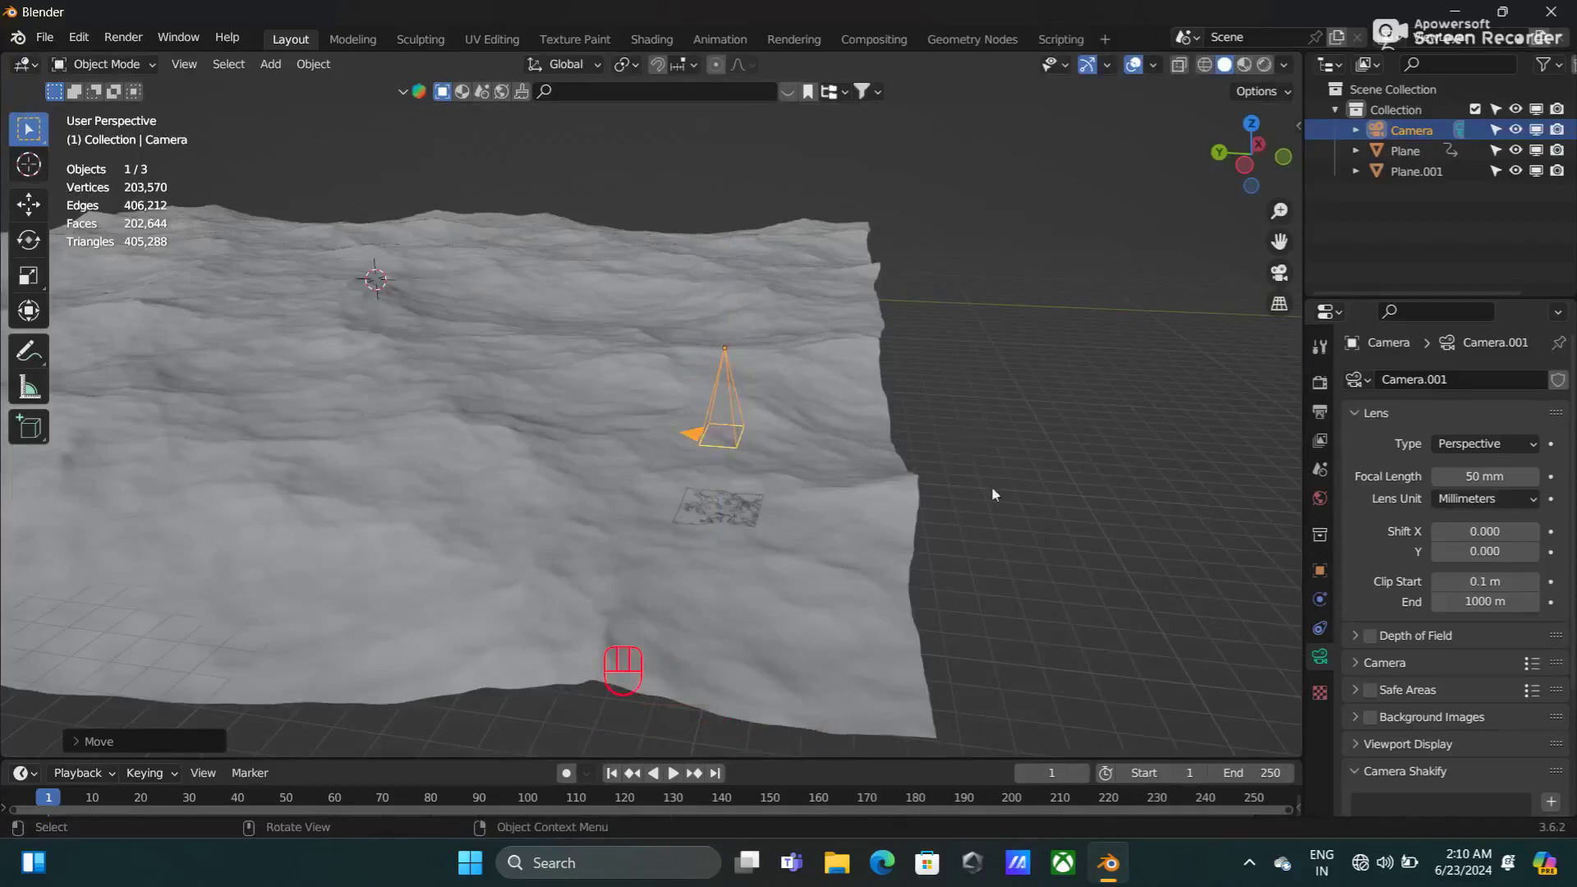
Step: Give the camera a Copy Location constraint targeting Plane.001's 'for cam' vertex group with Offset enabled
click(1323, 632)
drag(1443, 381, 1216, 436)
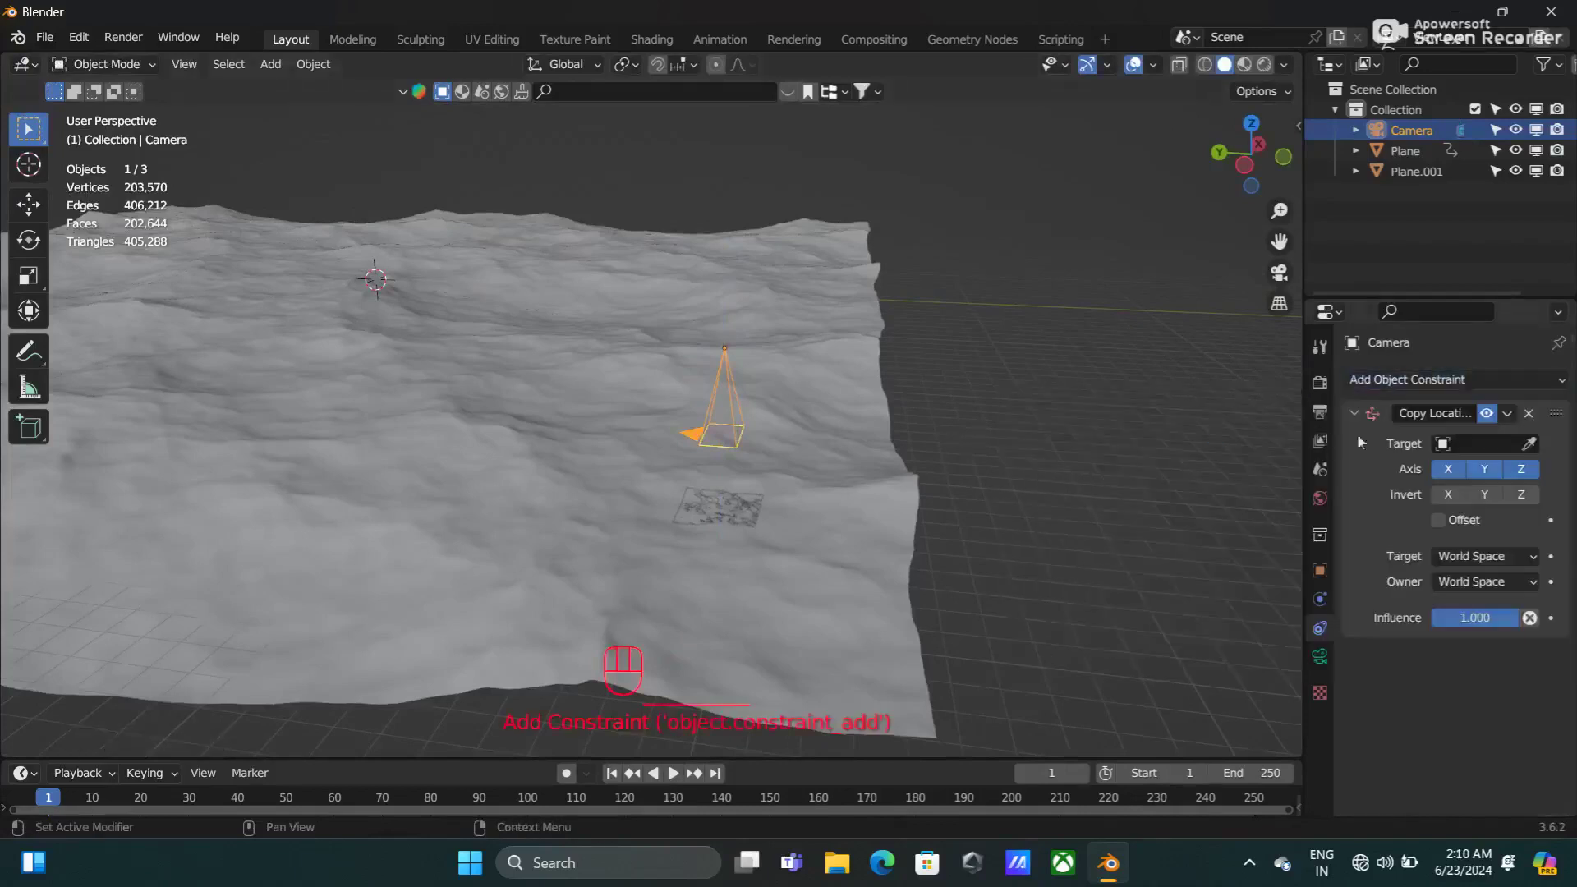
drag(1487, 446, 1379, 529)
drag(923, 547, 900, 326)
drag(907, 356, 912, 435)
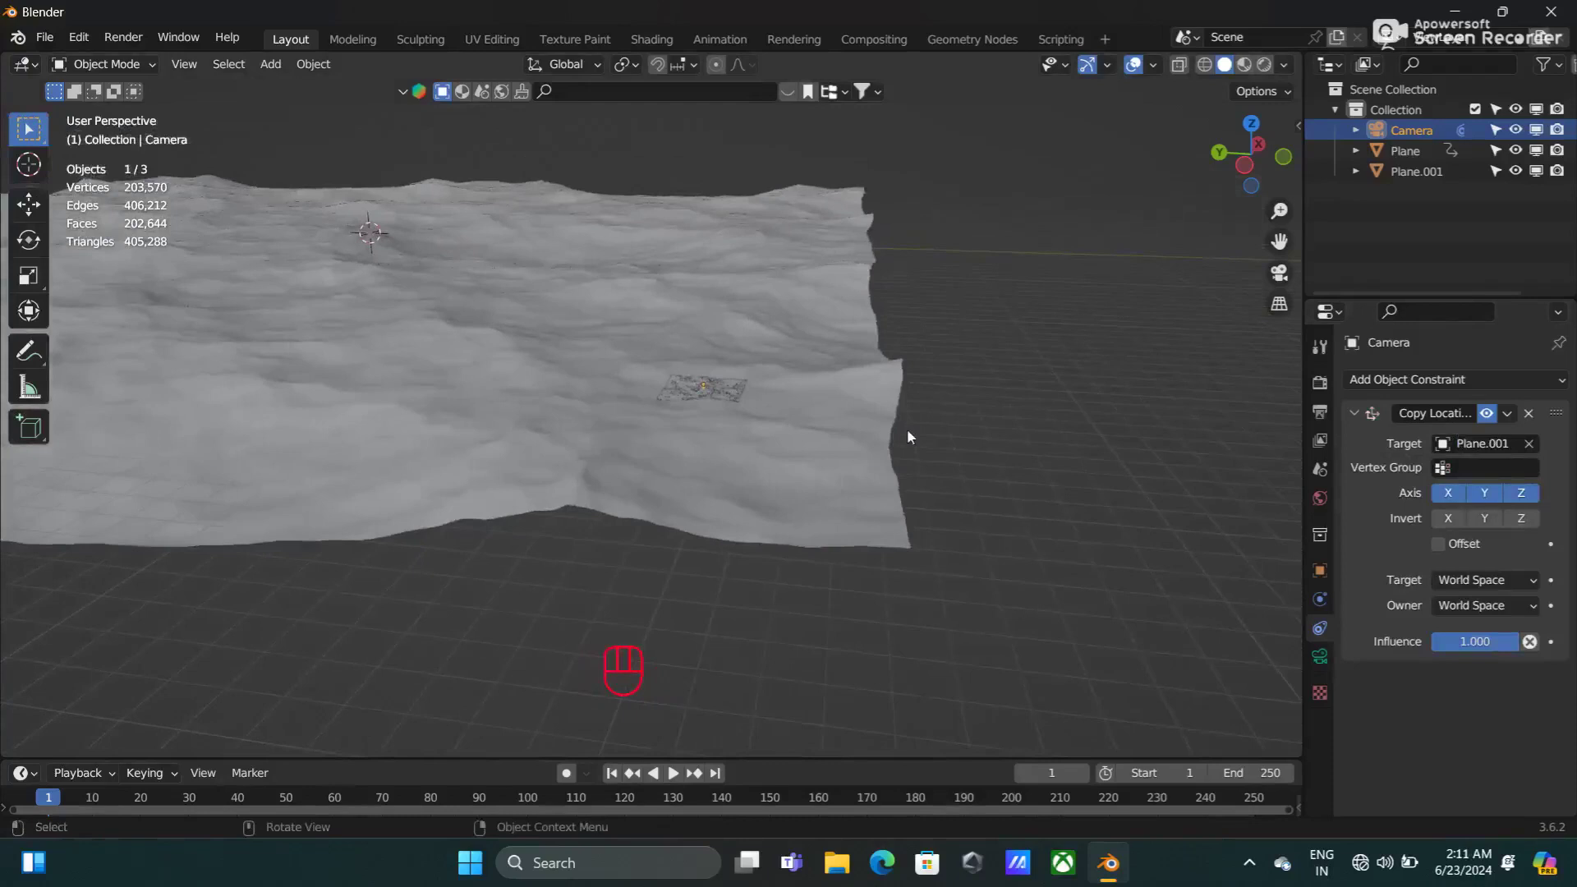
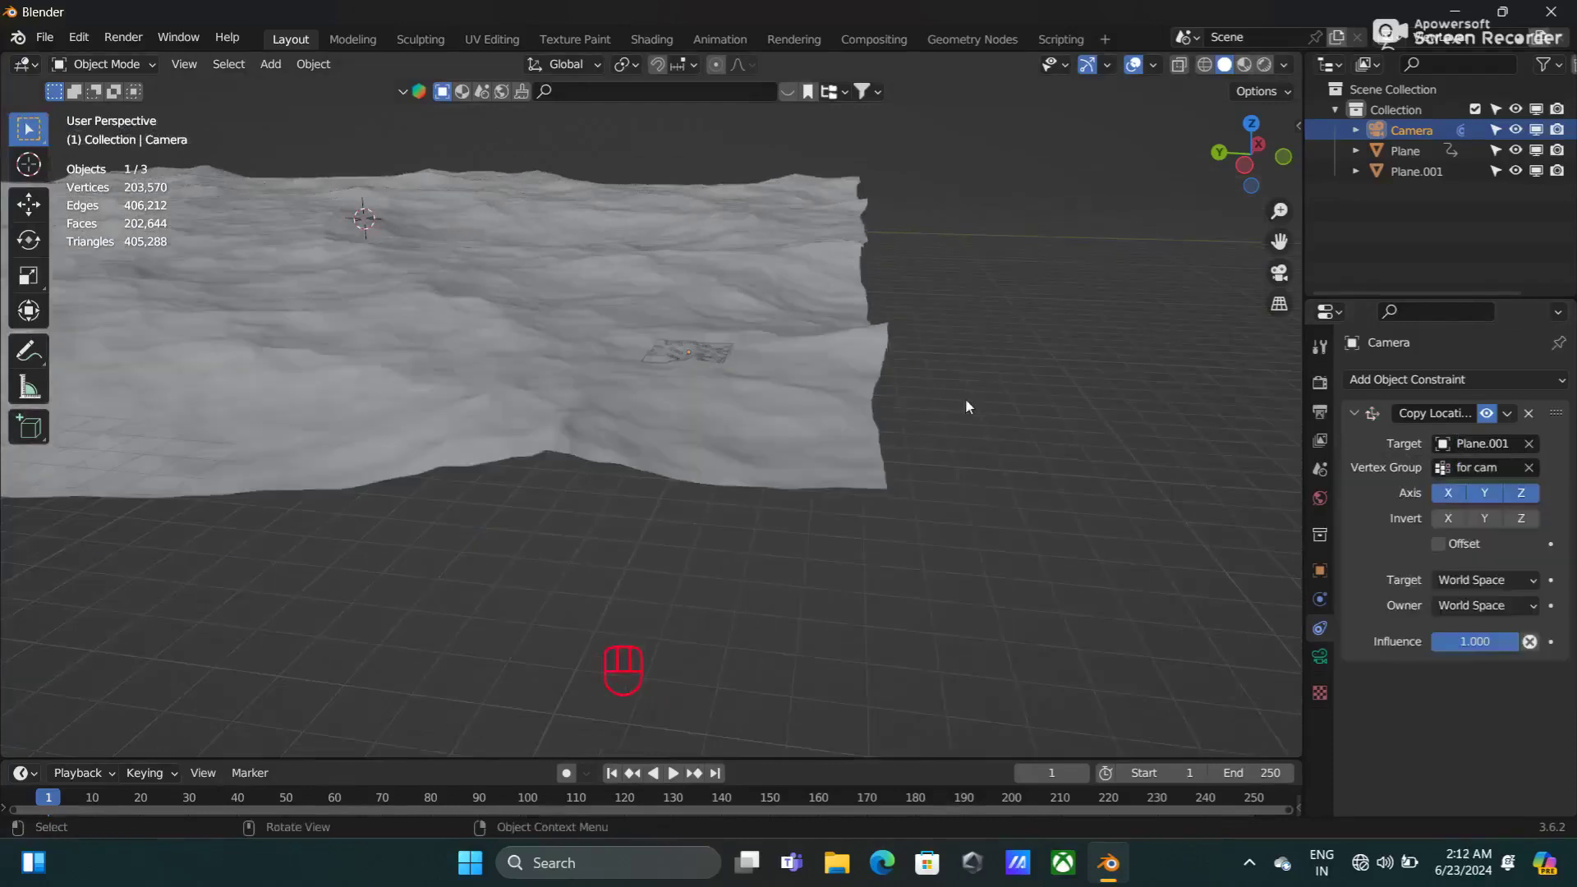
click(1457, 550)
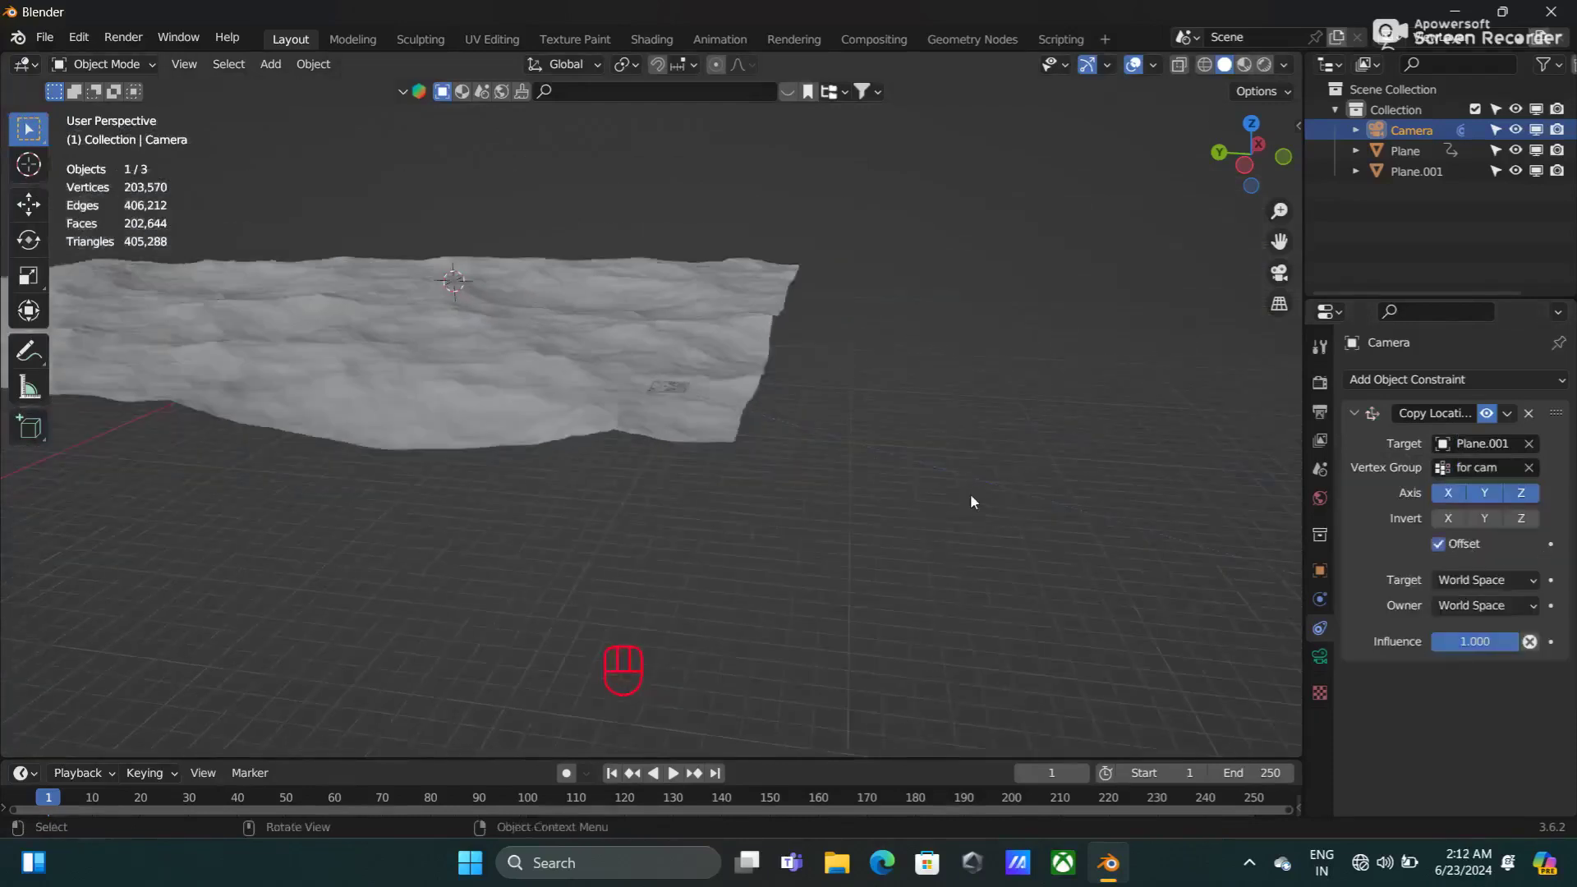
Step: Move the camera across the ocean from the top view and place it near the boat
drag(1009, 549, 1087, 684)
key(KP_7)
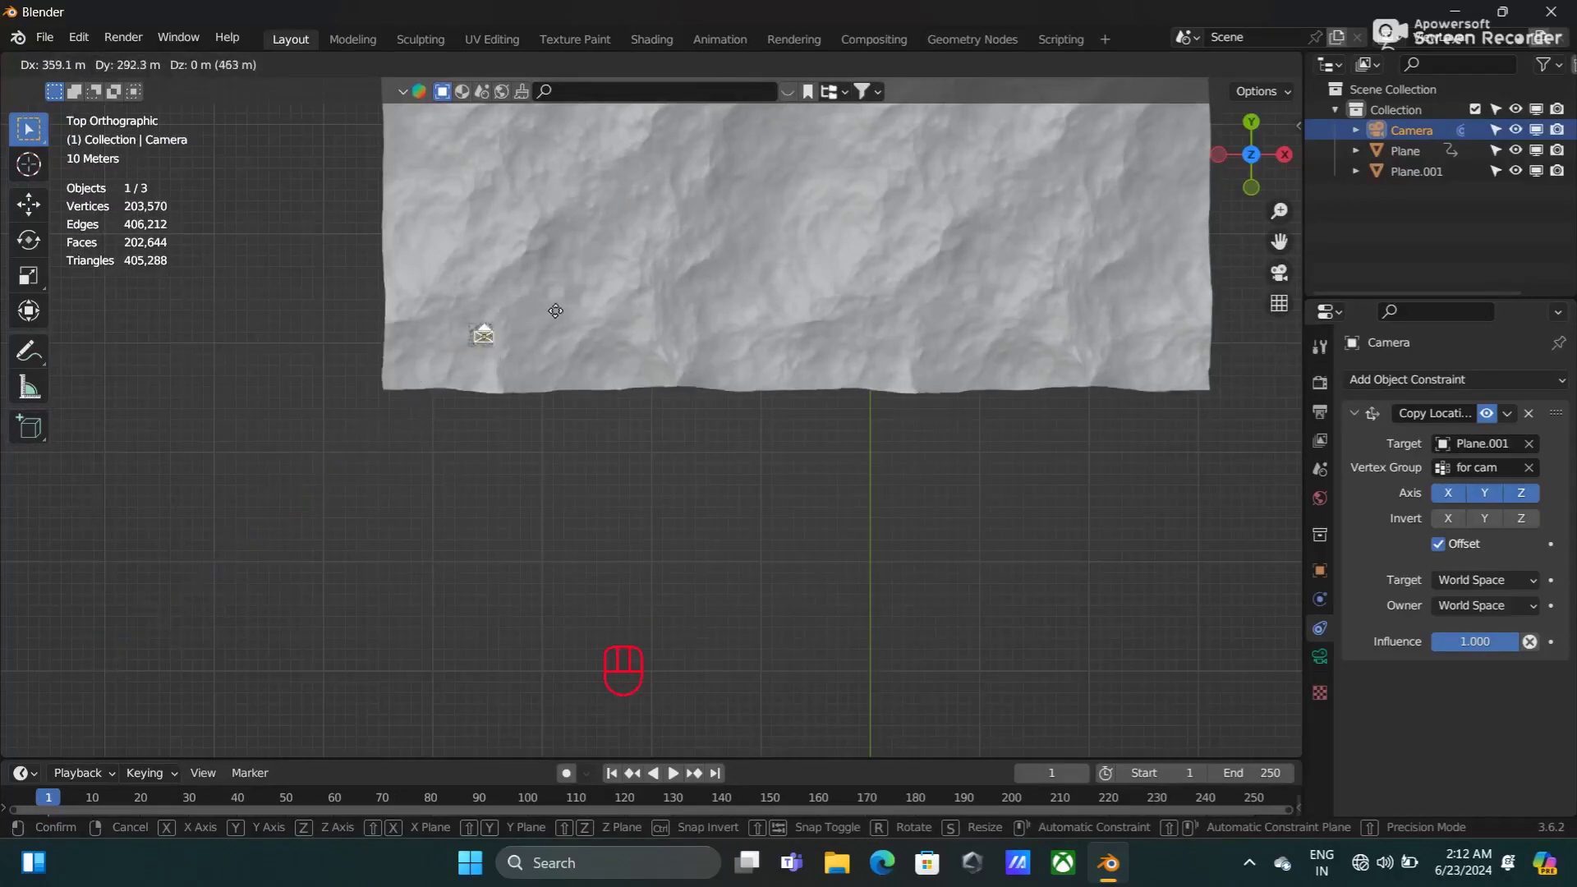
drag(289, 446, 510, 252)
drag(514, 490, 556, 559)
drag(477, 525, 493, 523)
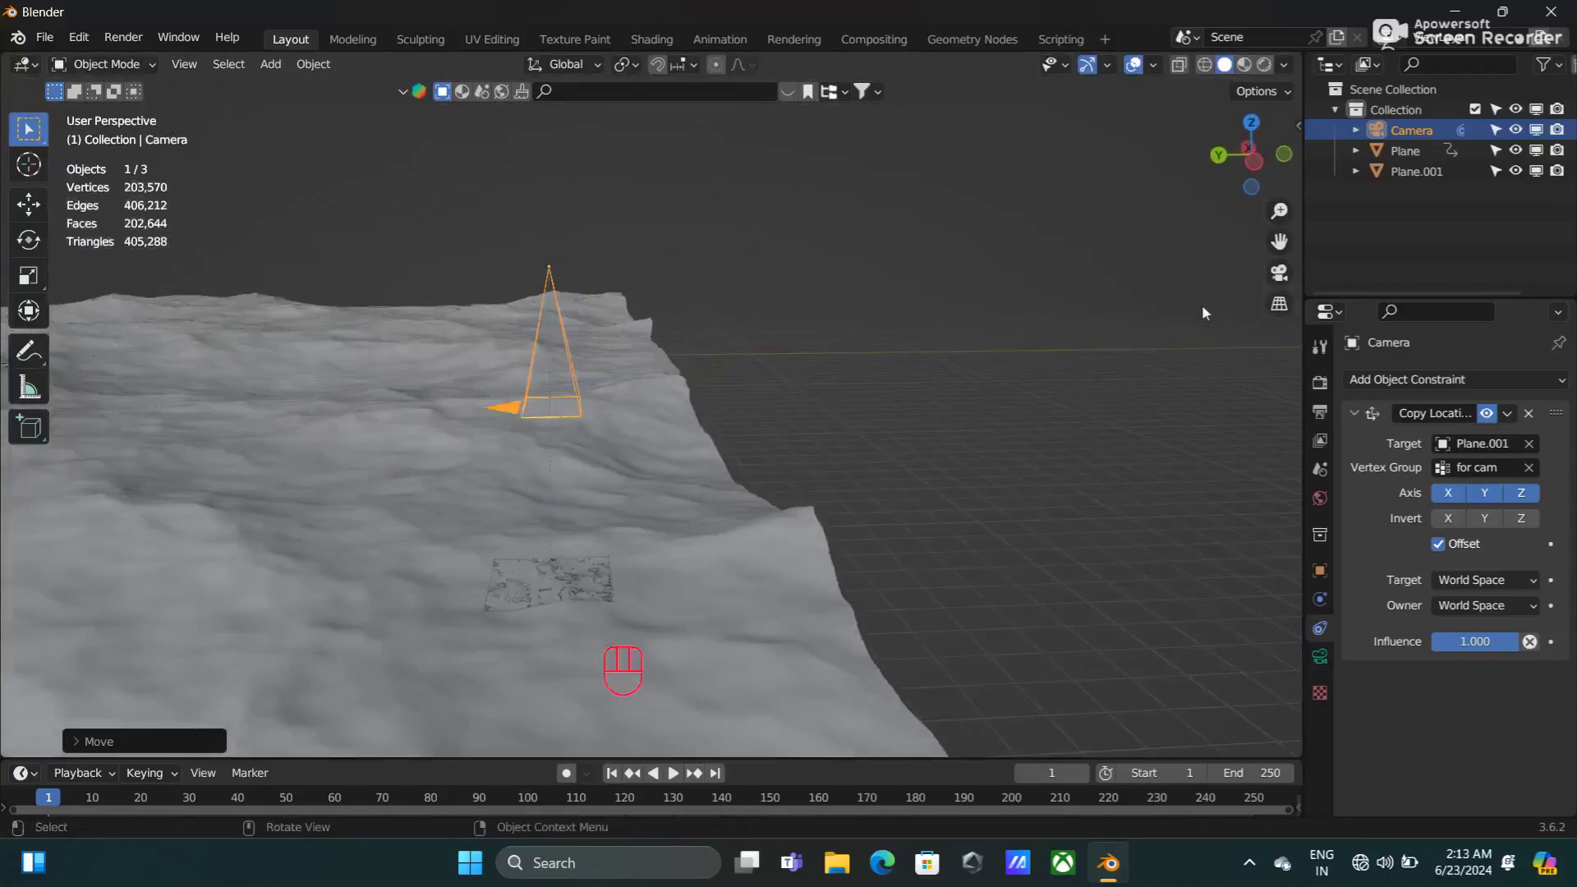
Step: Preview the ocean animation through the camera view, then return to frame 1
click(1281, 286)
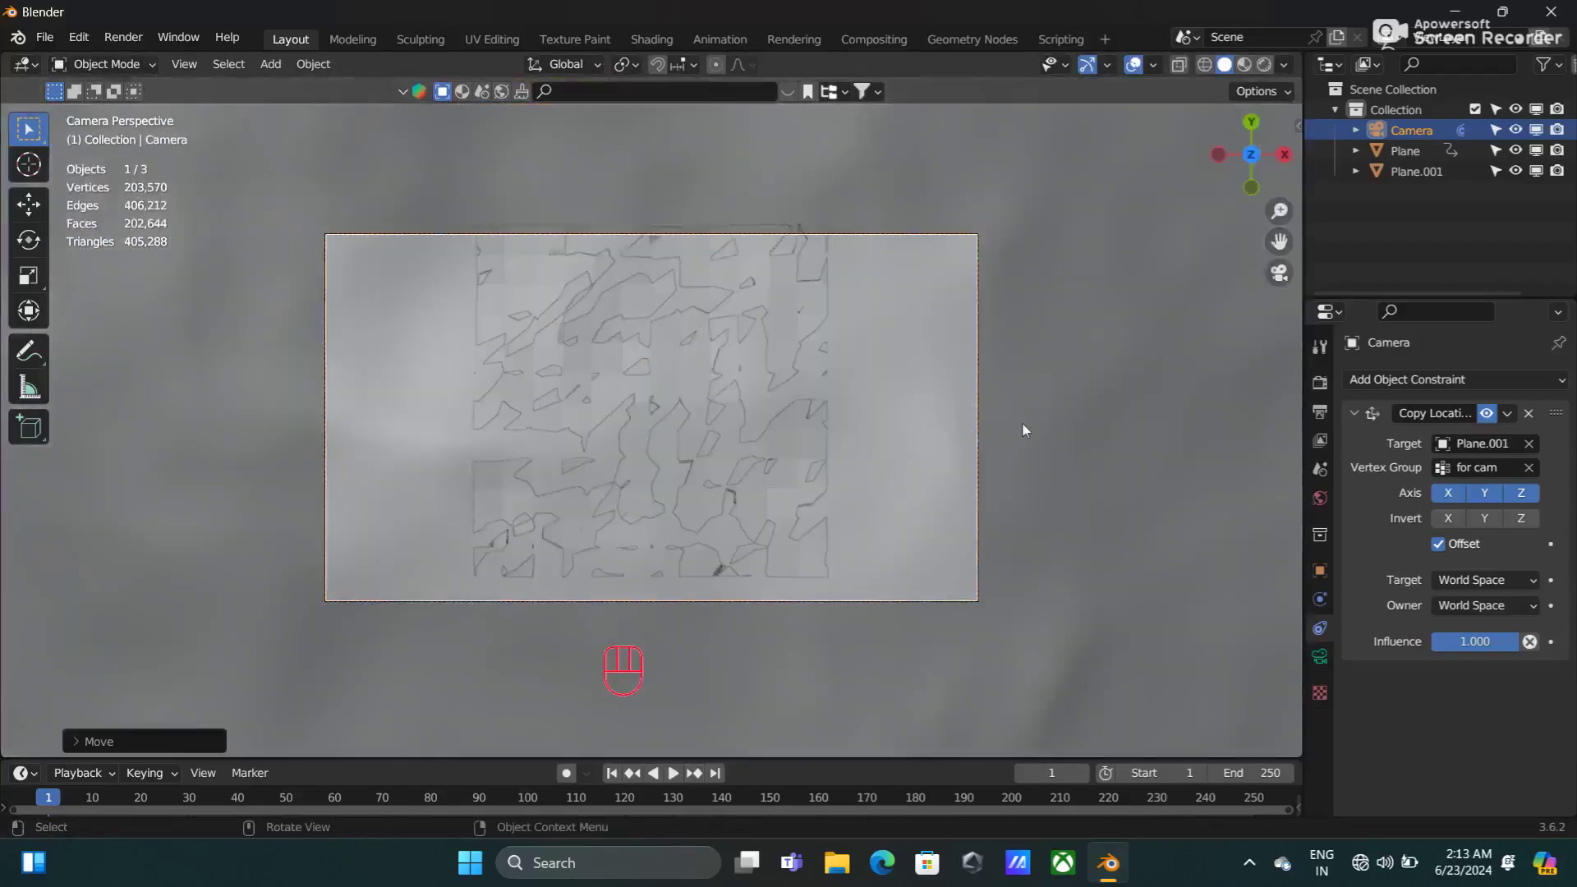
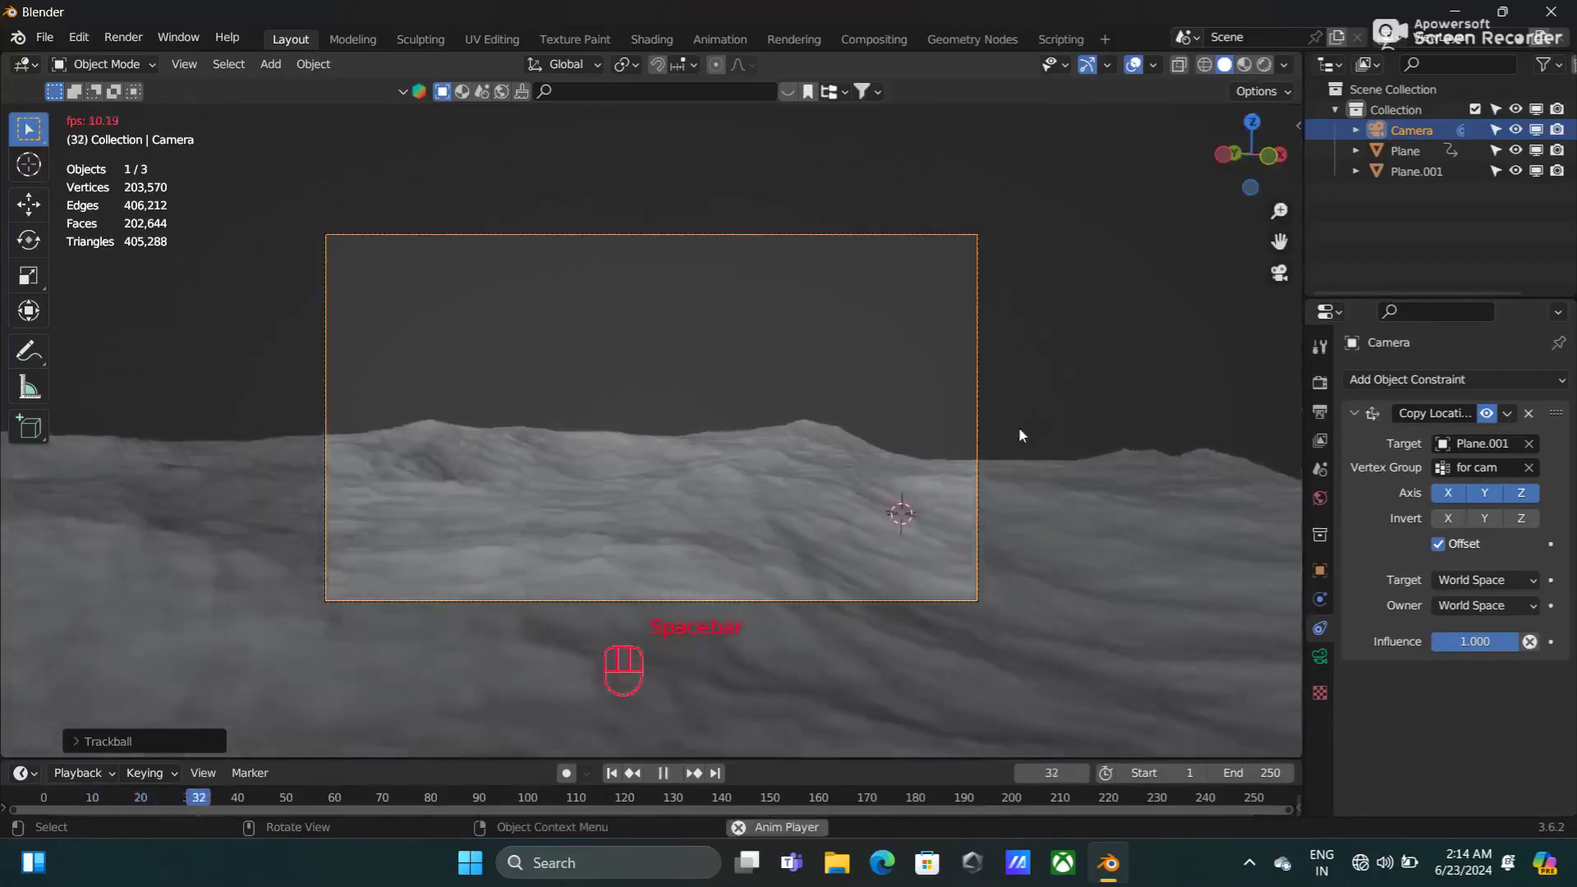
key(space)
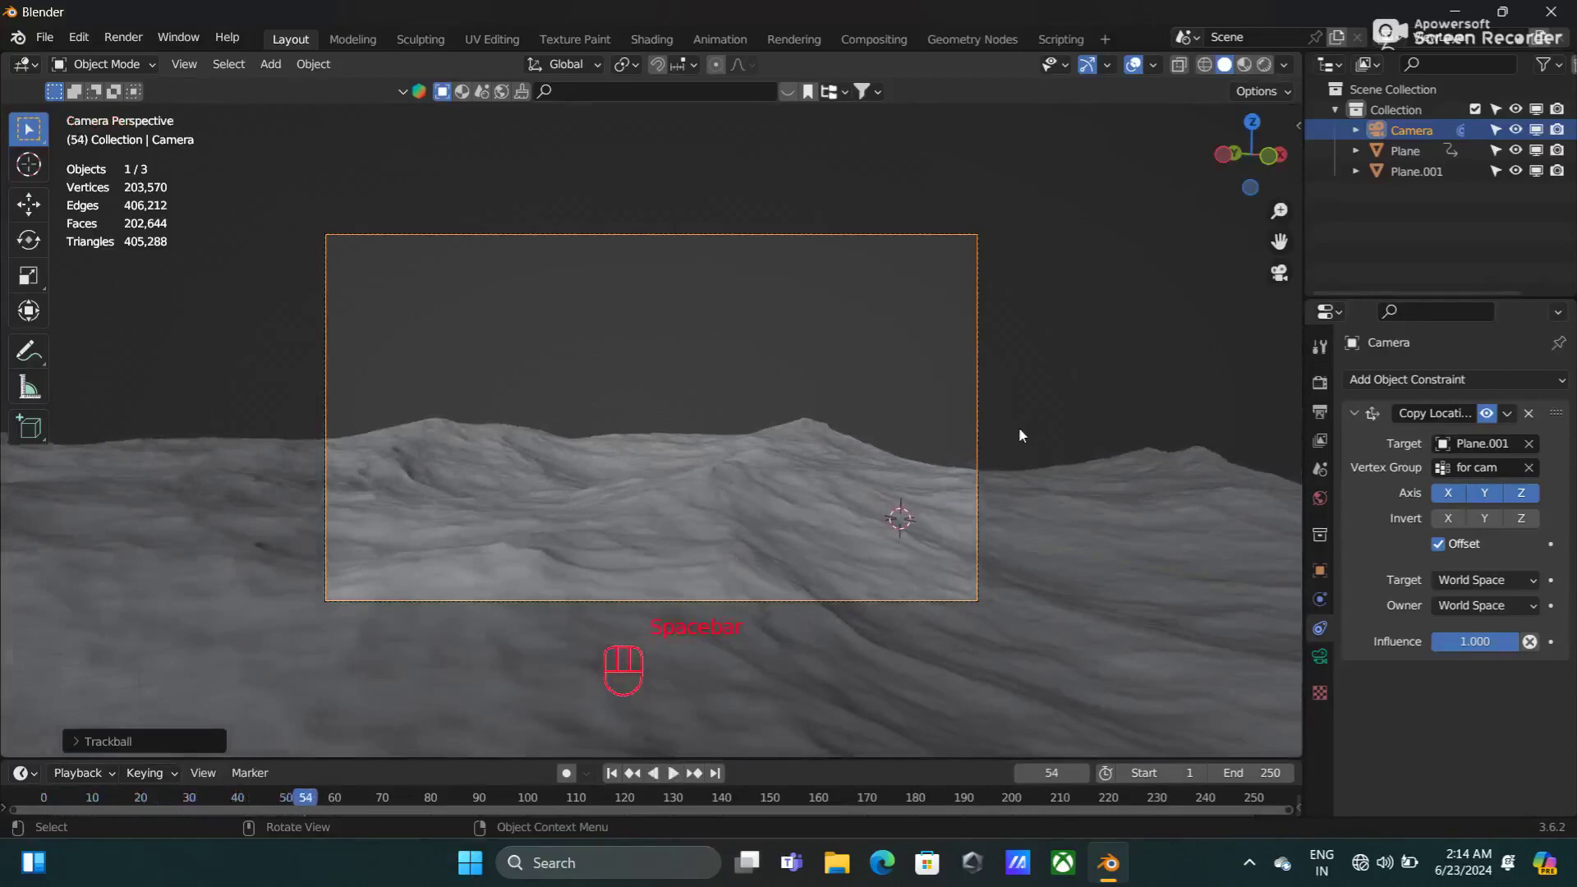
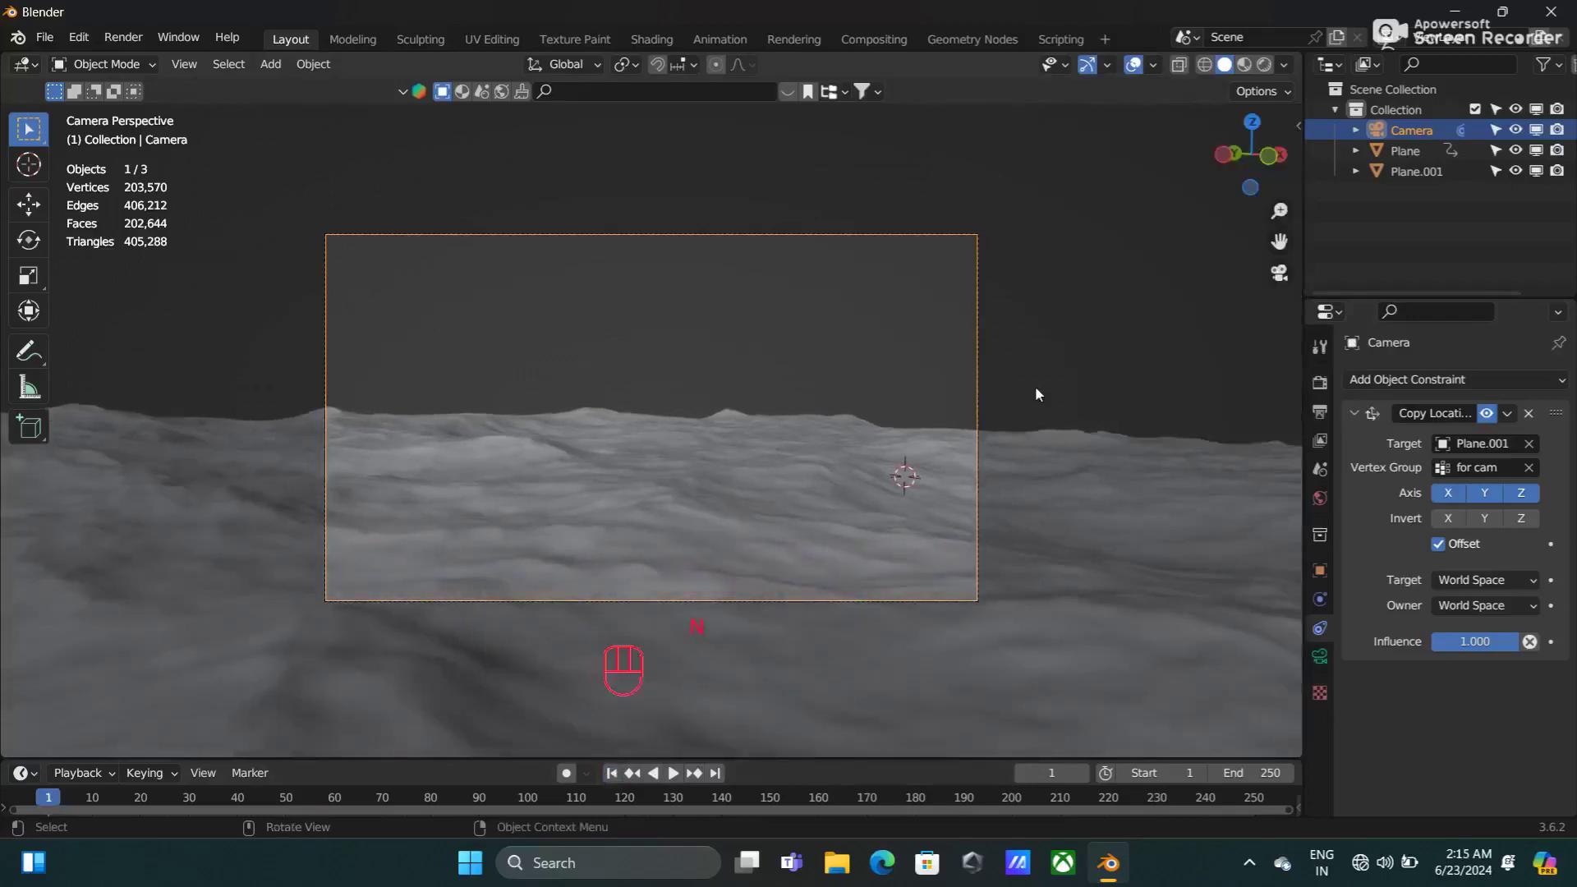
key(space)
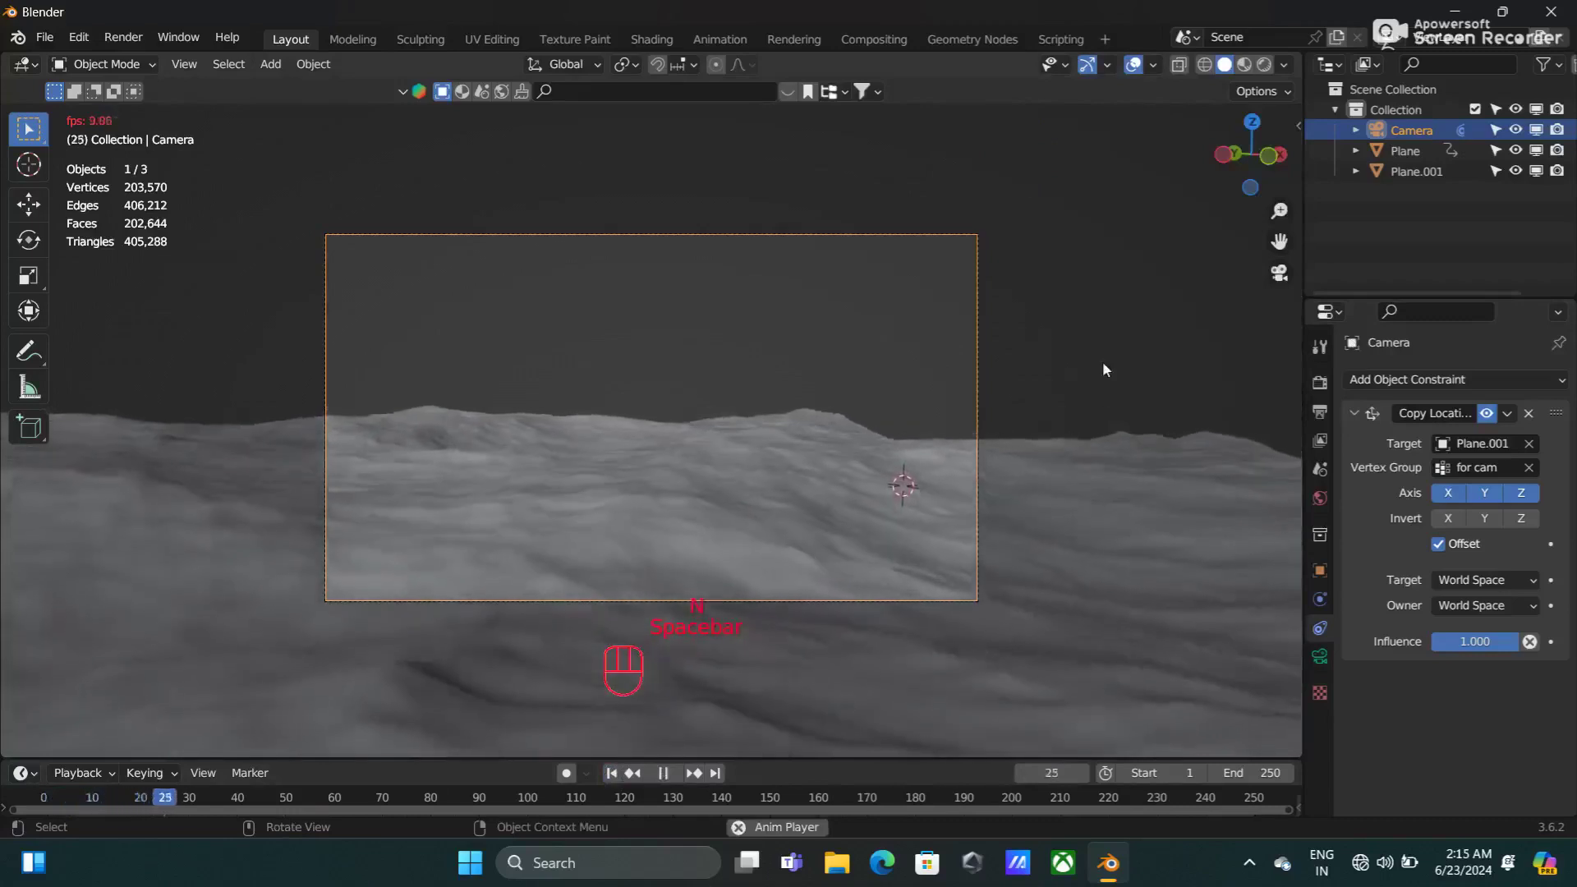
key(space)
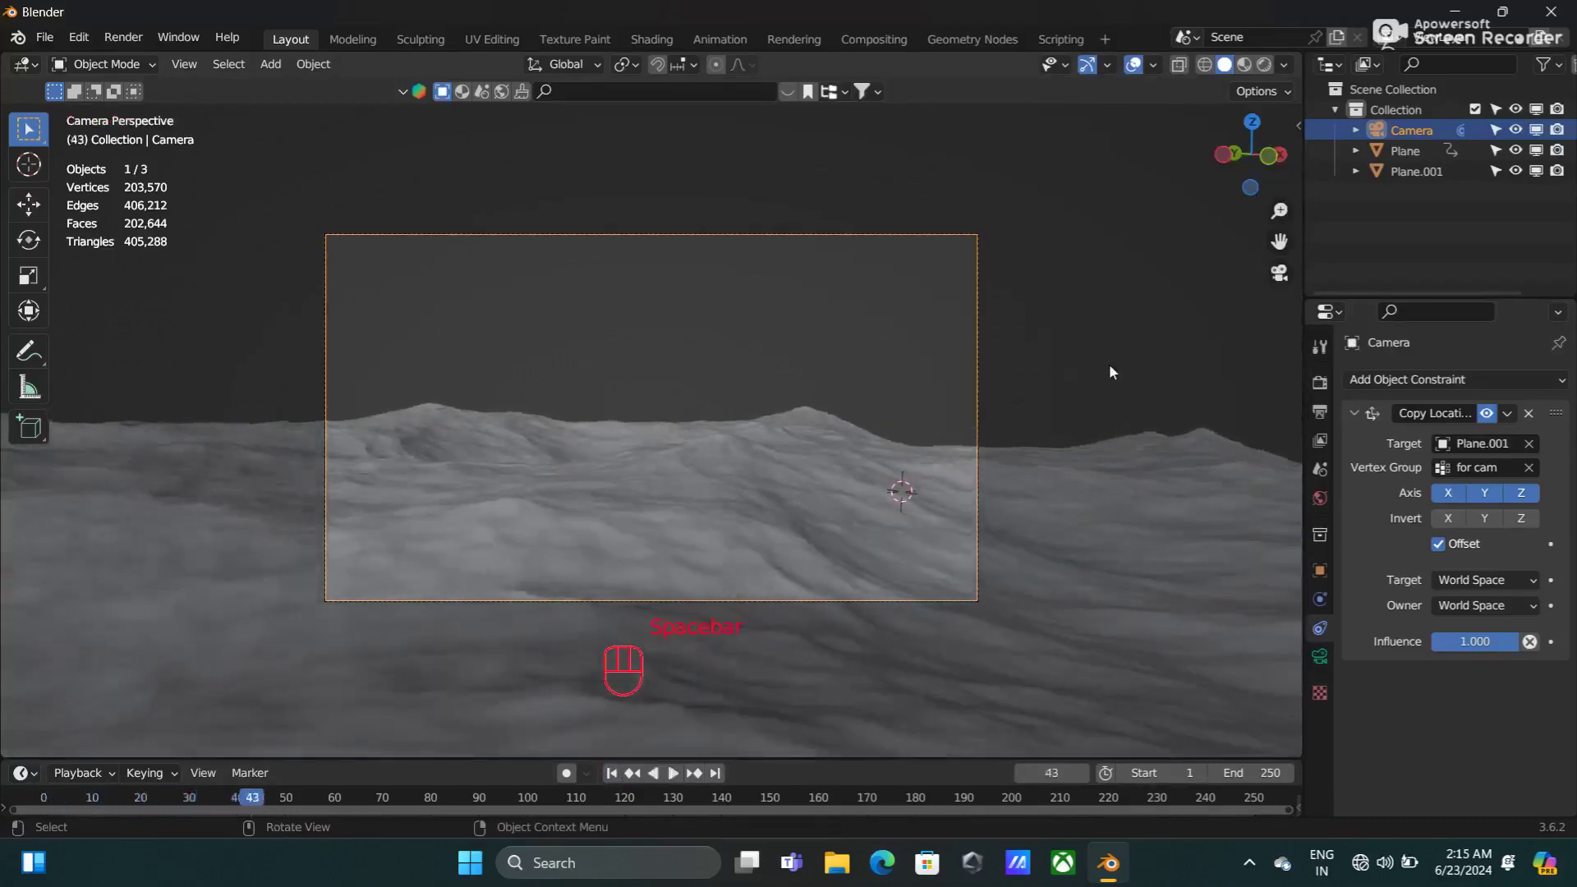
click(620, 780)
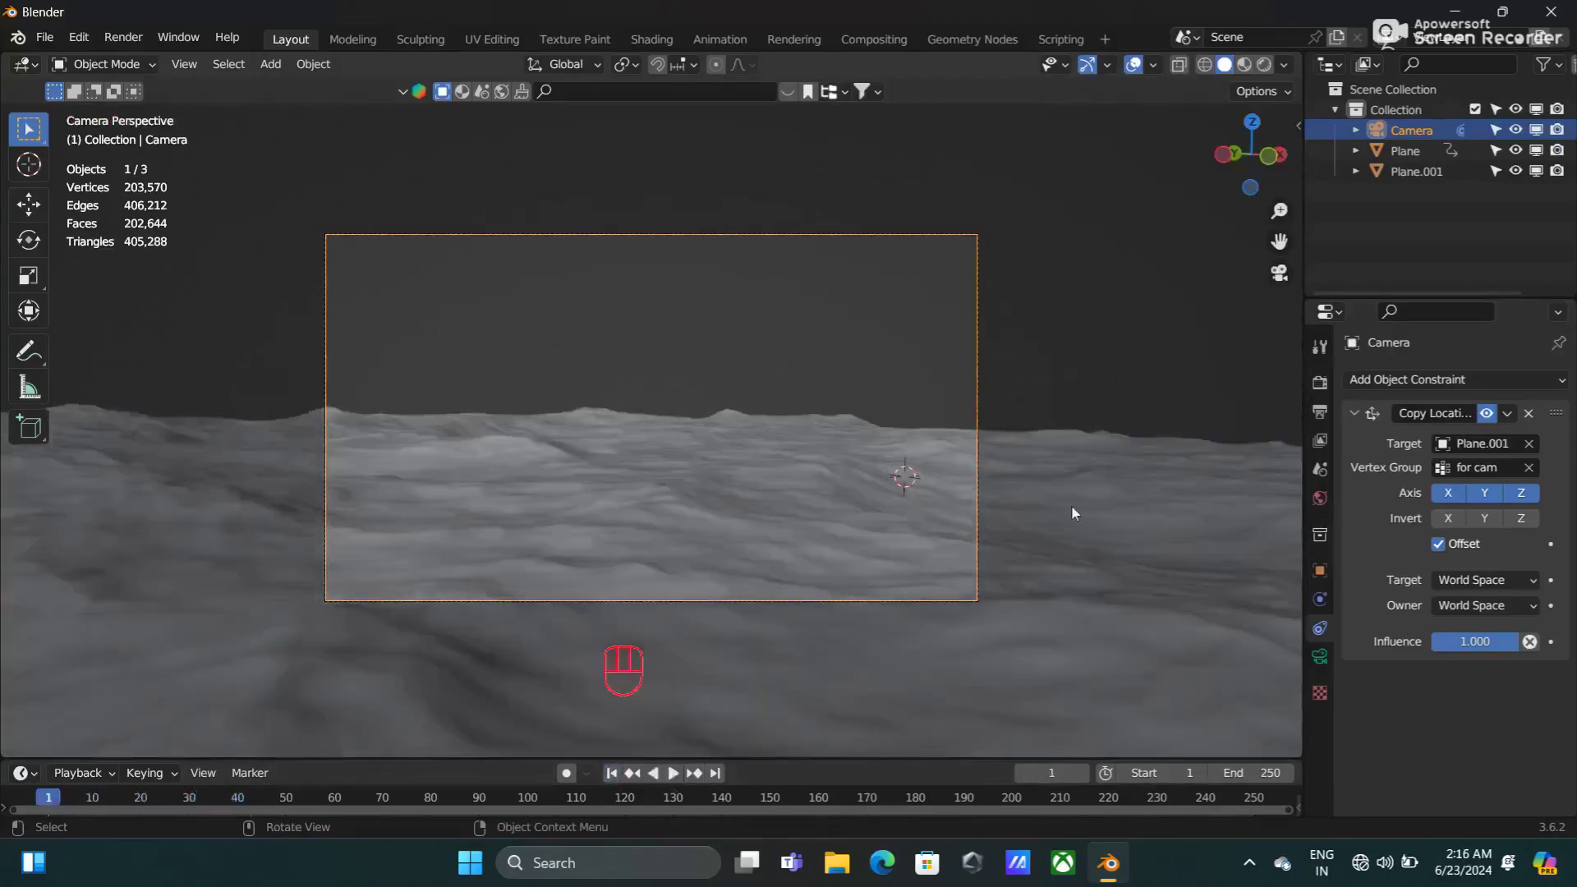
Step: Add a Camera Shakify Investigation shake at 0.50 influence and preview it in playback
click(1318, 660)
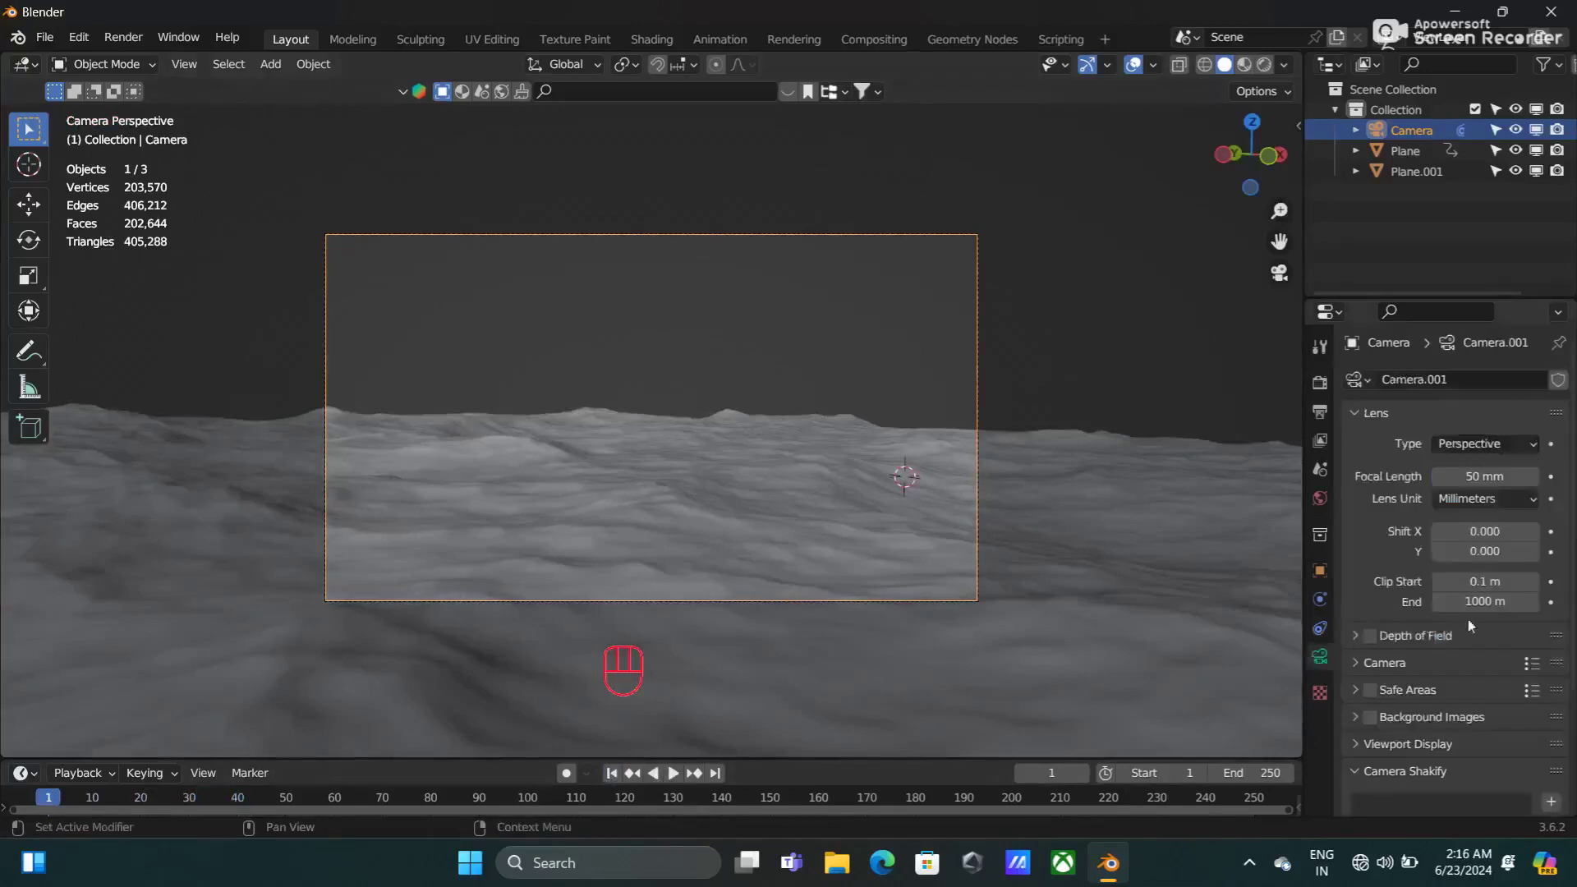
click(1483, 761)
key(space)
key(space)
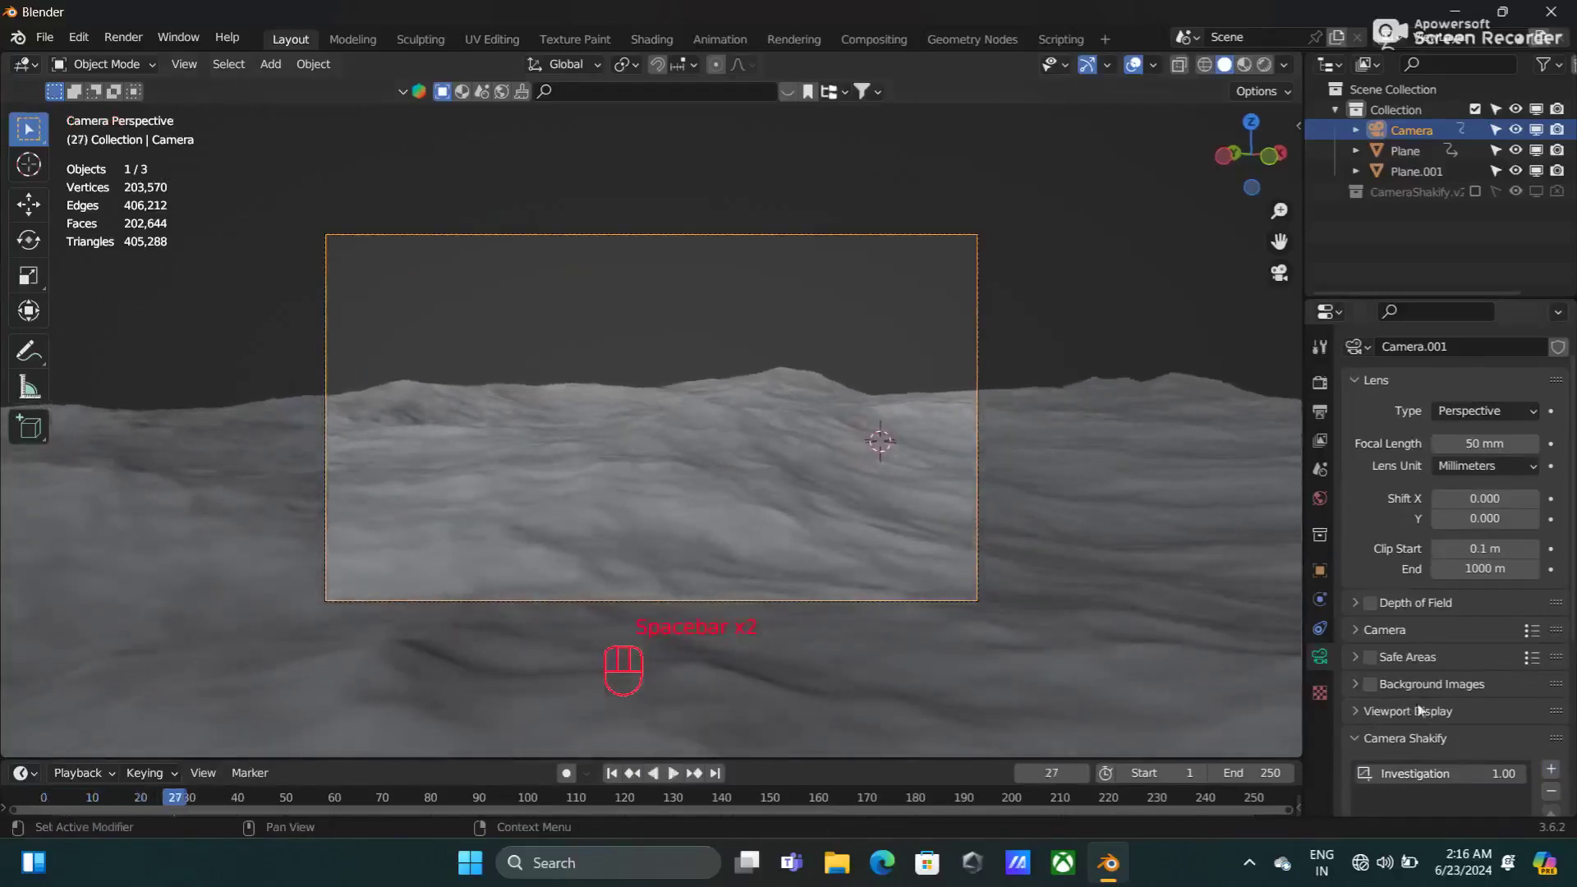
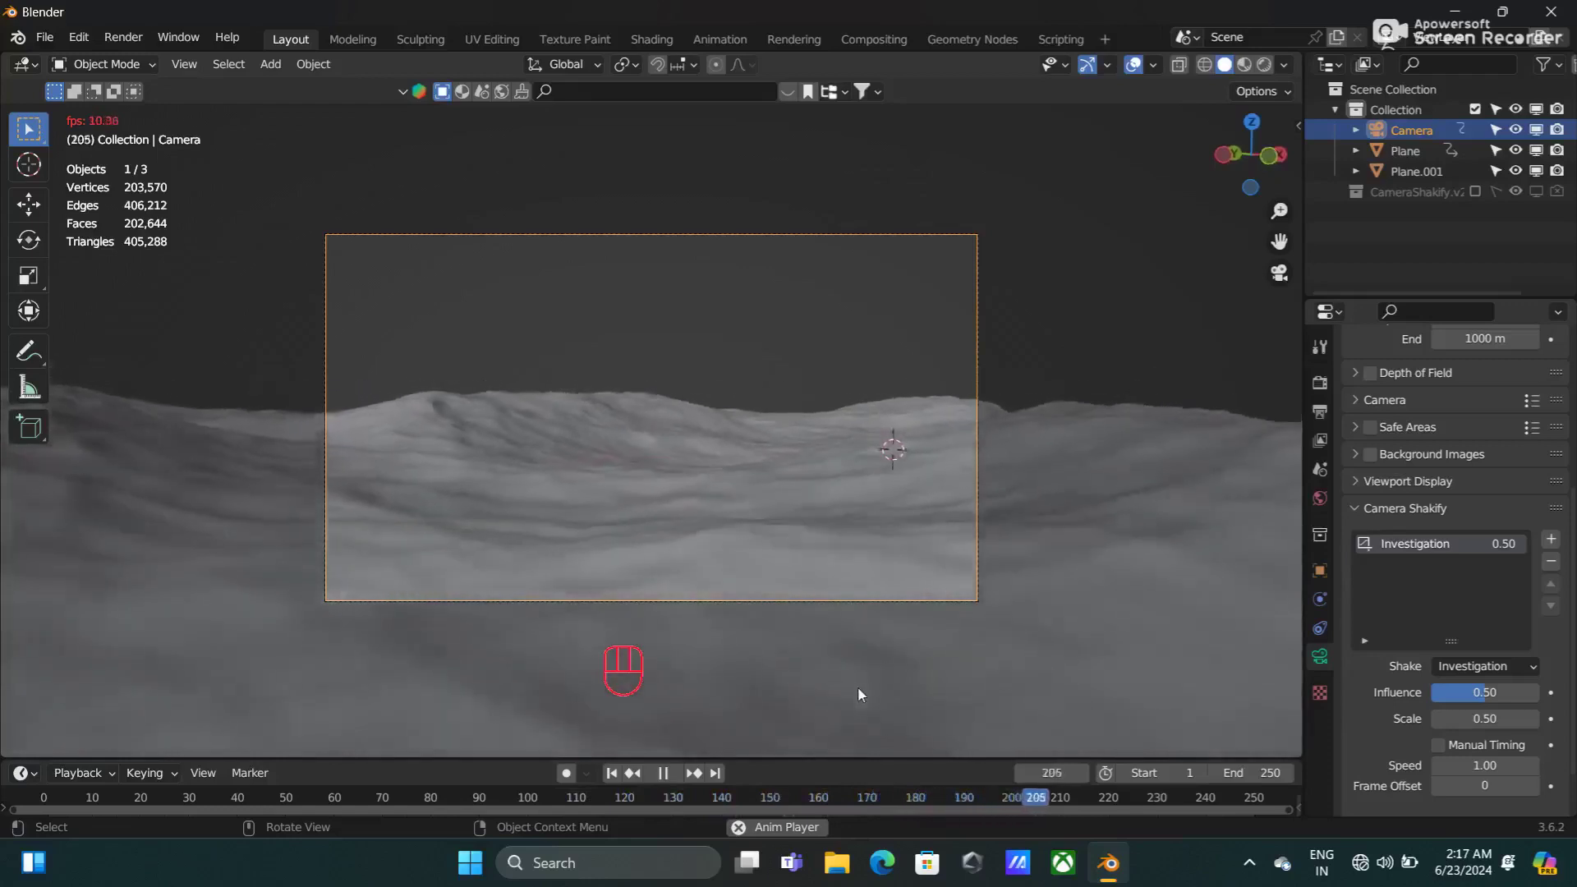
key(space)
drag(615, 769, 976, 624)
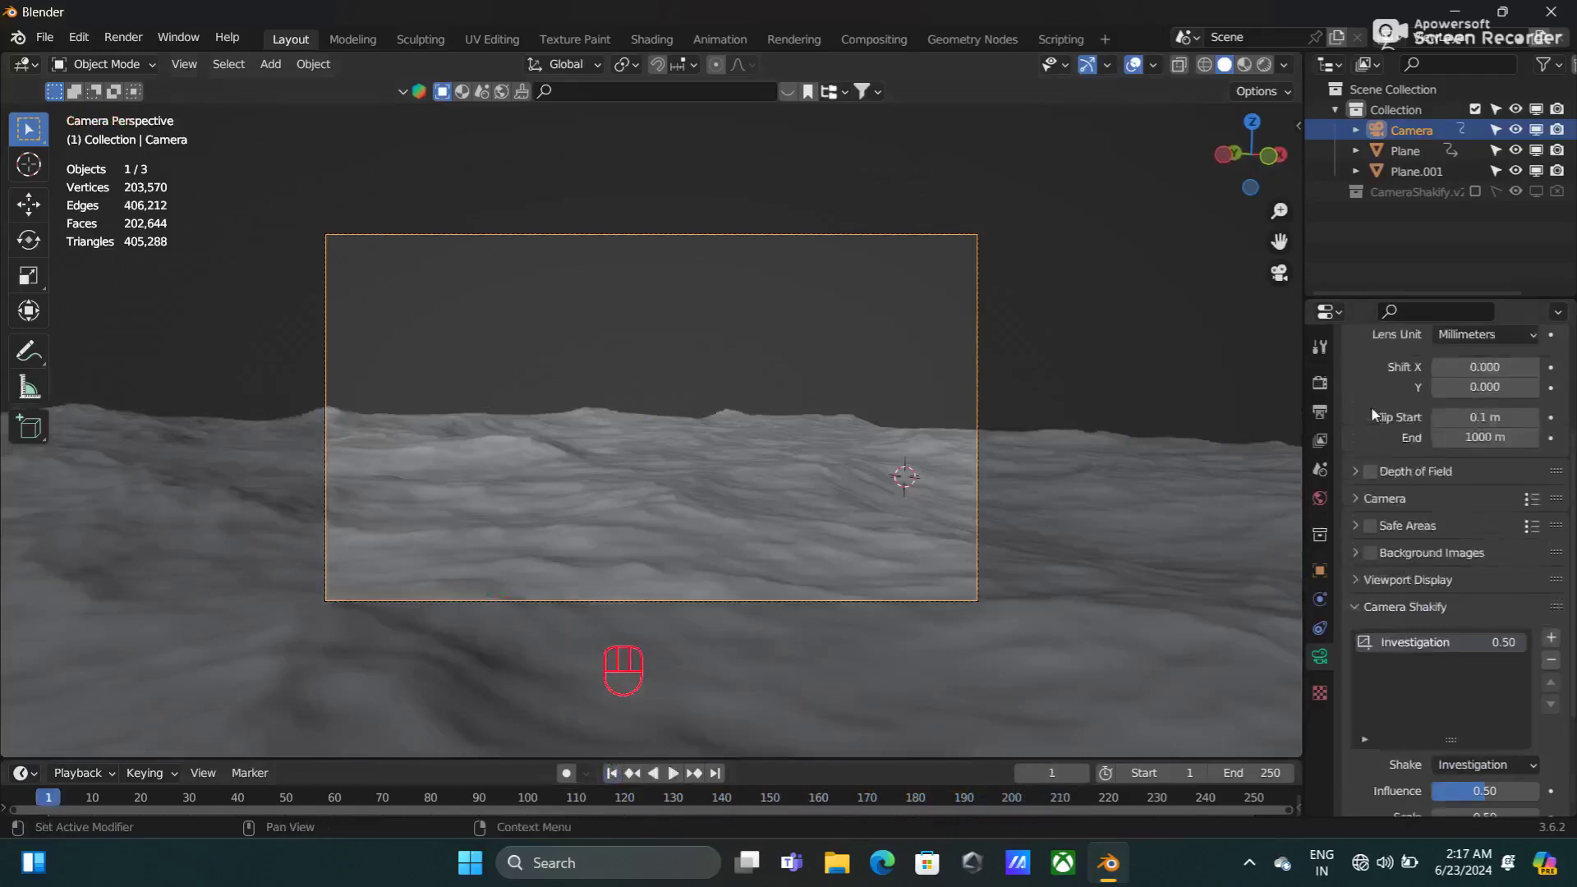
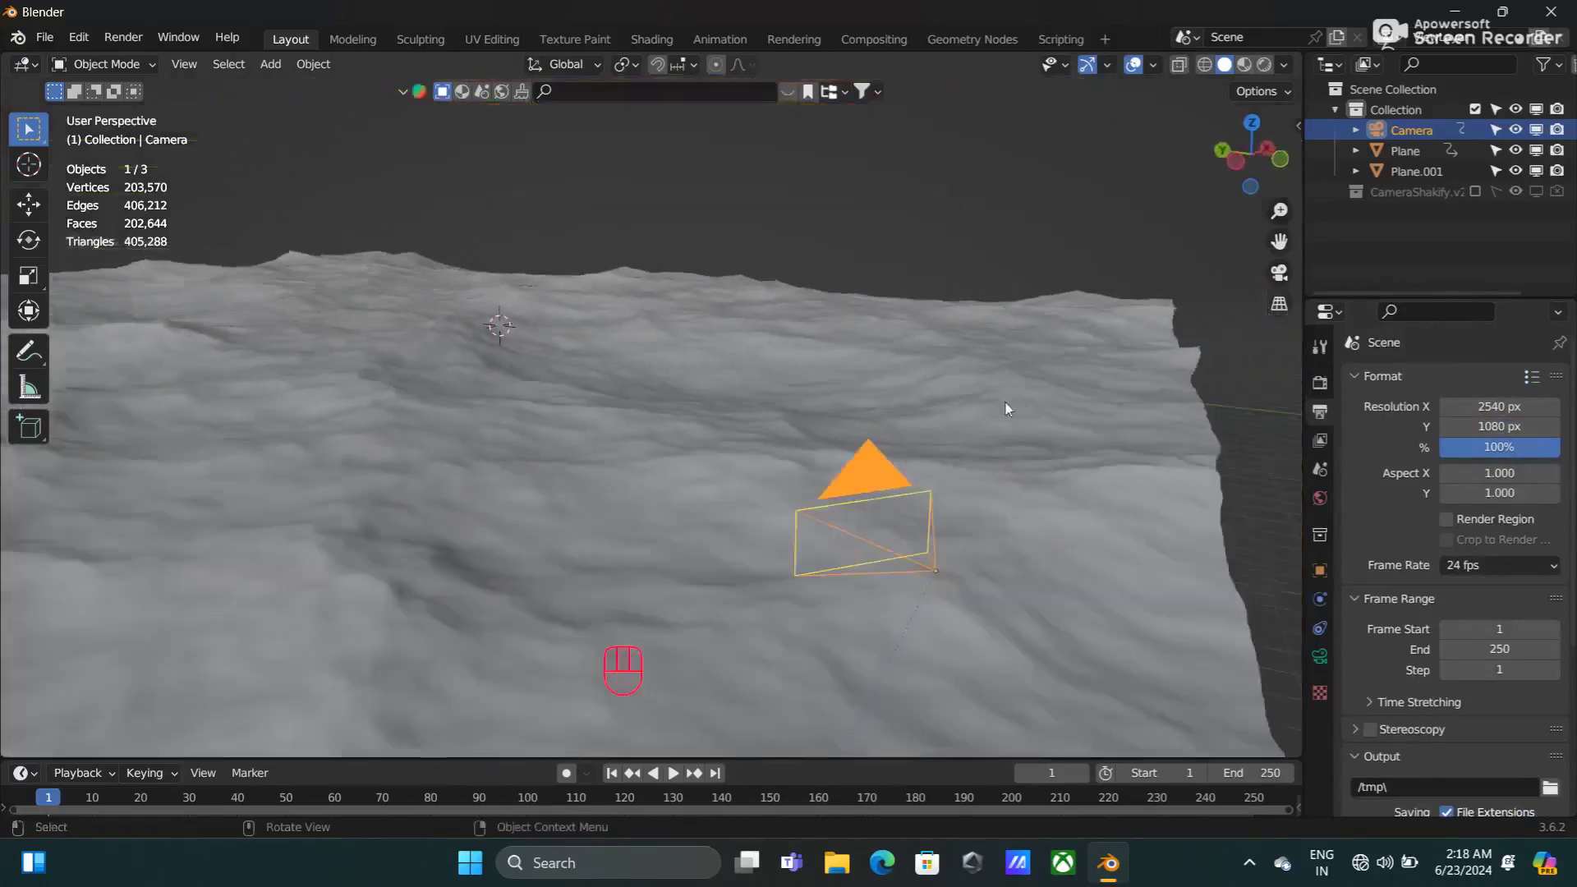
Step: Duplicate Plane.001 with Shift+D to create Plane.002 on the ocean
drag(1025, 445, 1042, 454)
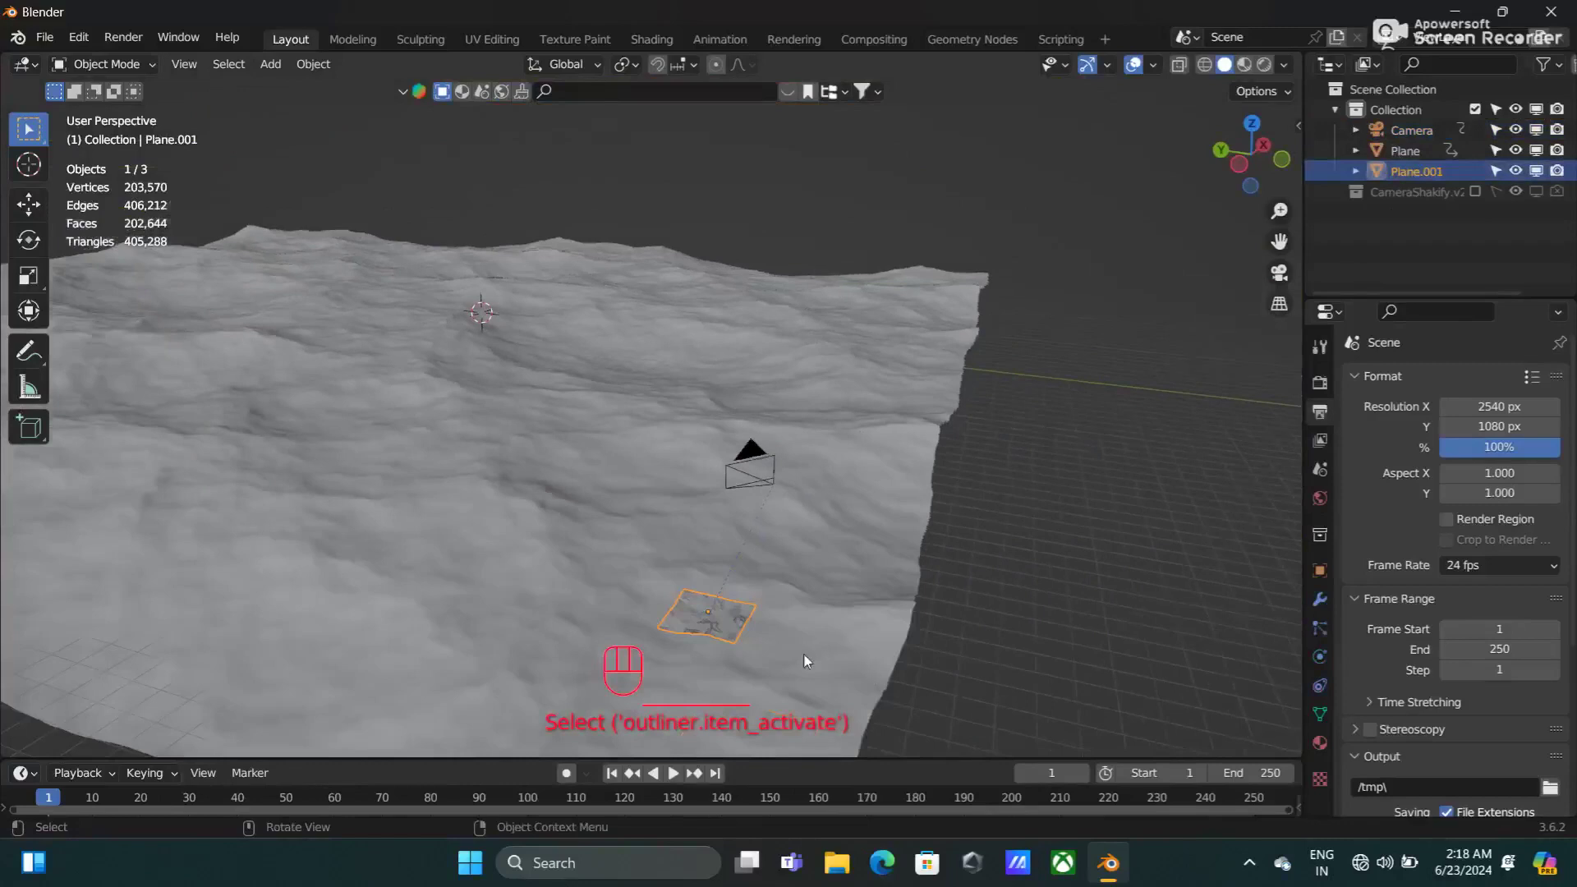
click(829, 667)
key(shift+d)
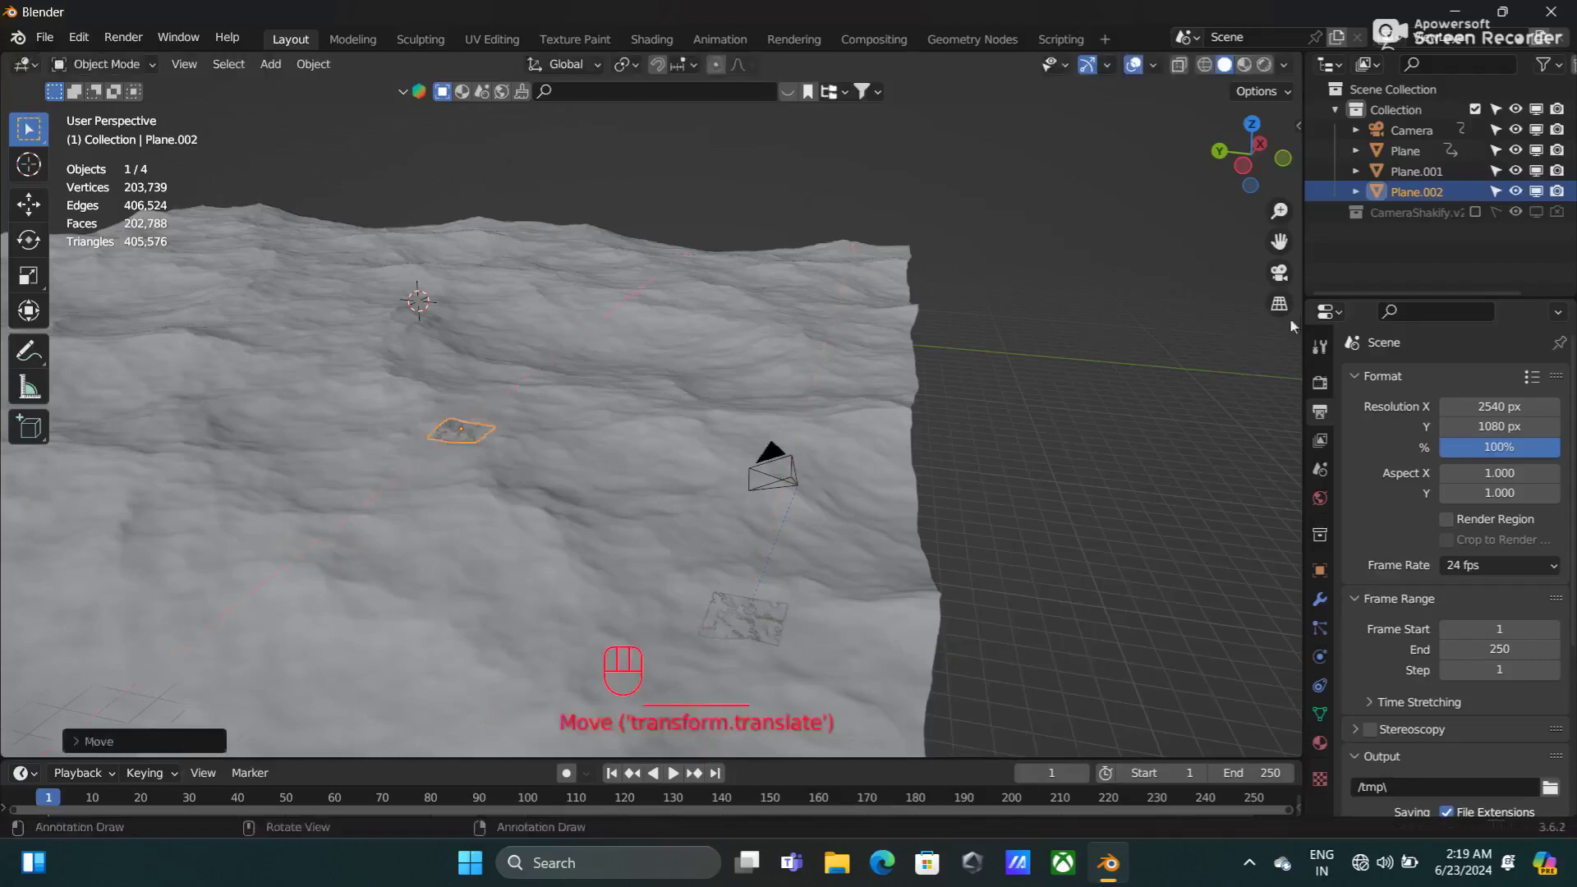
Step: Slide Plane.002 along Y onto the ocean surface, checking it through the camera
click(1279, 288)
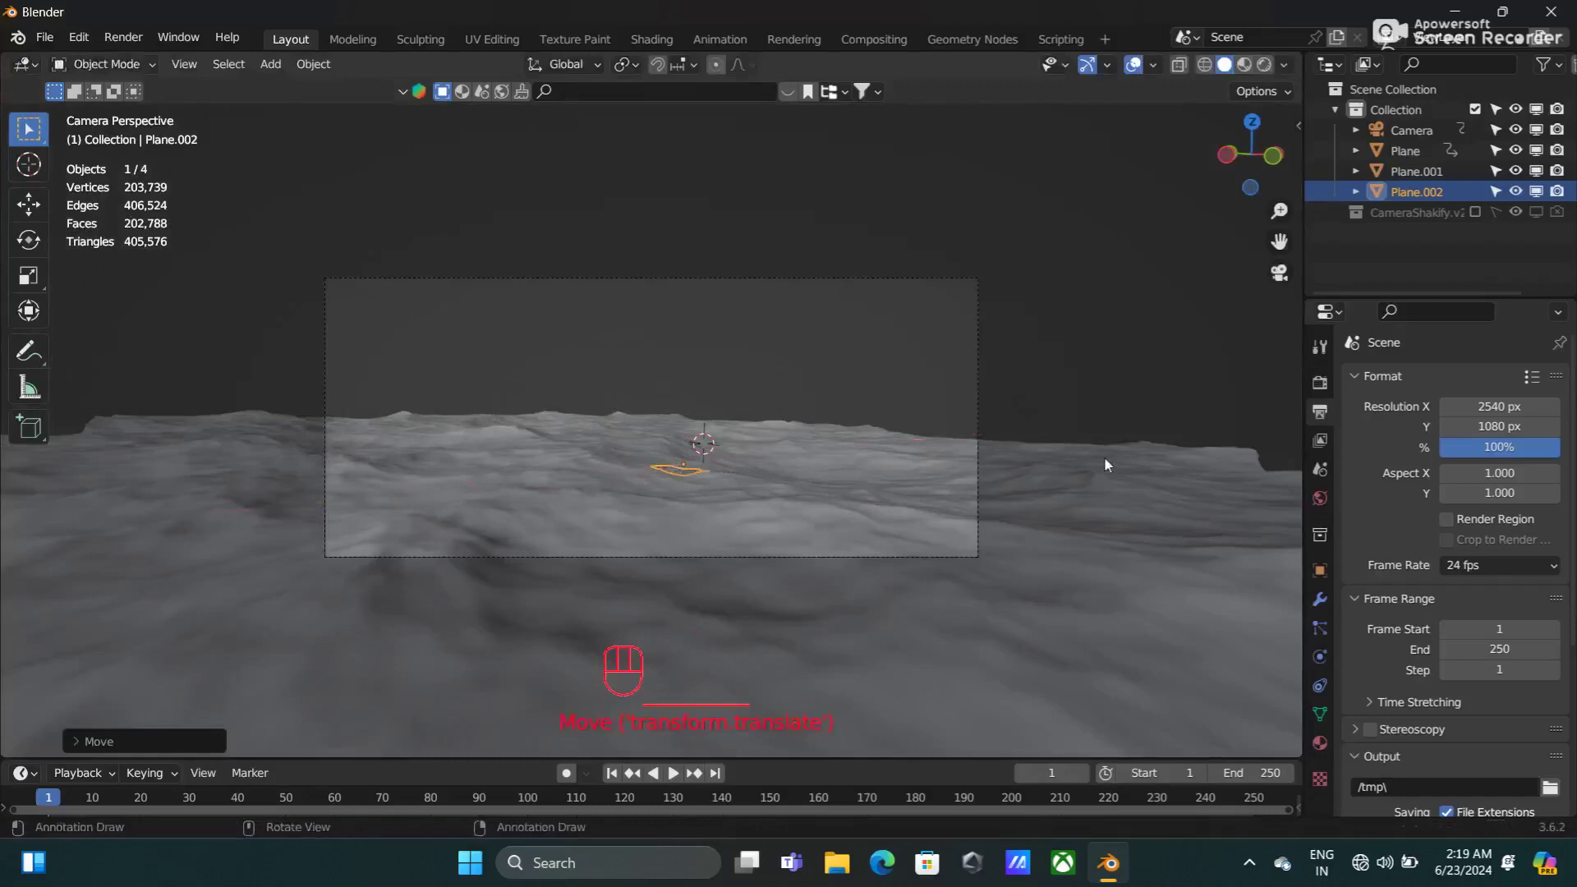
drag(995, 502, 1039, 542)
drag(974, 505, 1015, 536)
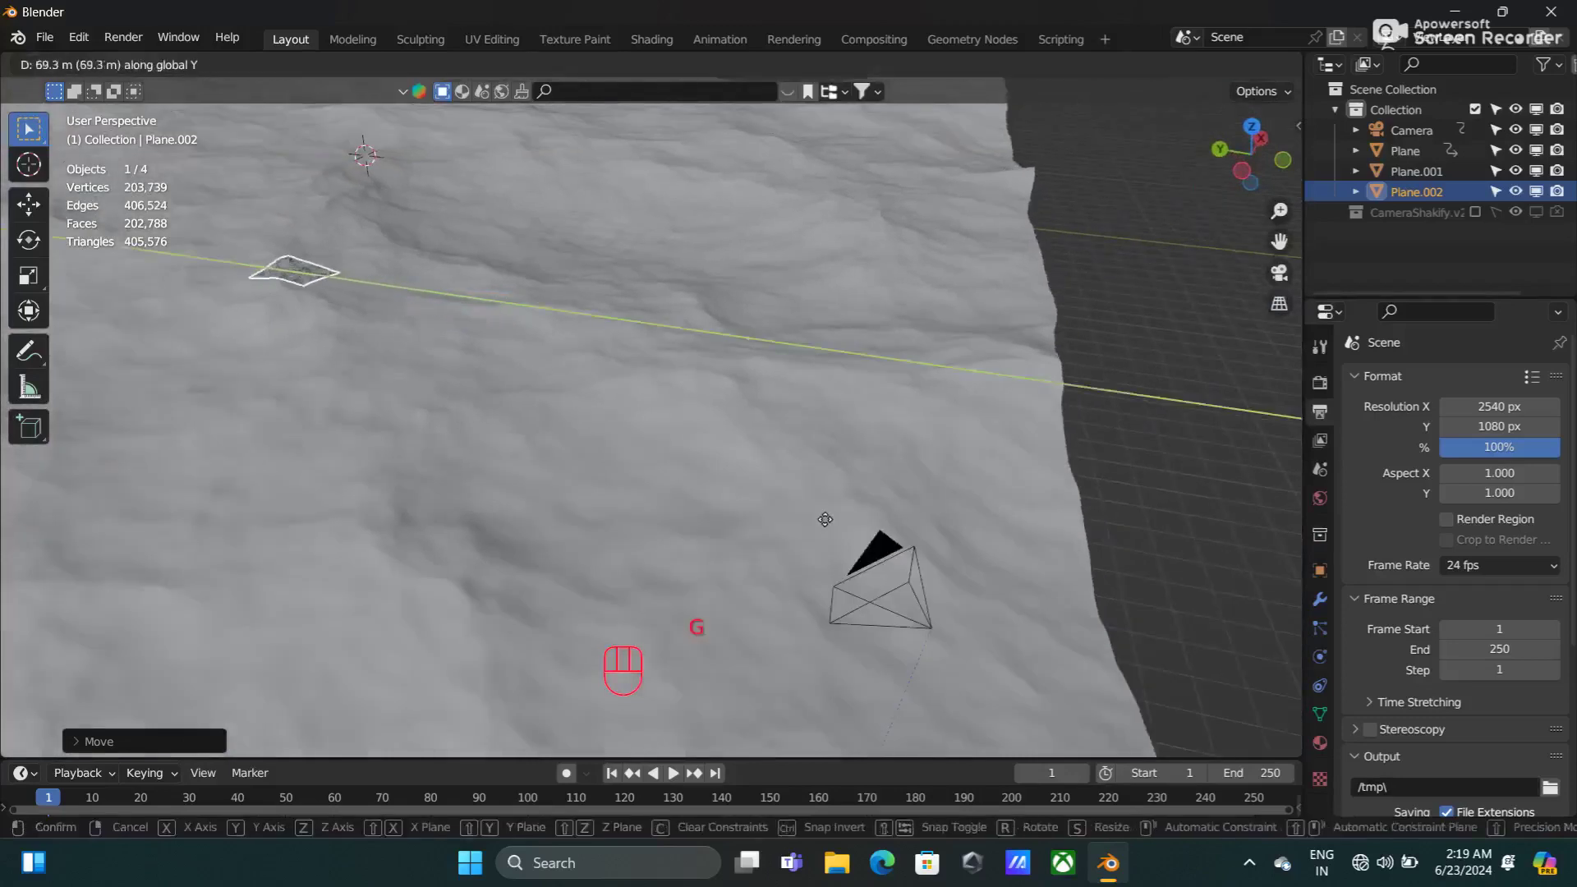
click(1285, 279)
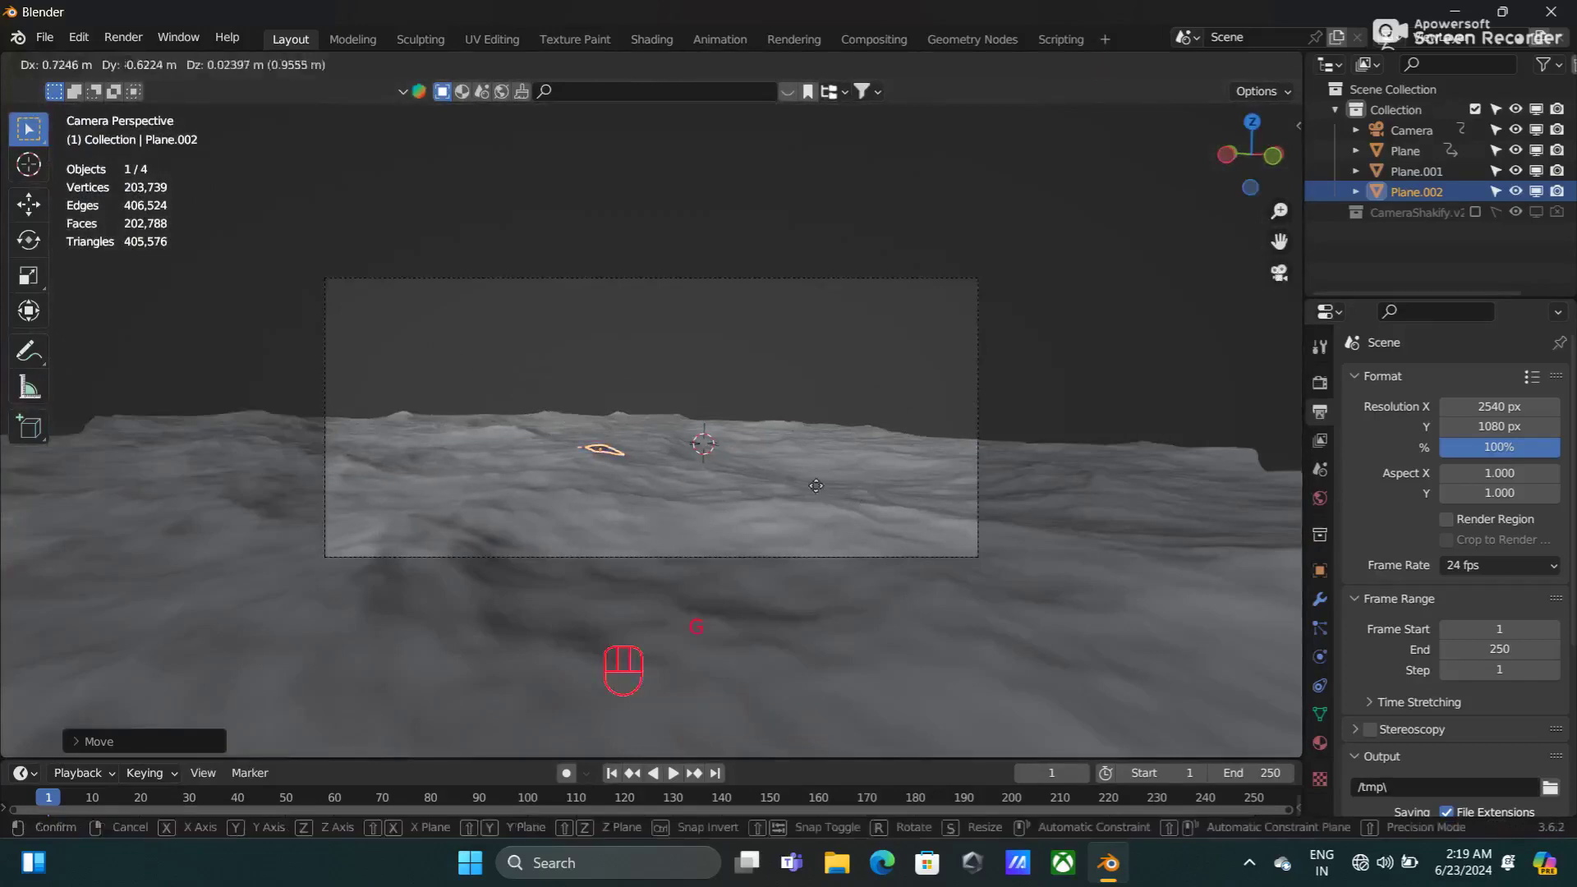
Step: Finish placing Plane.002 just left of the camera frame's centre and look over the ocean
key(g)
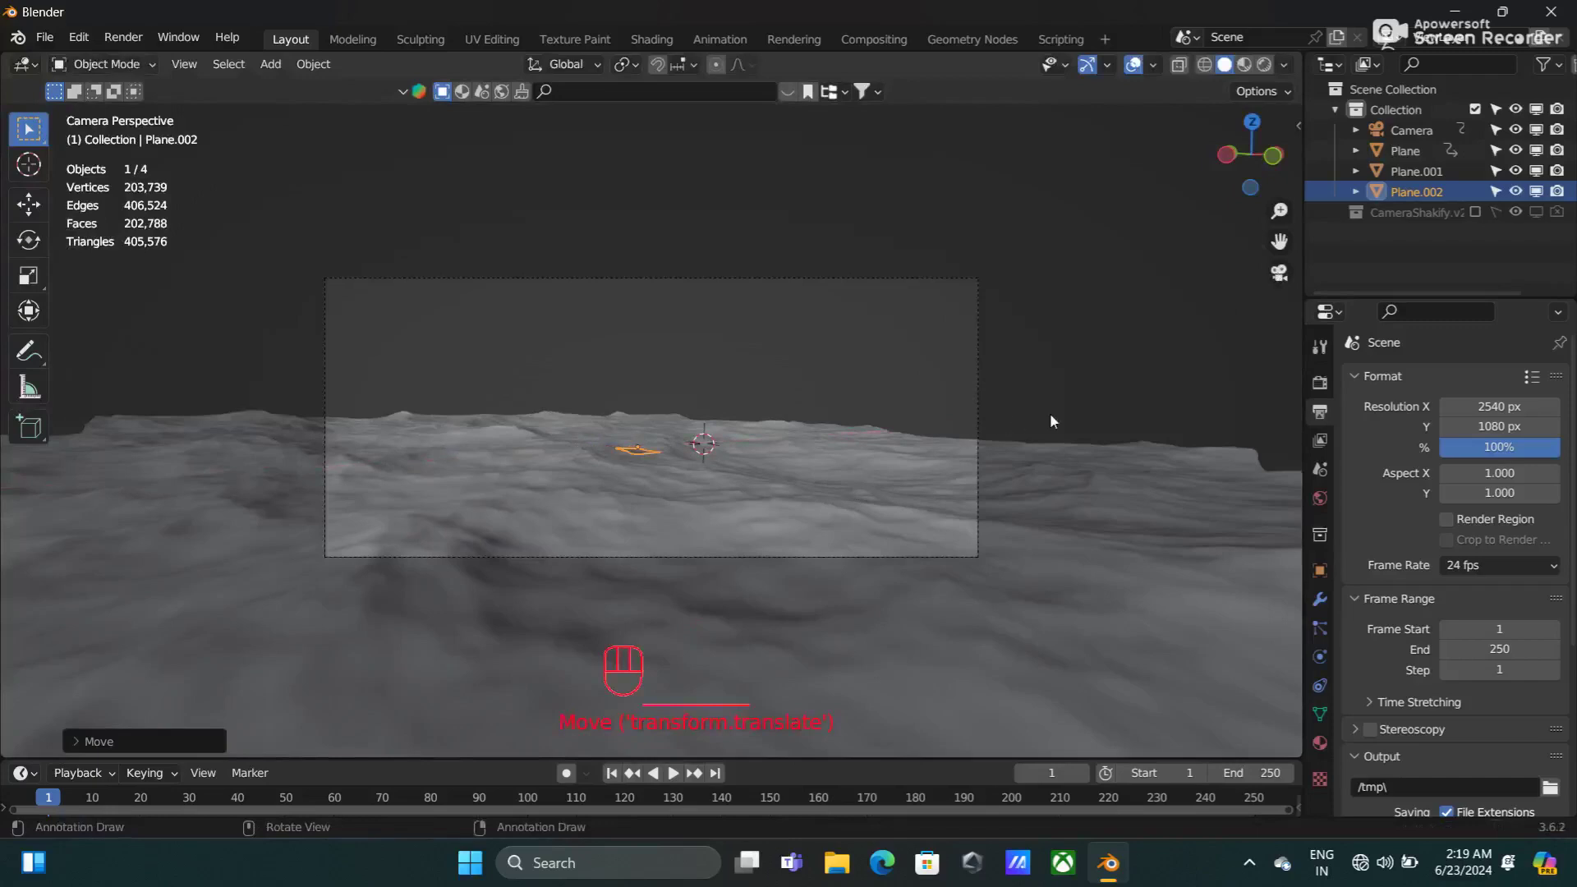
drag(1045, 421, 1073, 433)
drag(1038, 489, 971, 451)
middle_click(975, 453)
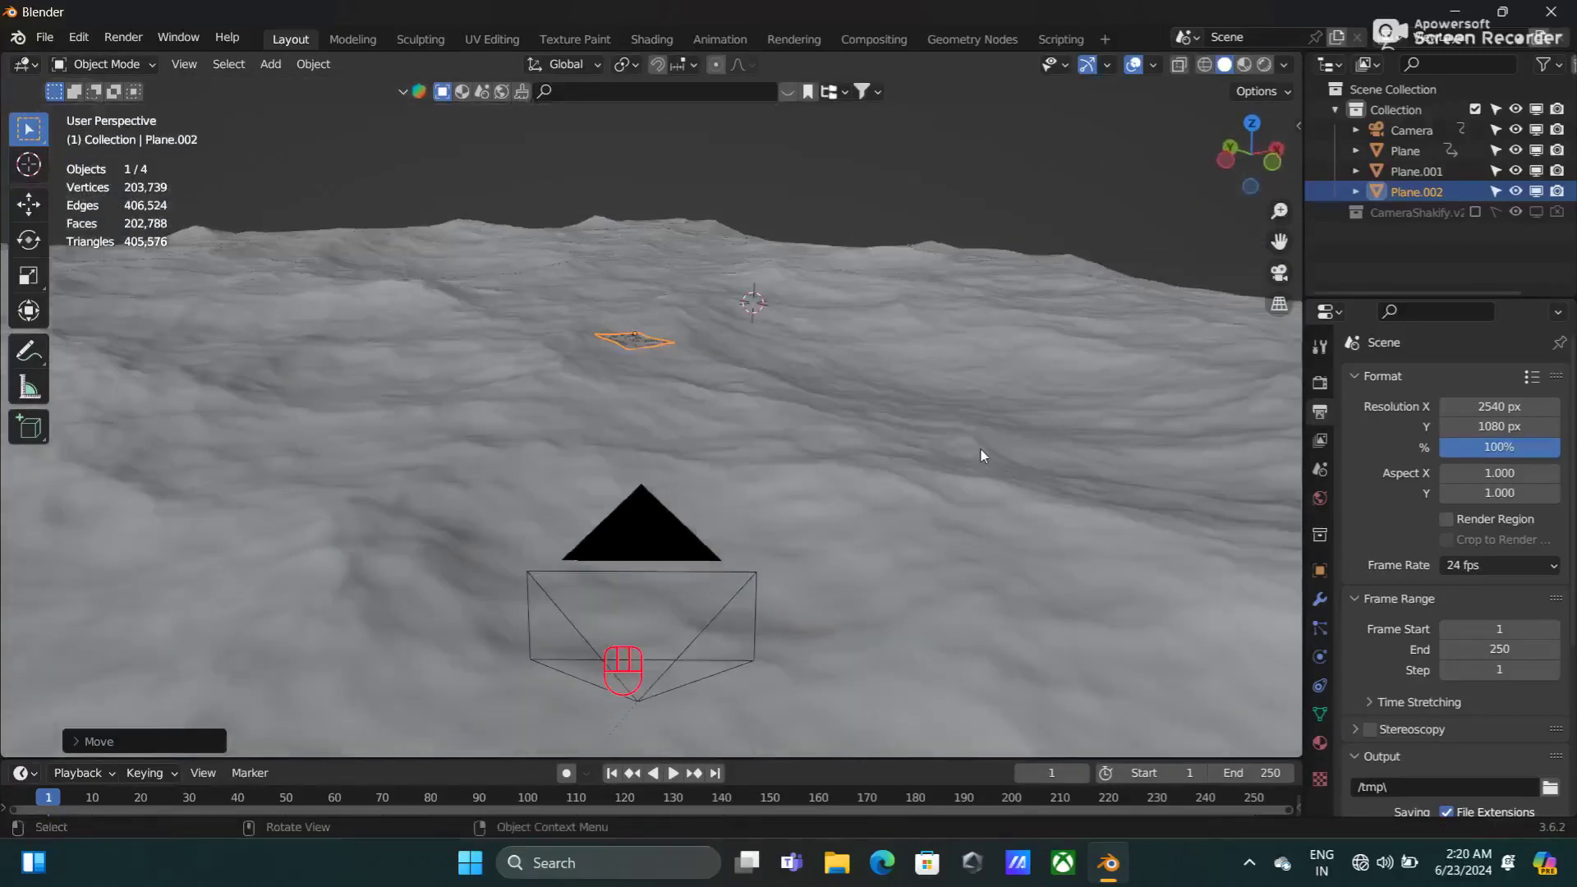
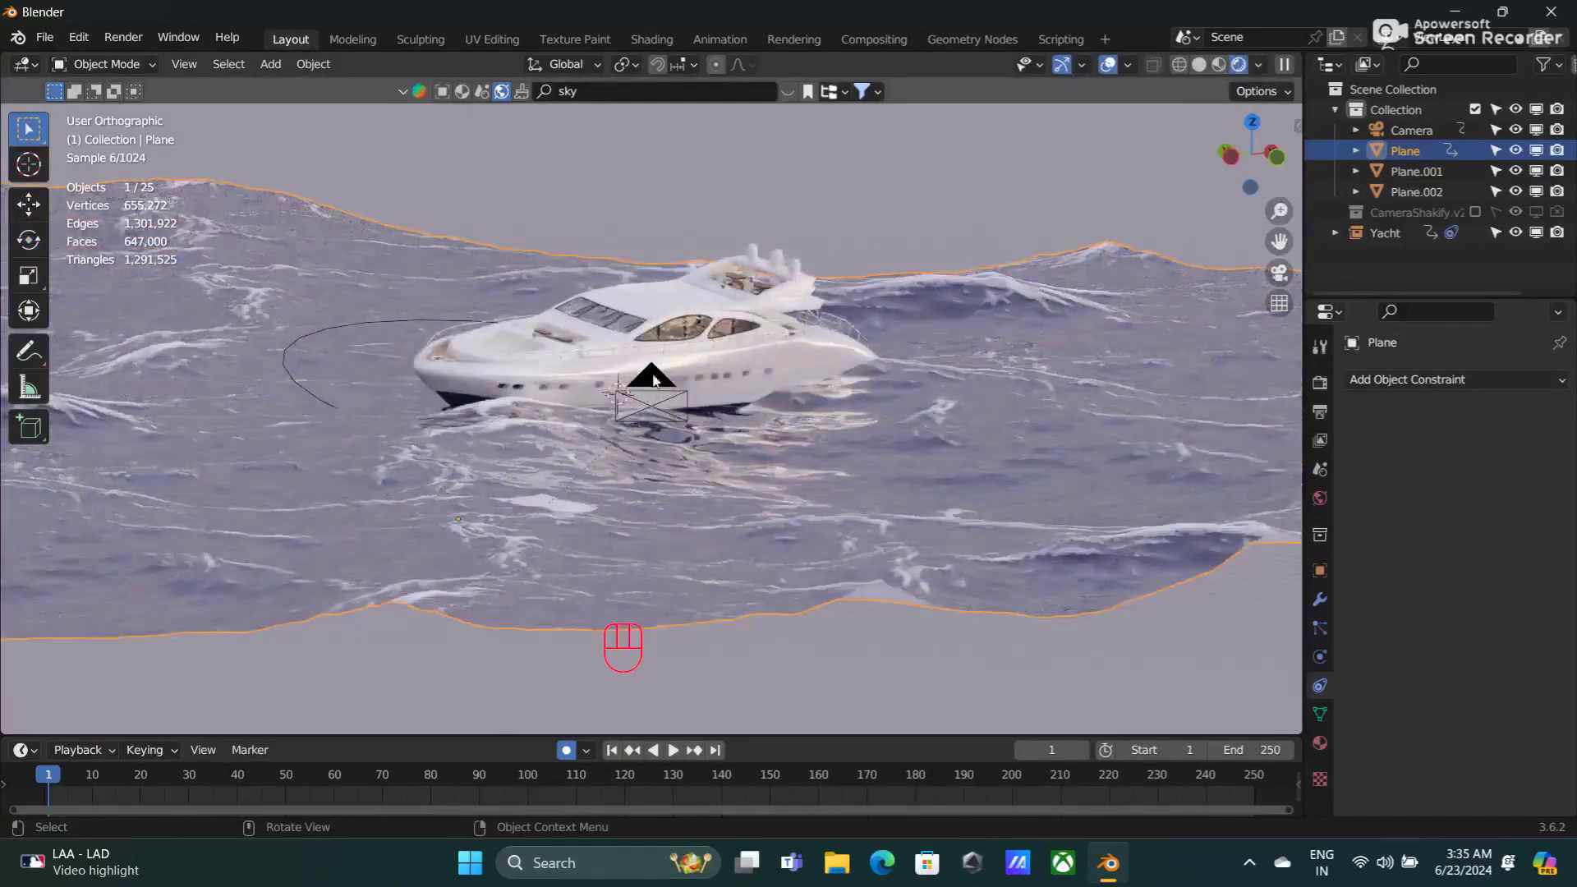
Step: Select the Camera and look through it at the yacht on the ocean
click(670, 375)
key(KP_0)
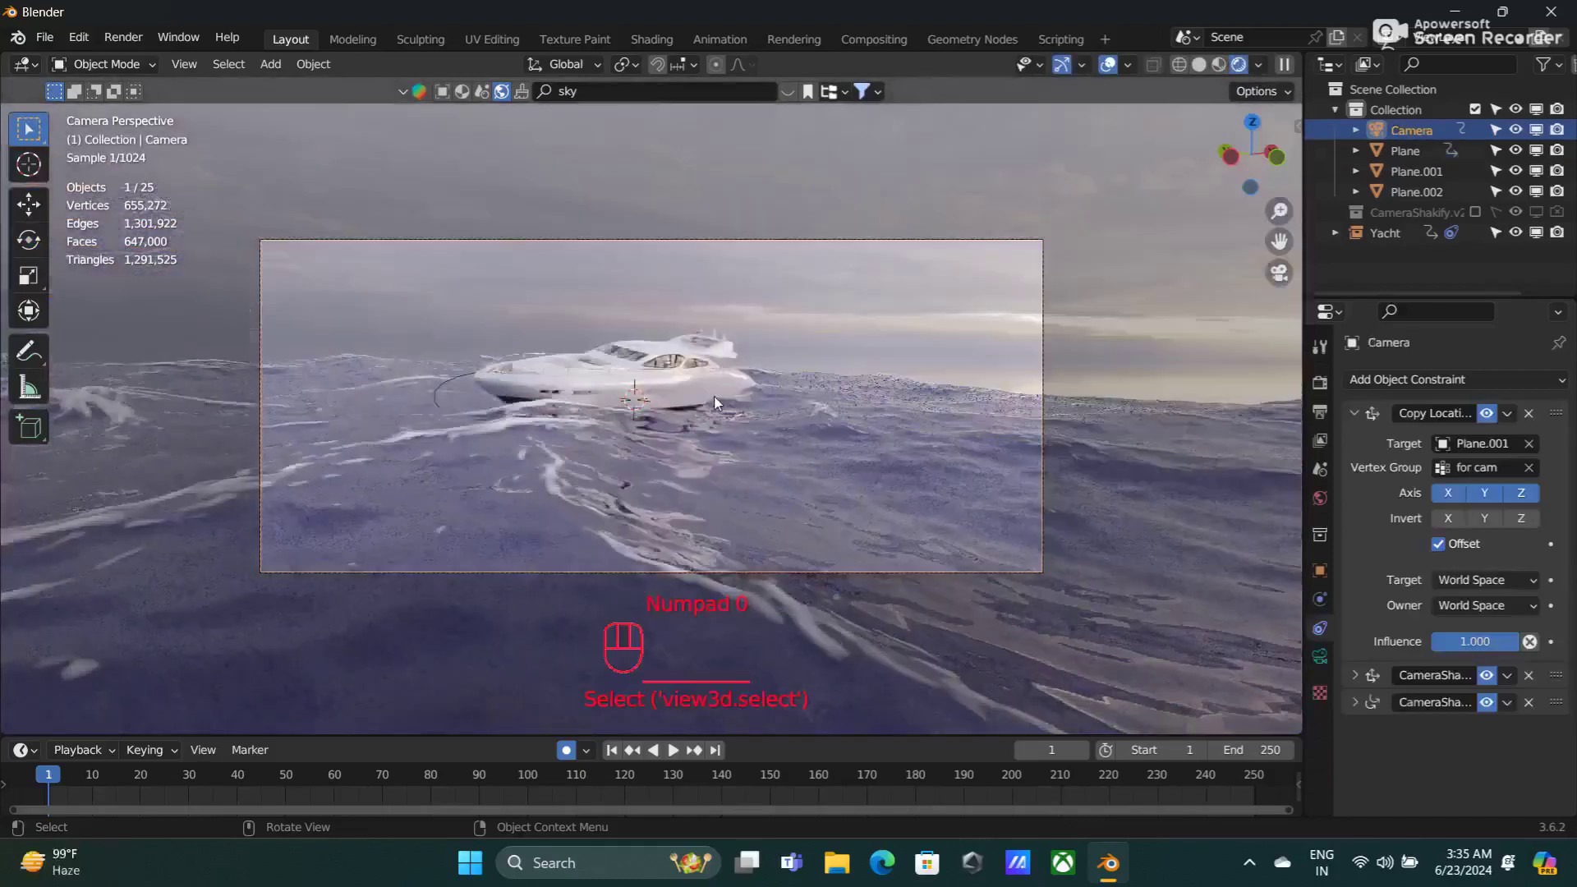
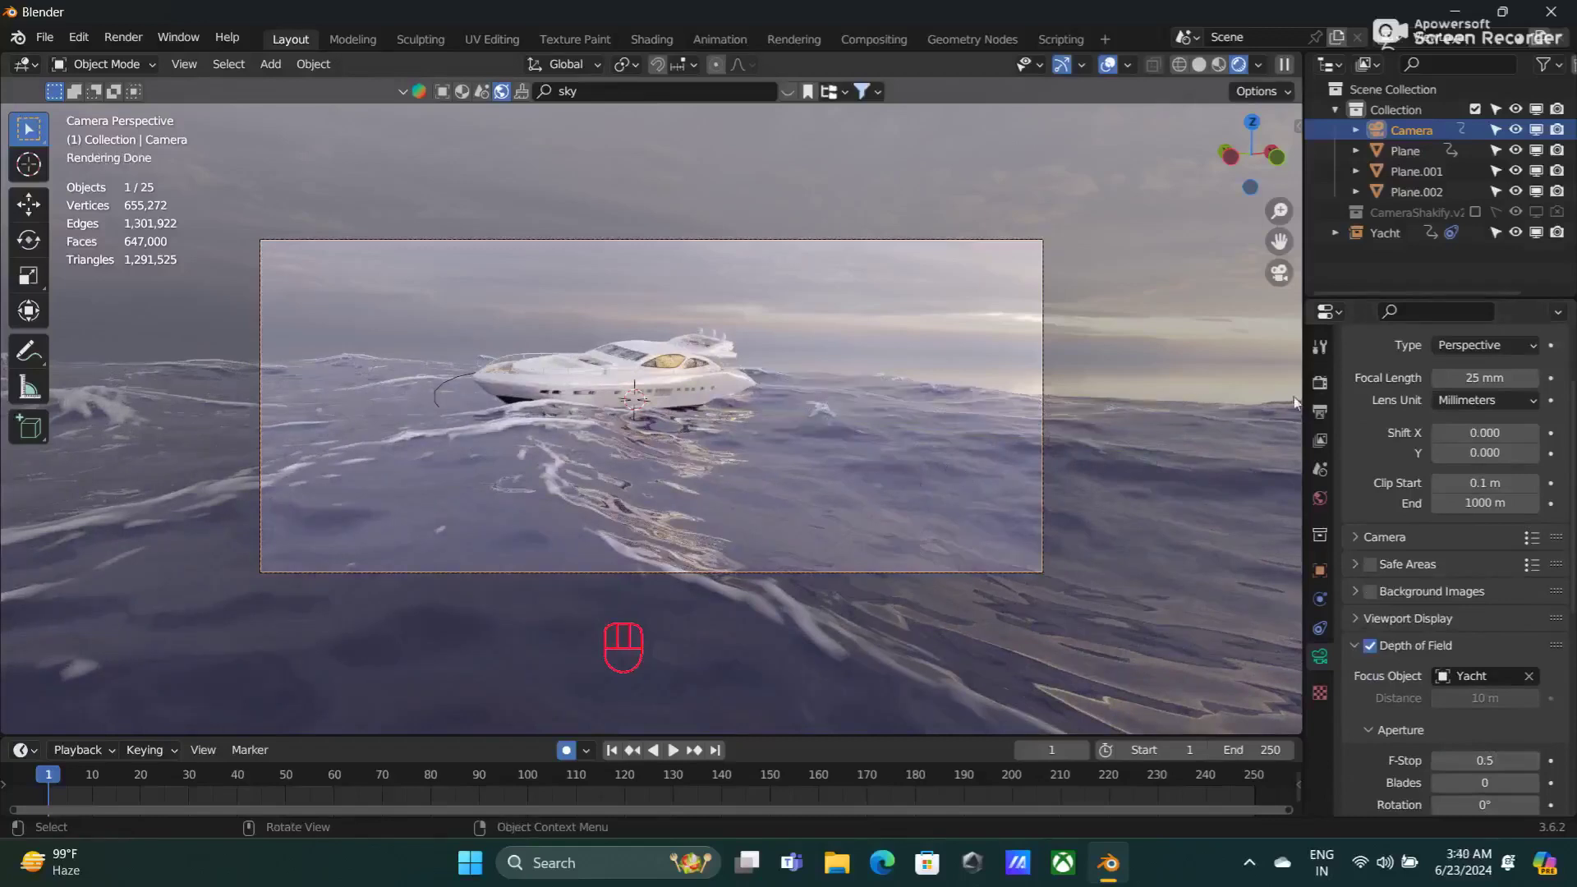
Step: Enable Motion Blur in Render Properties and expand Color Management
click(1327, 410)
click(1449, 424)
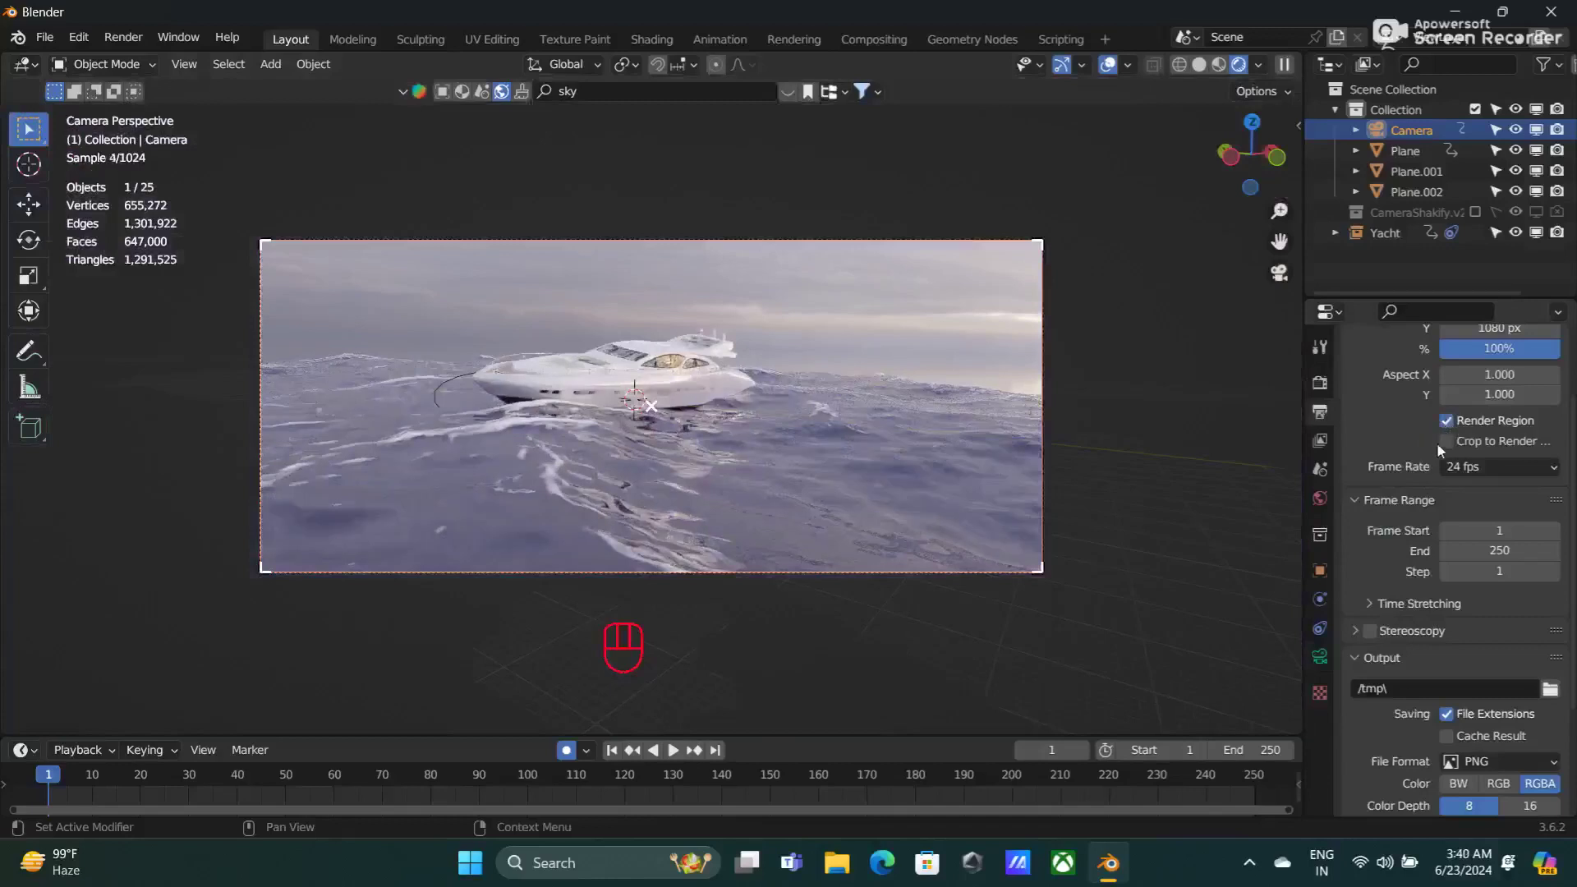
click(1449, 449)
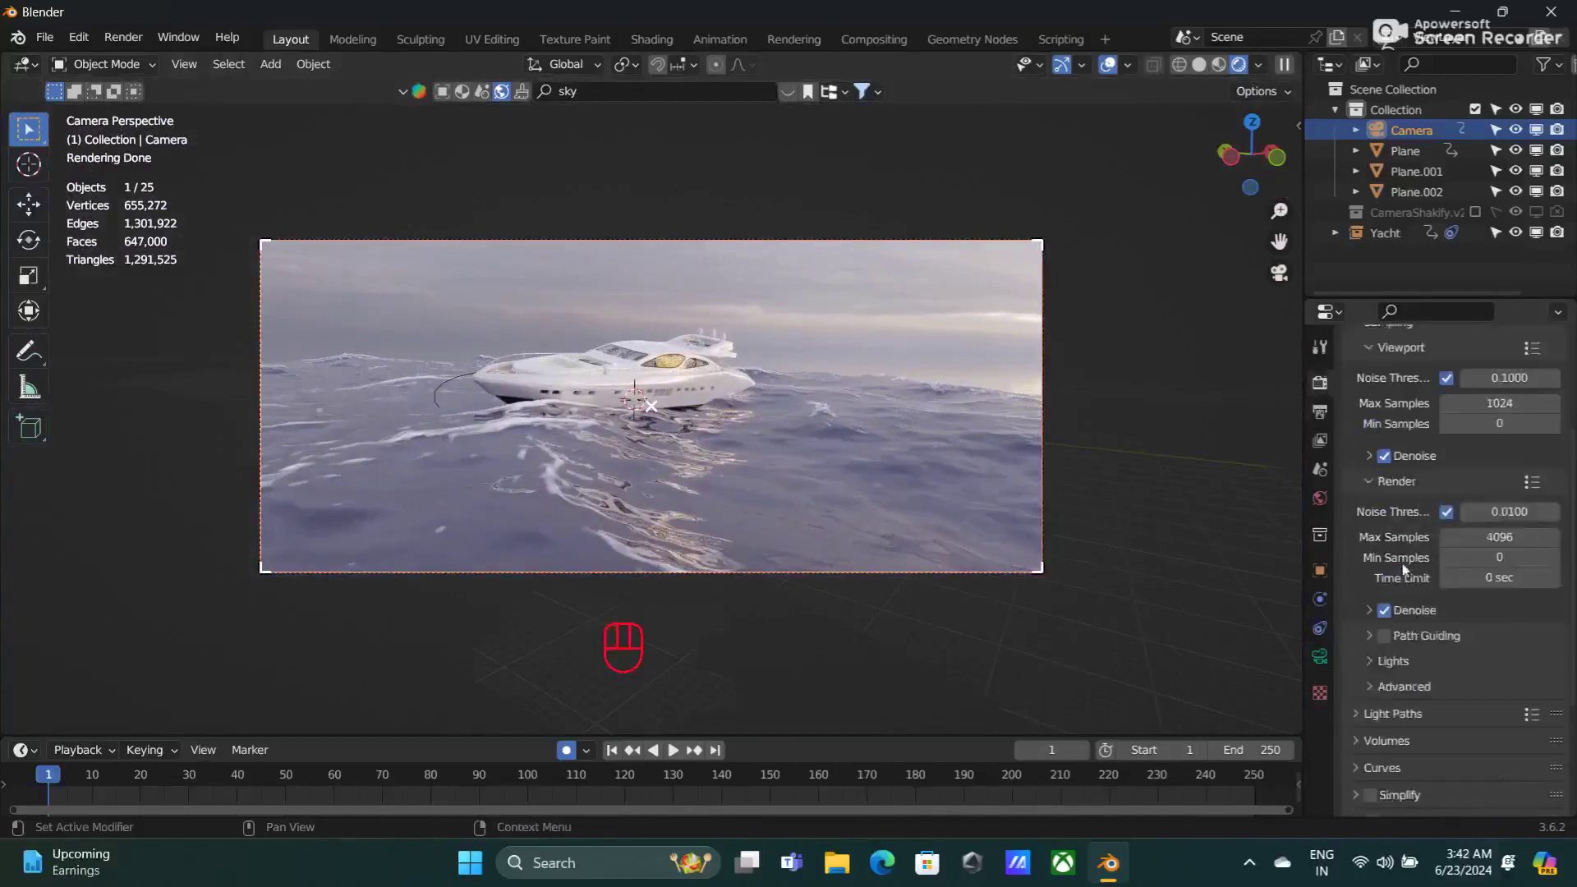
click(1404, 813)
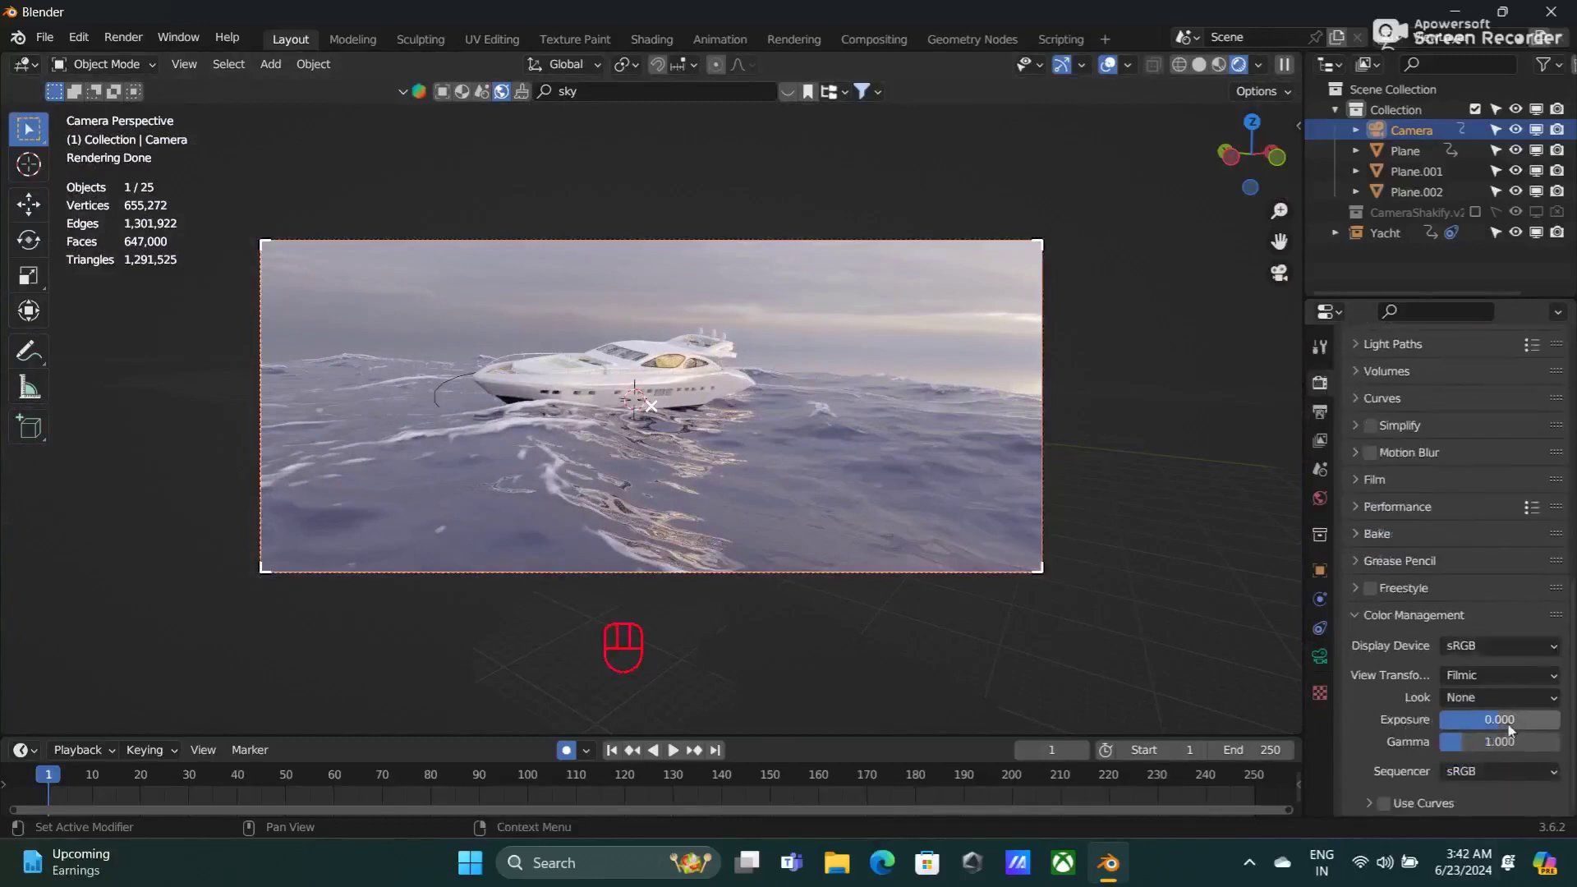
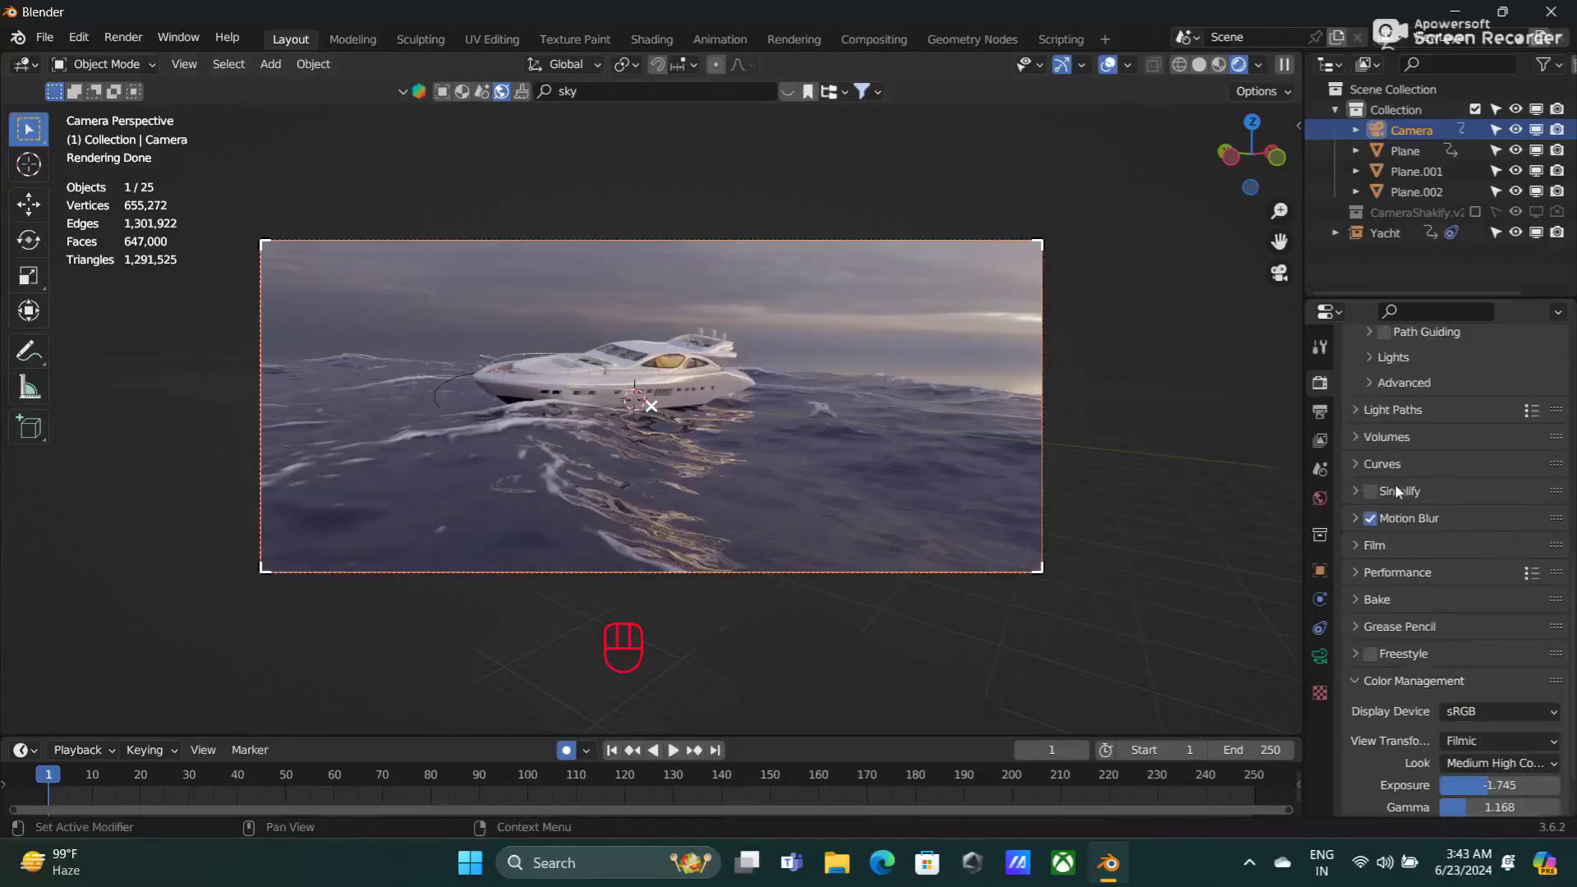
Step: Set Look to Medium High Contrast with exposure -1.745 and gamma 1.168
click(1360, 416)
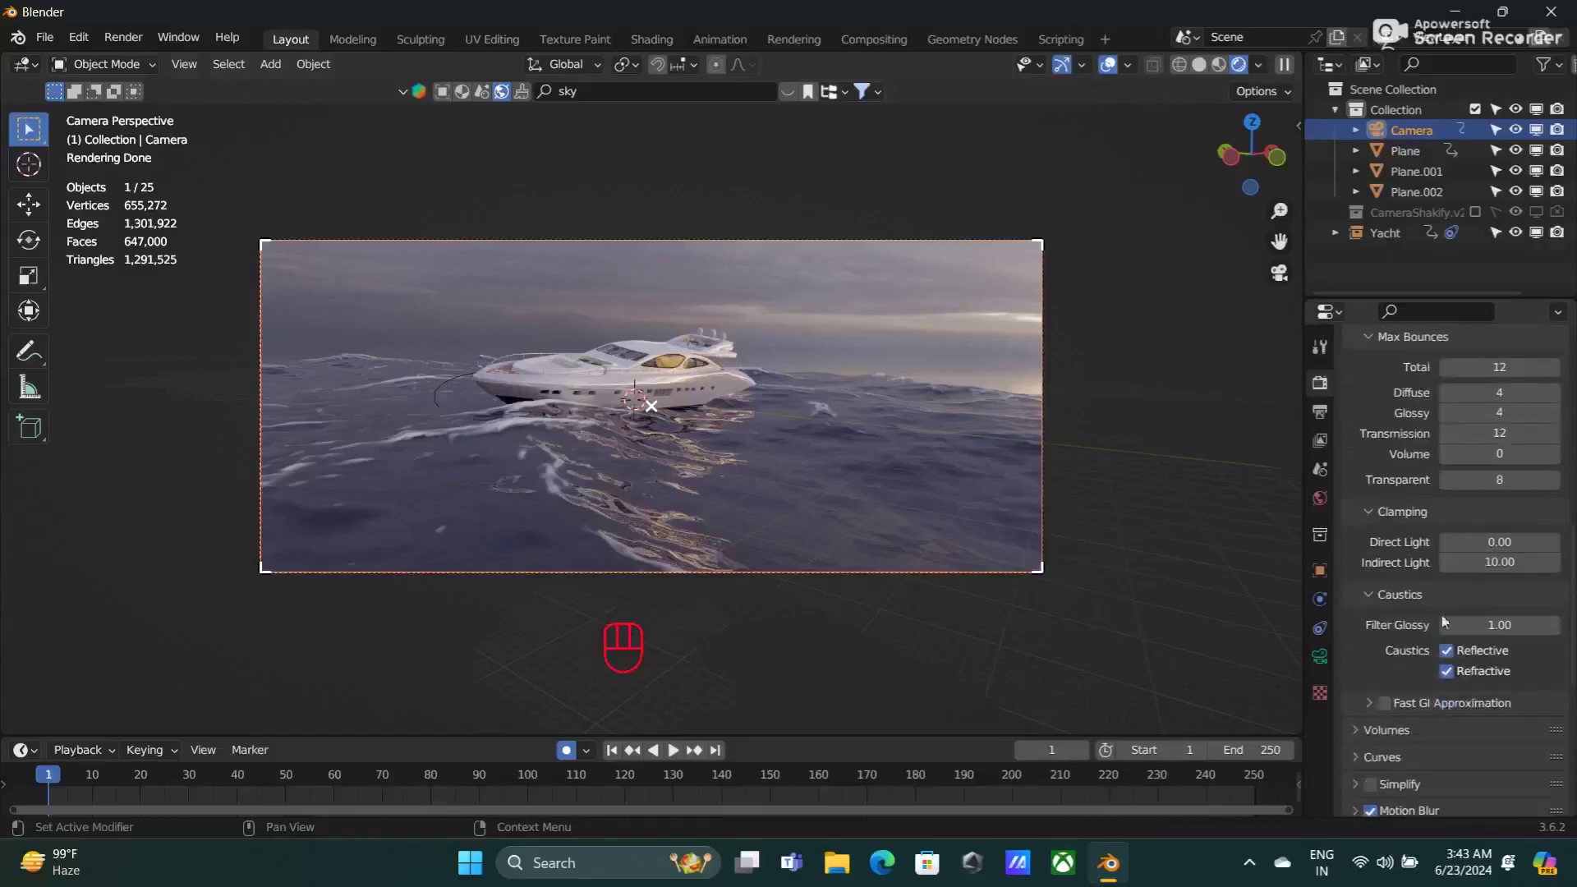
click(1393, 714)
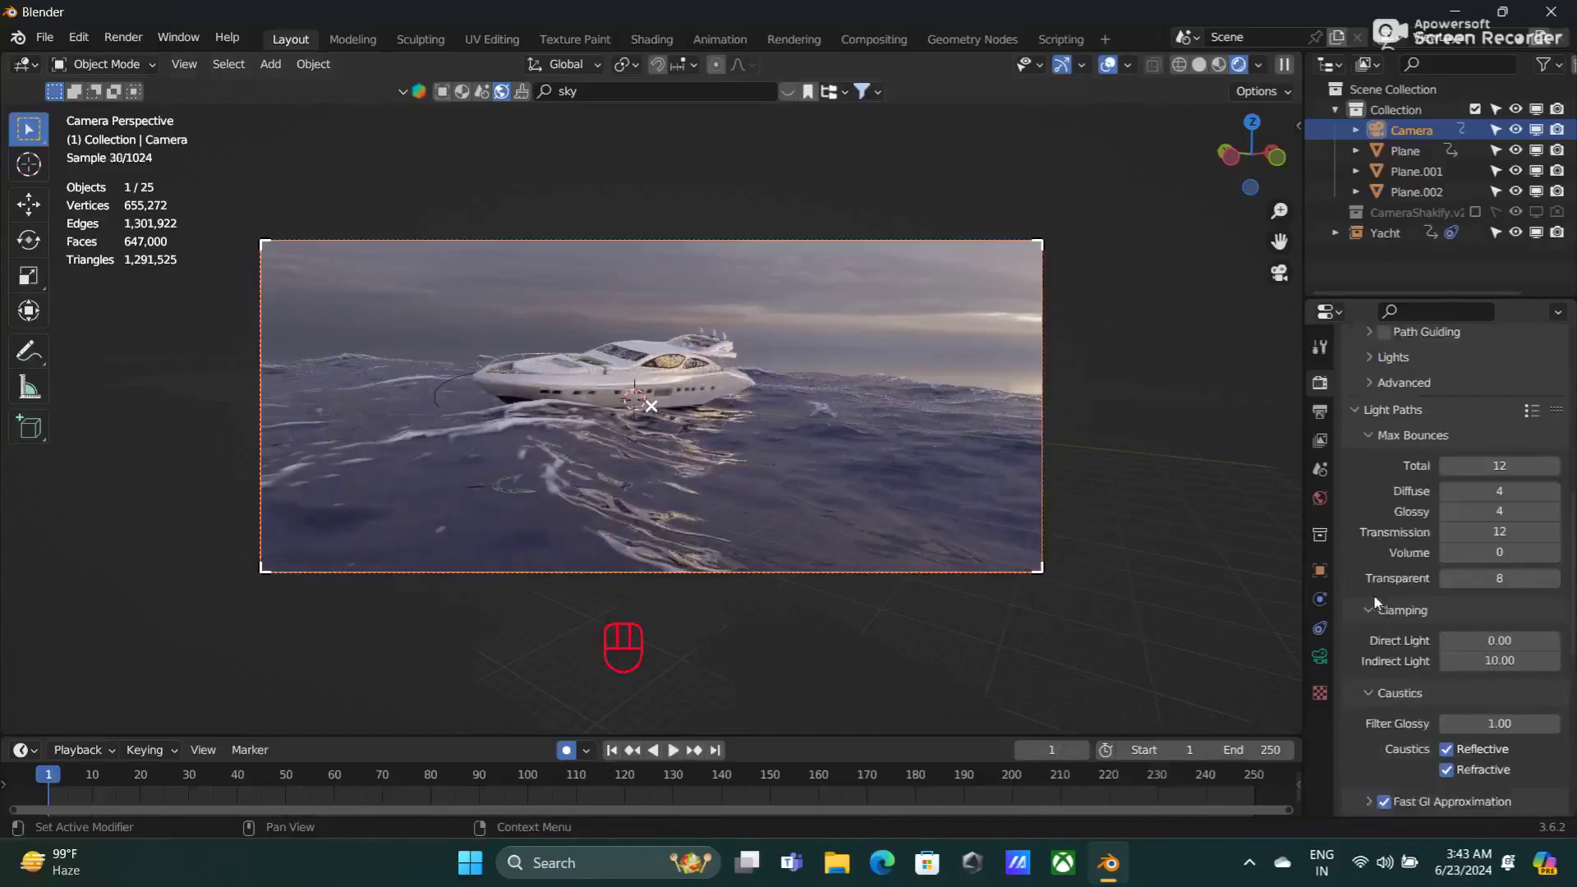
click(1394, 670)
click(1450, 759)
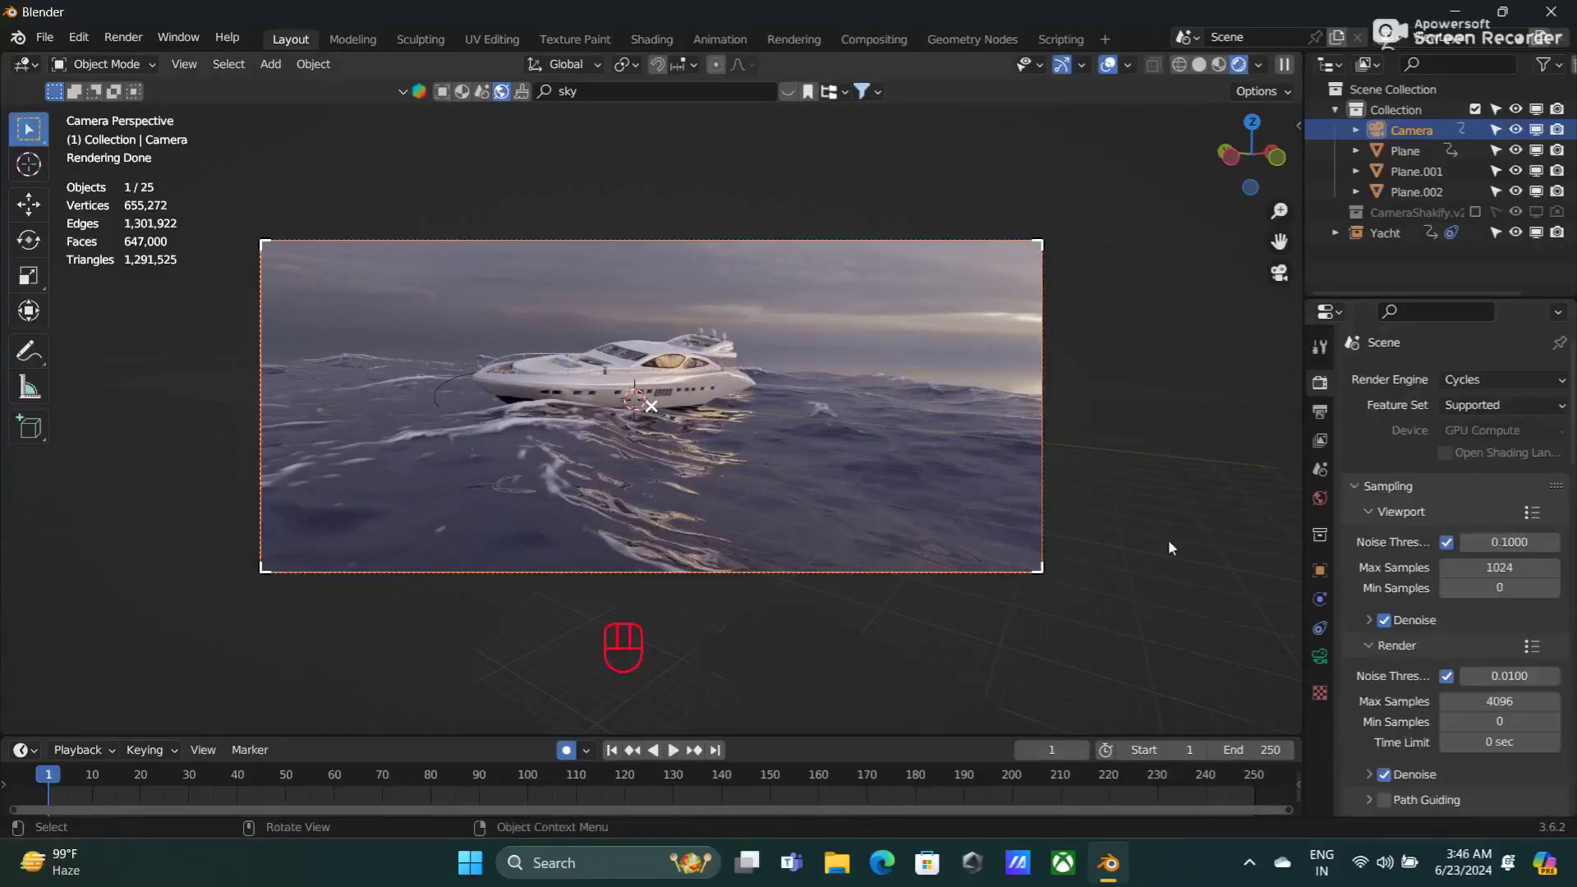
Step: Select the ocean Plane to review its Ocean modifier with time at 0.02
click(1404, 155)
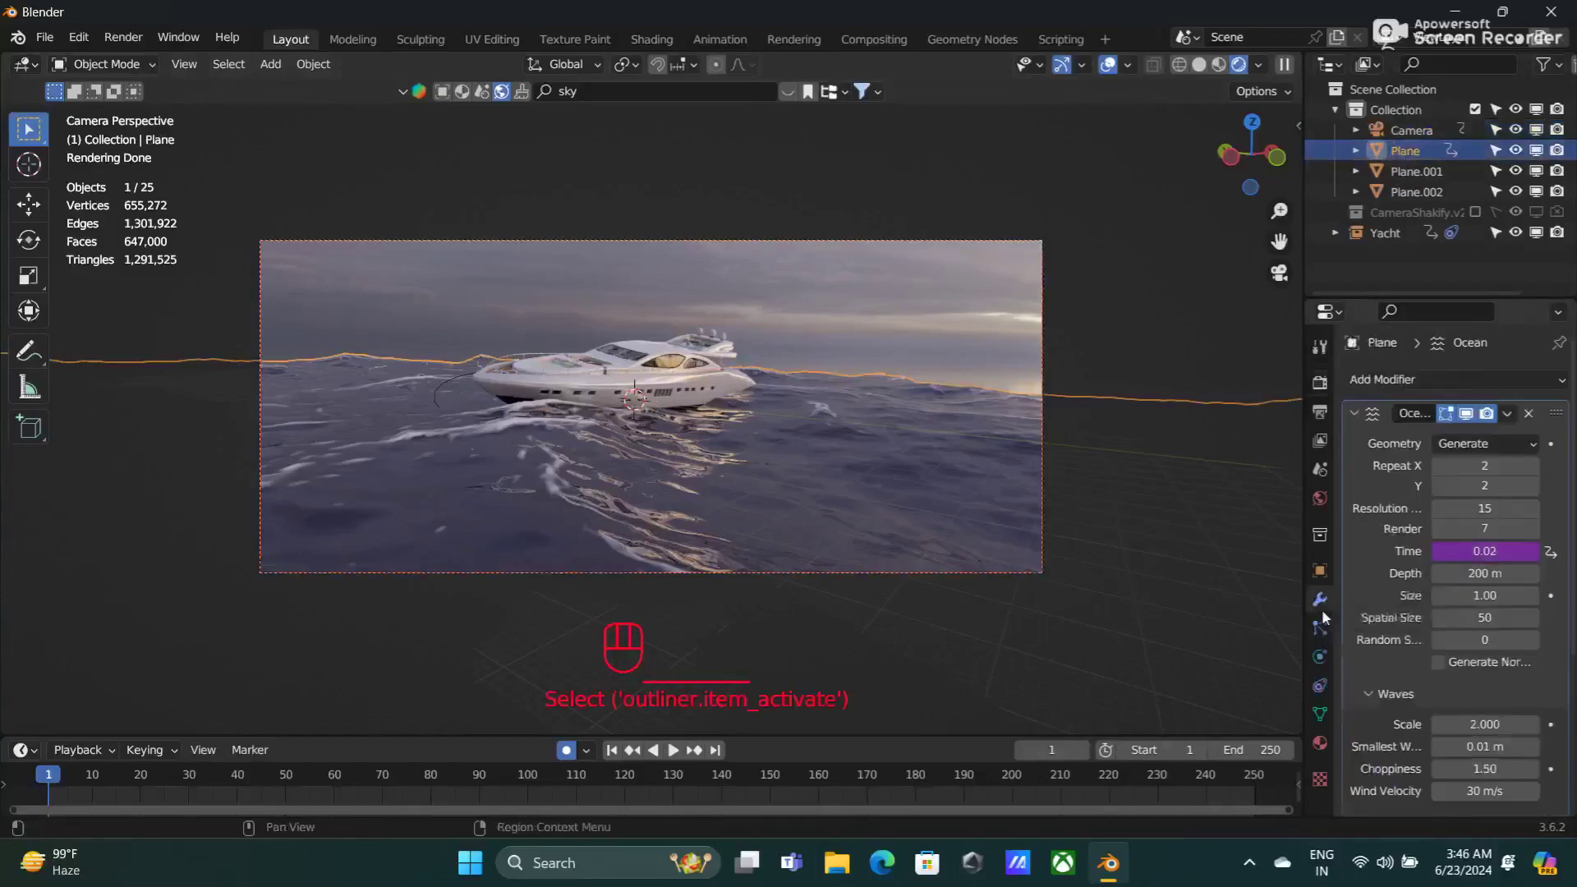
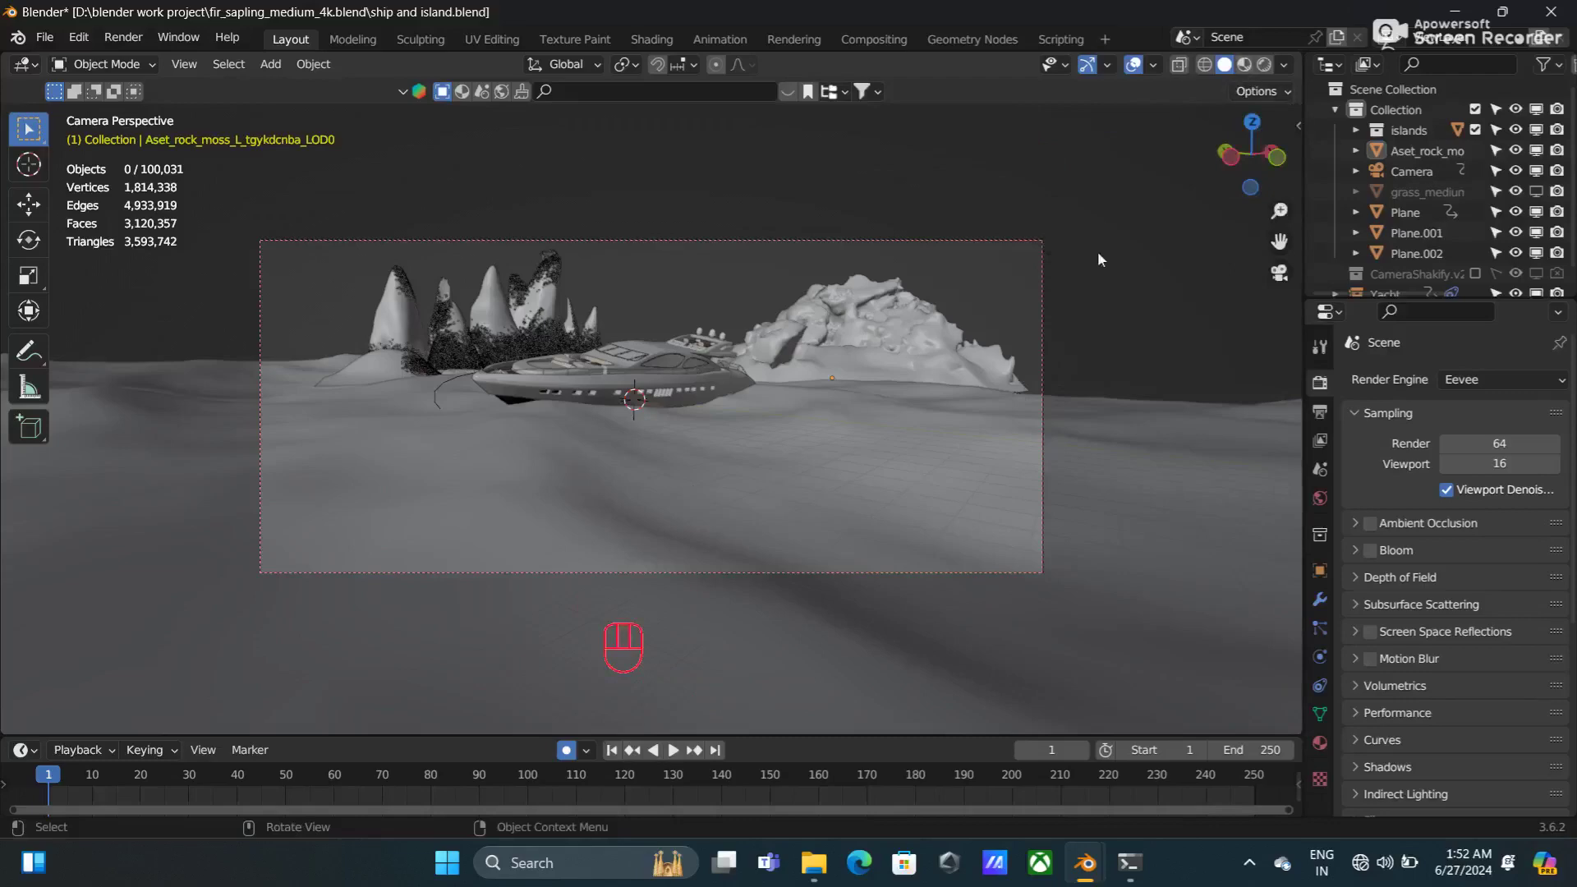
Step: Inspect the yacht, return to camera view and set Cycles with 20 max samples
drag(1056, 259, 1064, 251)
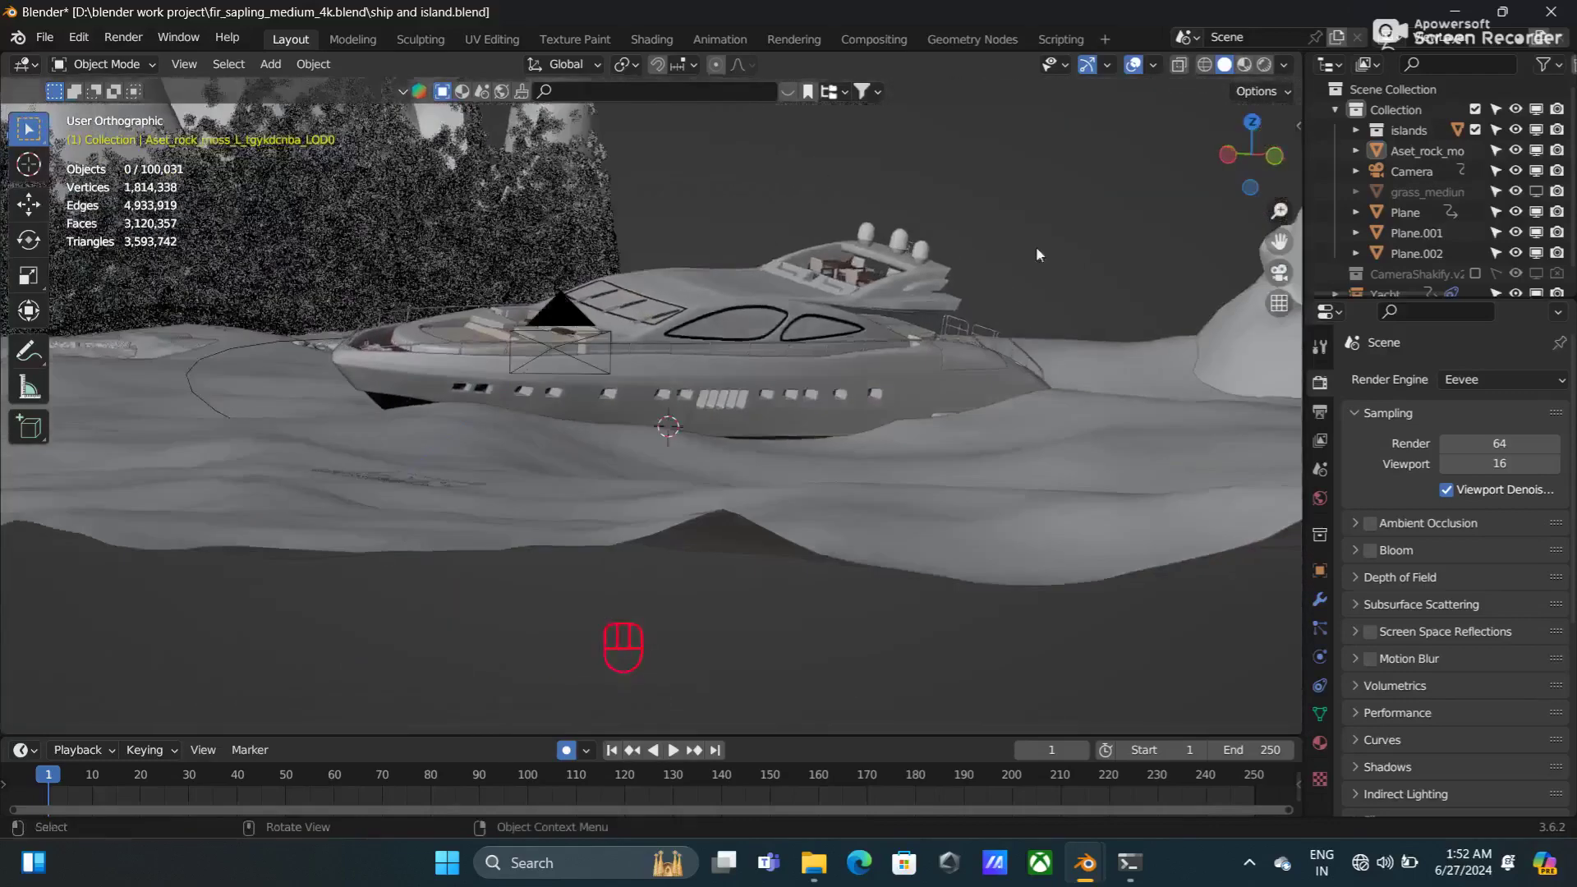
drag(974, 271, 861, 264)
key(KP_0)
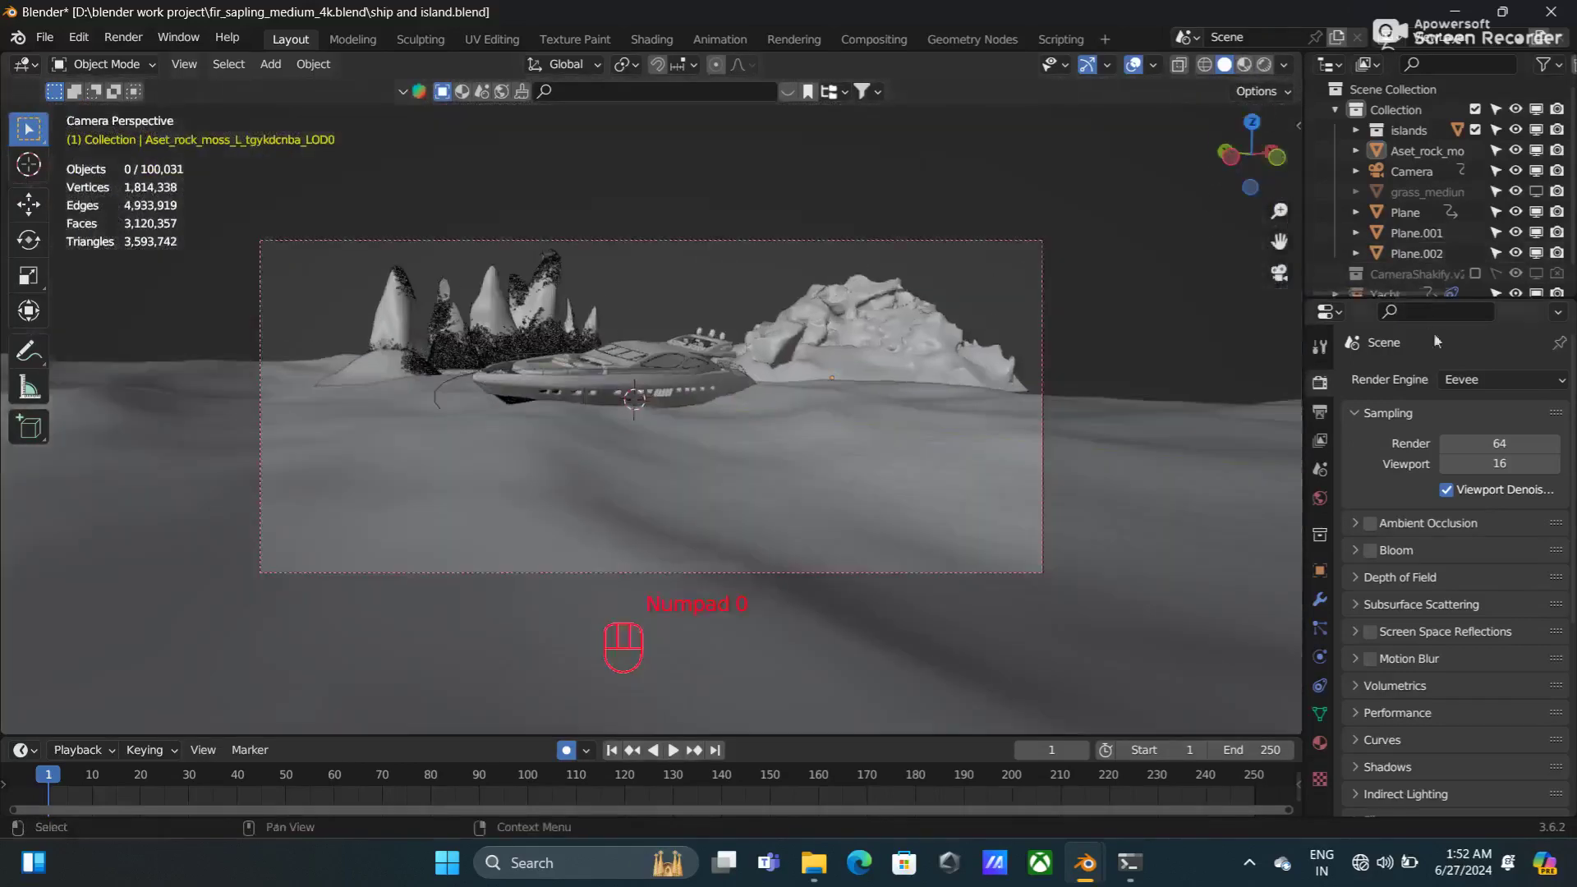
drag(1463, 379, 1465, 457)
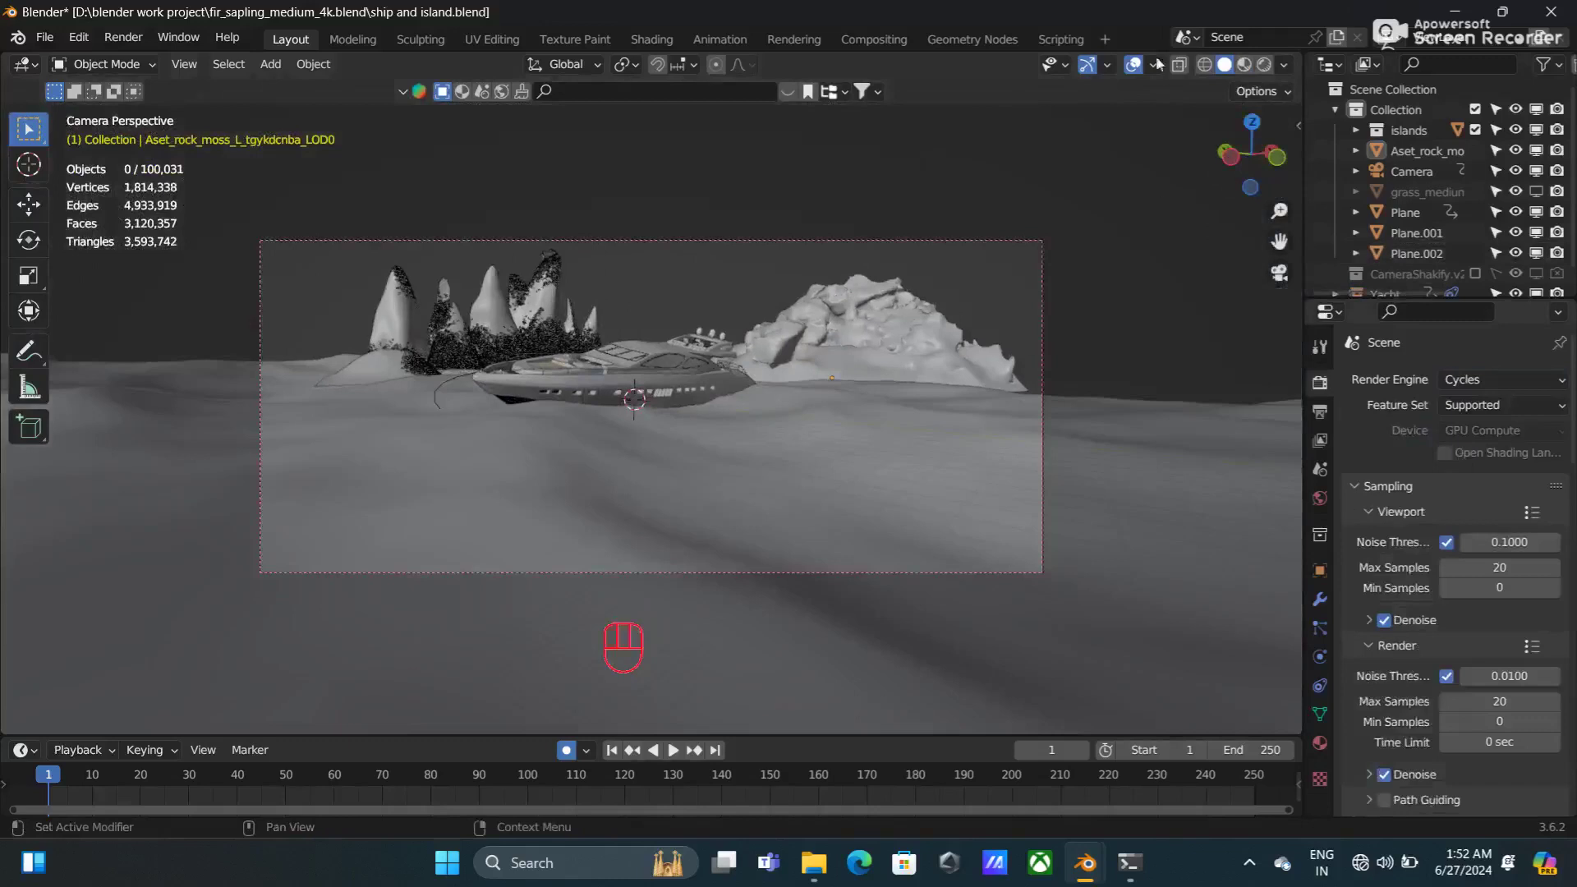